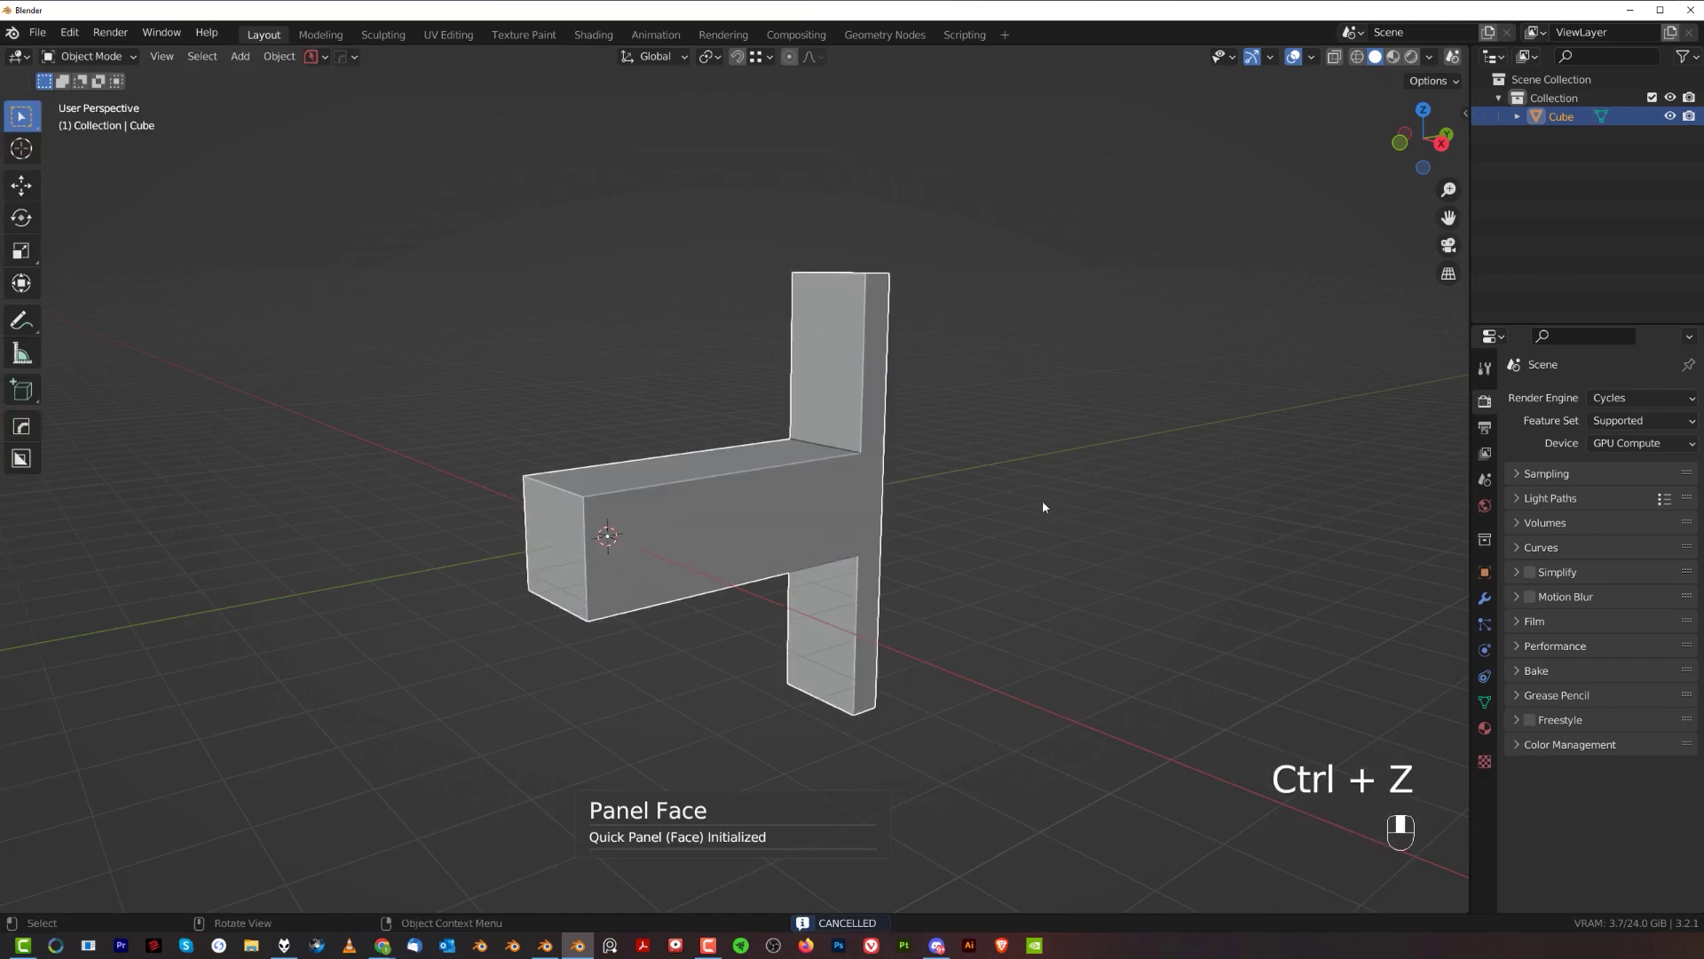
- Bevel the plate's corner edges in Edit Mode with X-ray view, then return to Object Mode
key("Tab")
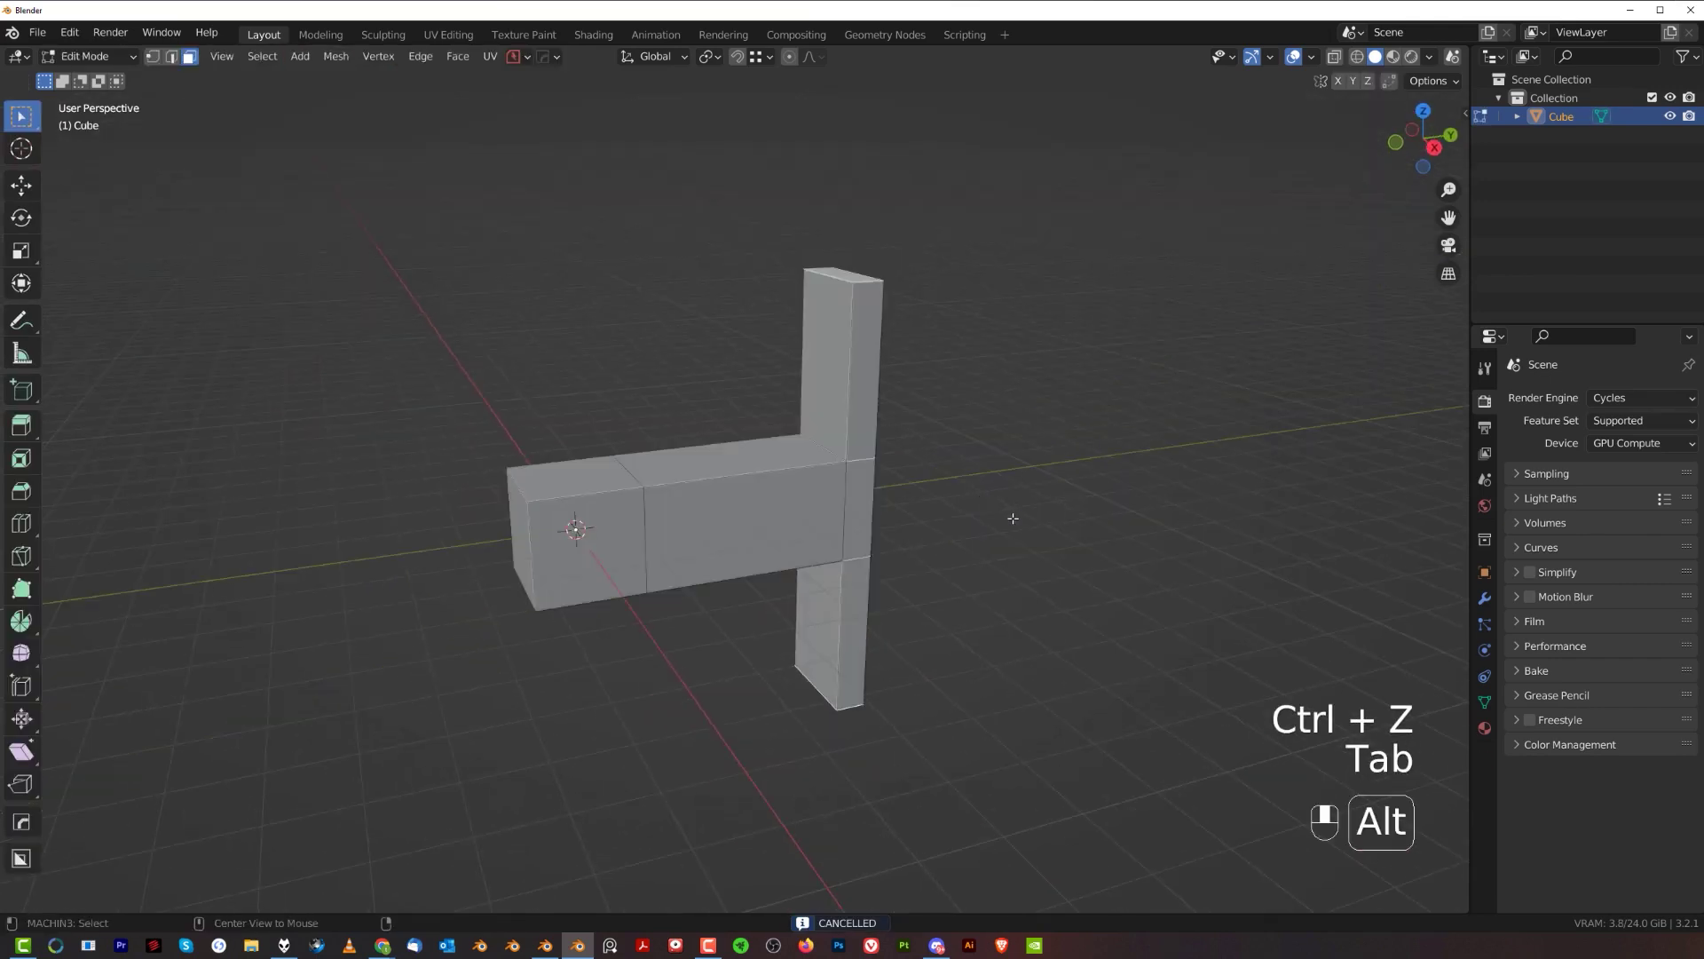
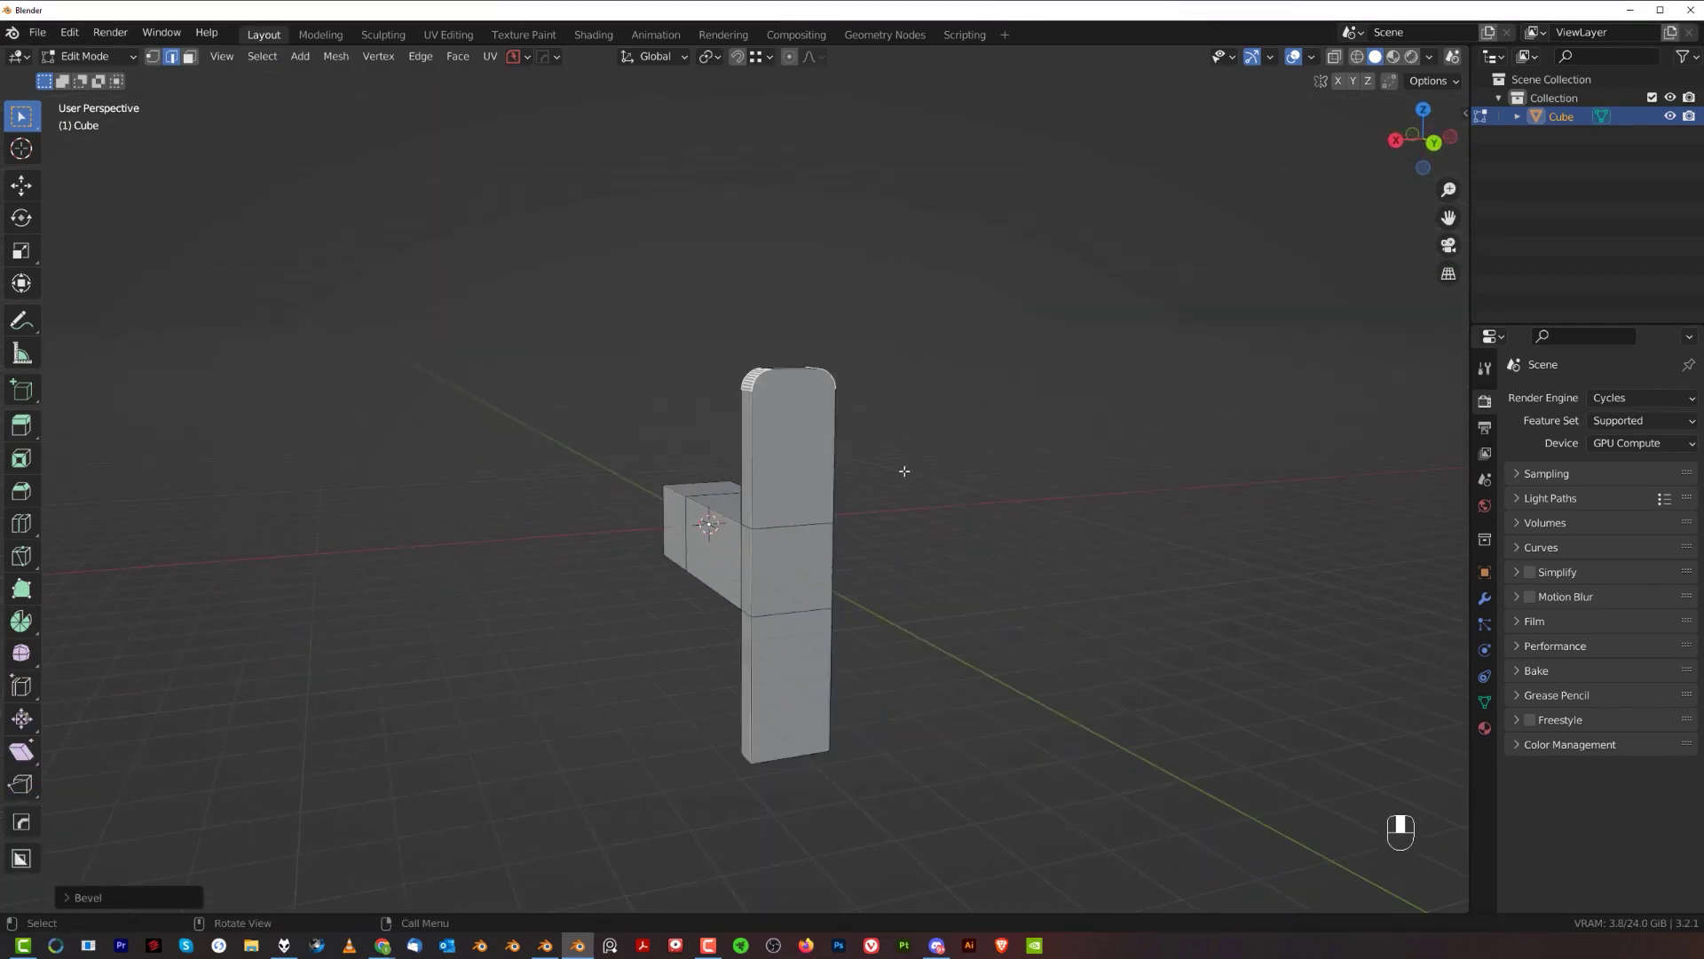
key("alt+x")
key("Tab")
- Run HardOps Sharpen on the bracket and inspect the sharpened edges from several angles
key("q")
left_click_drag(839, 368, 949, 387)
key("alt+x")
left_click_drag(950, 384, 813, 399)
left_click_drag(796, 455, 832, 400)
- Add a new cube for the rib and scale it into a thin sliver along X
left_click_drag(826, 417, 911, 349)
key("q")
key("shift+a")
key("KP_5")
key("s")
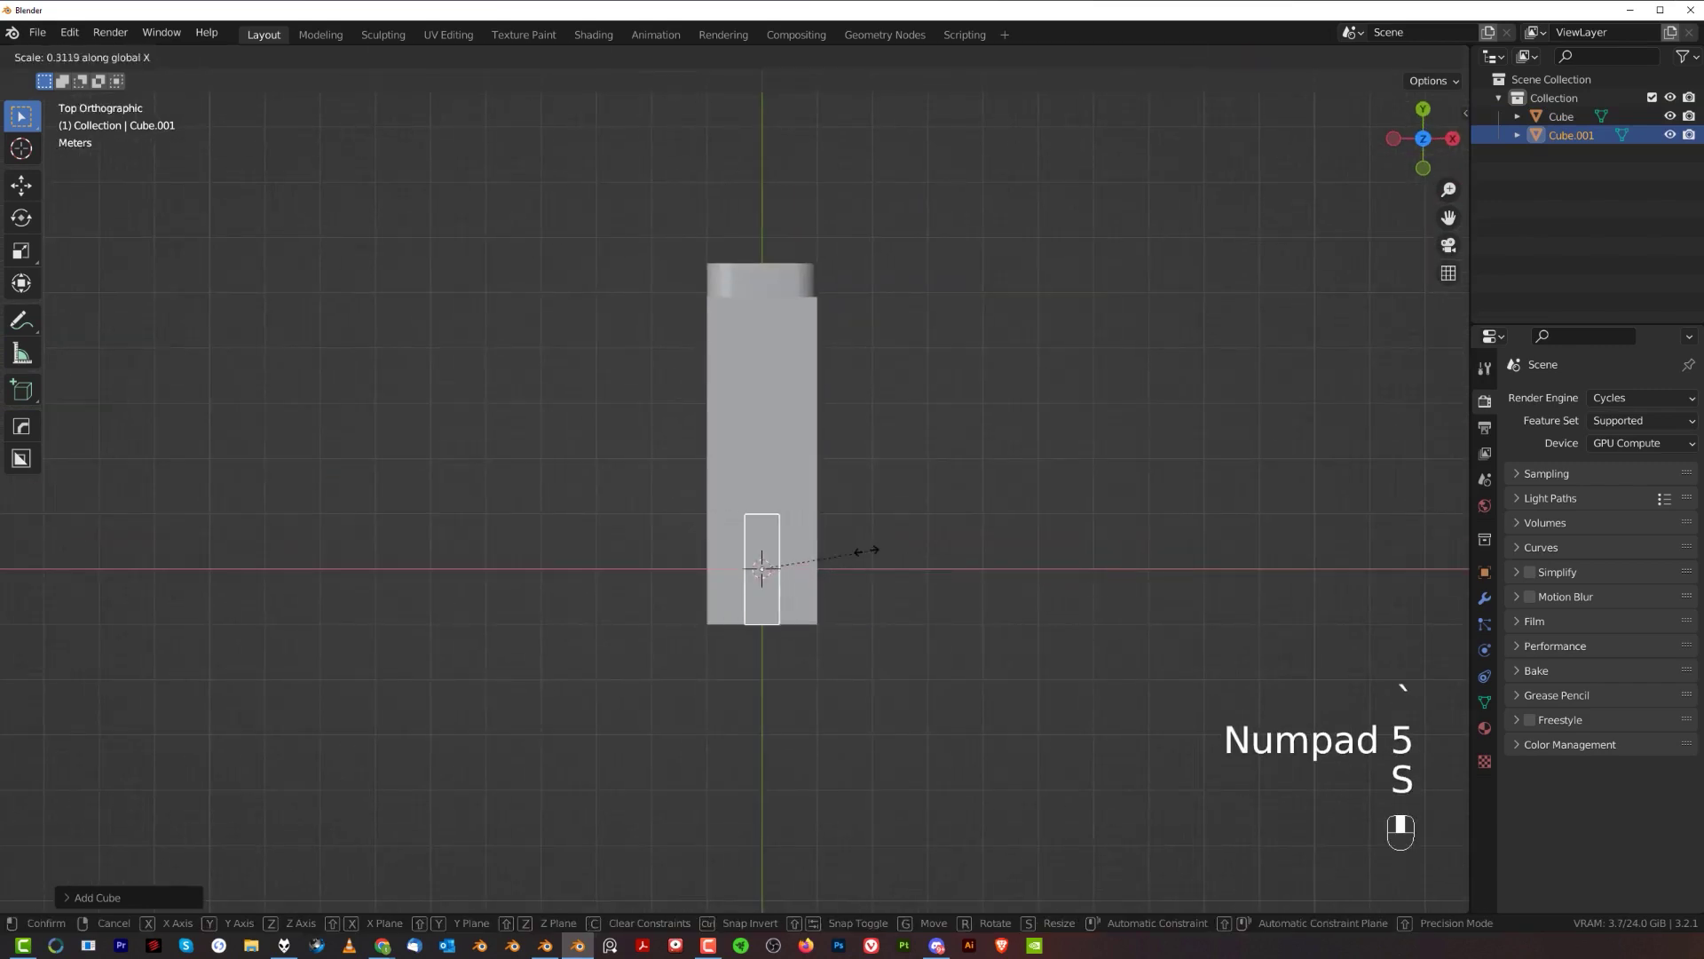
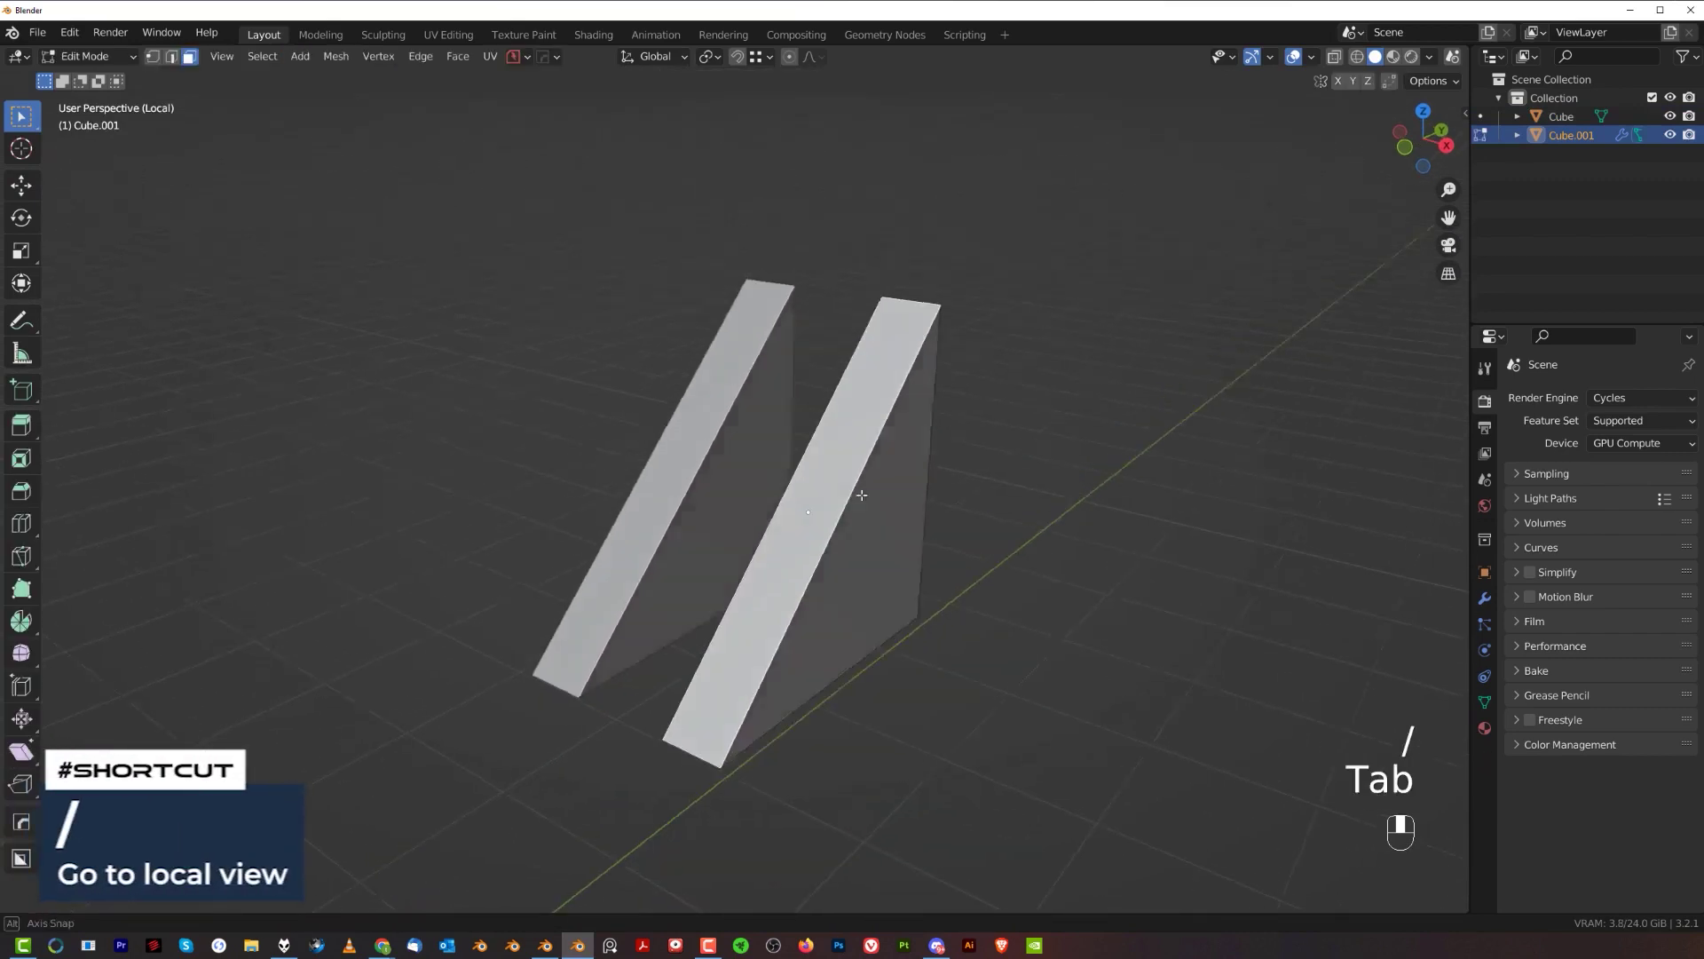
- Extrude and shrink the rib's top face to form an inset border, then leave local view
key("e")
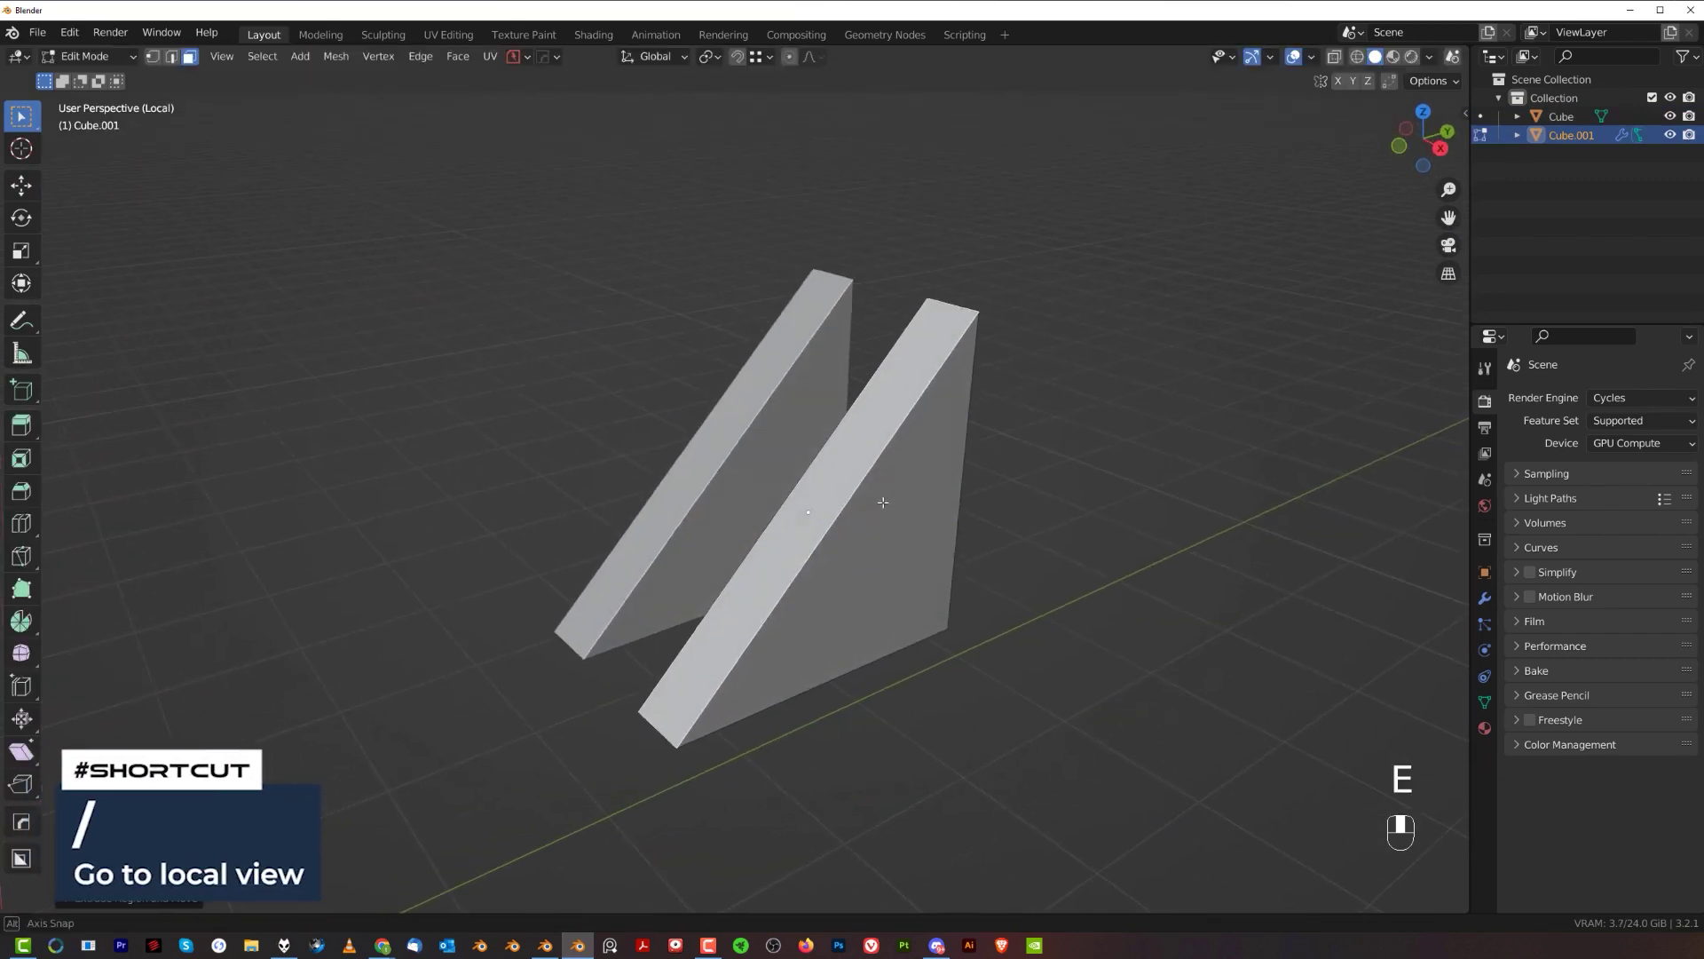
key("s")
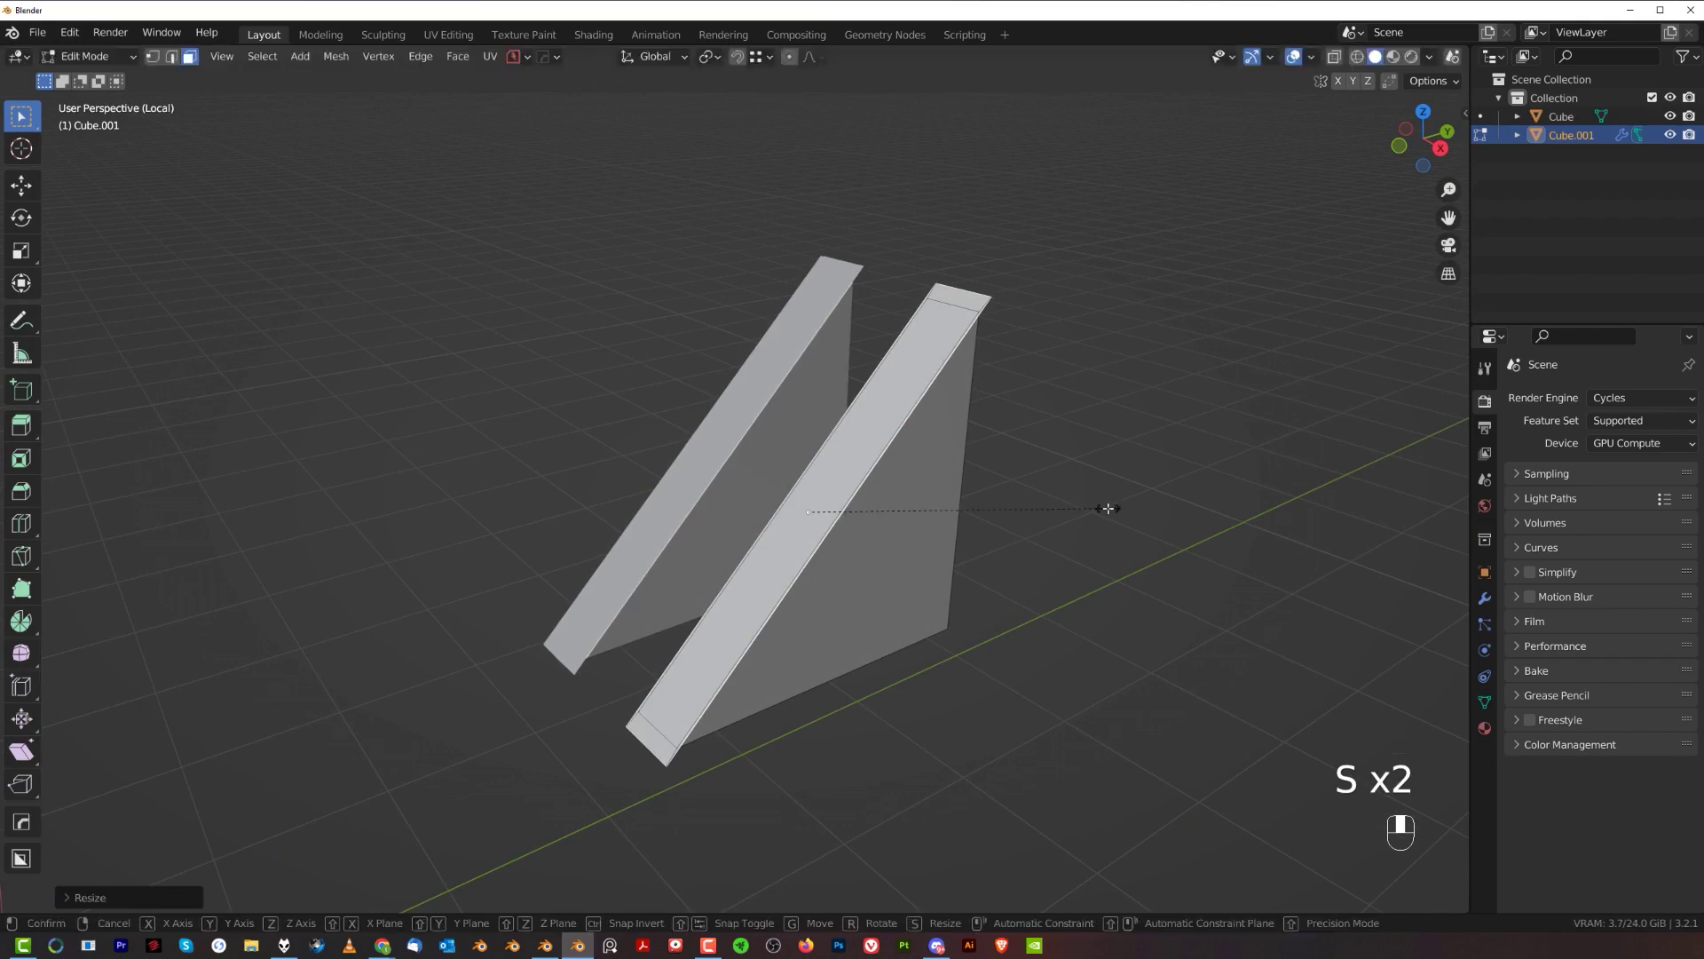
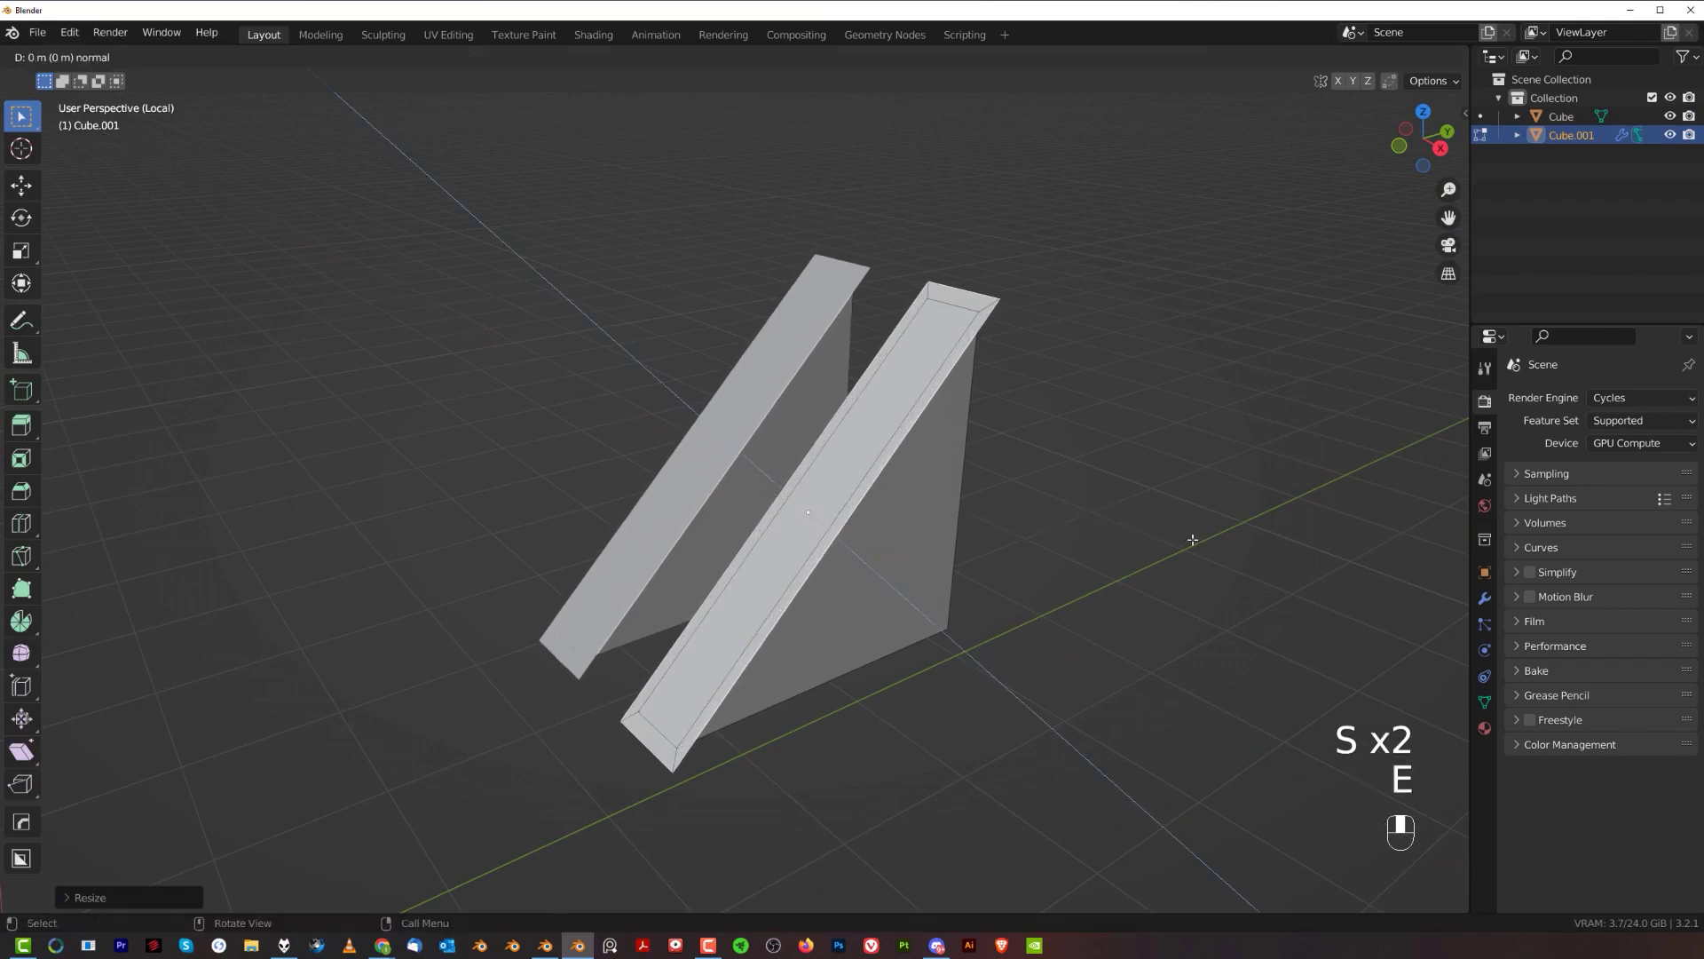
key("Tab")
key("/")
- Union the ribs into the bracket via HardOps and set up the circle cutter from front view
key("q")
left_click(863, 192)
key("q")
key("shift+2")
key("Tab")
key("ctrl+z")
key("d")
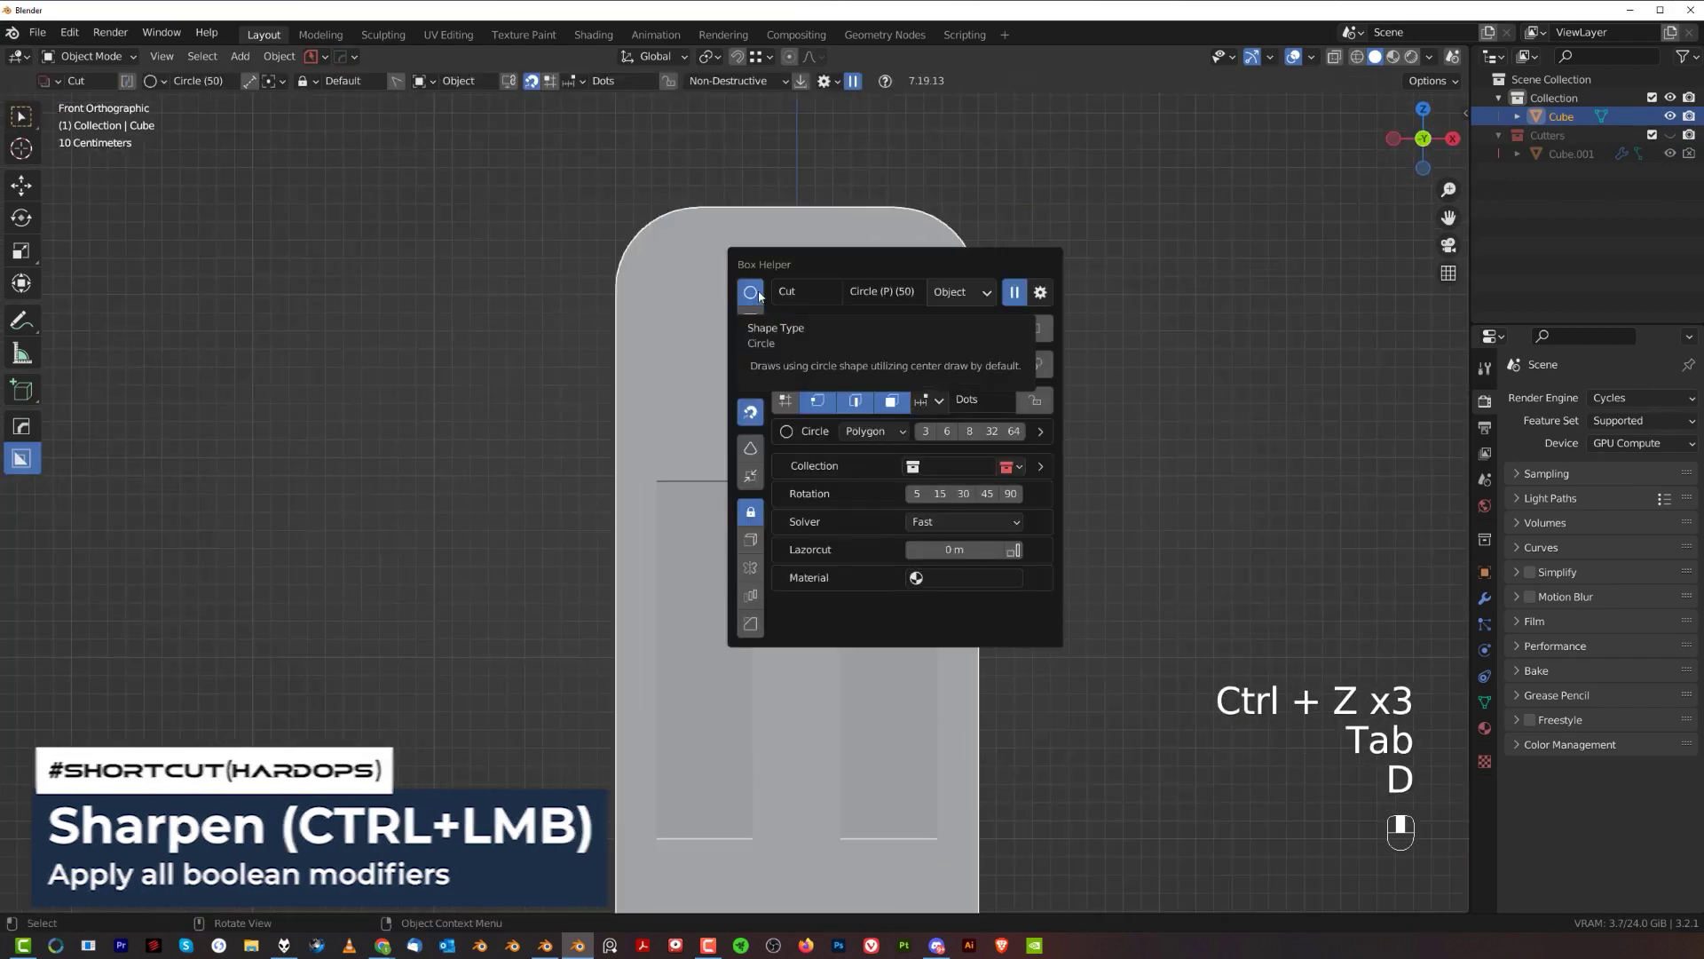
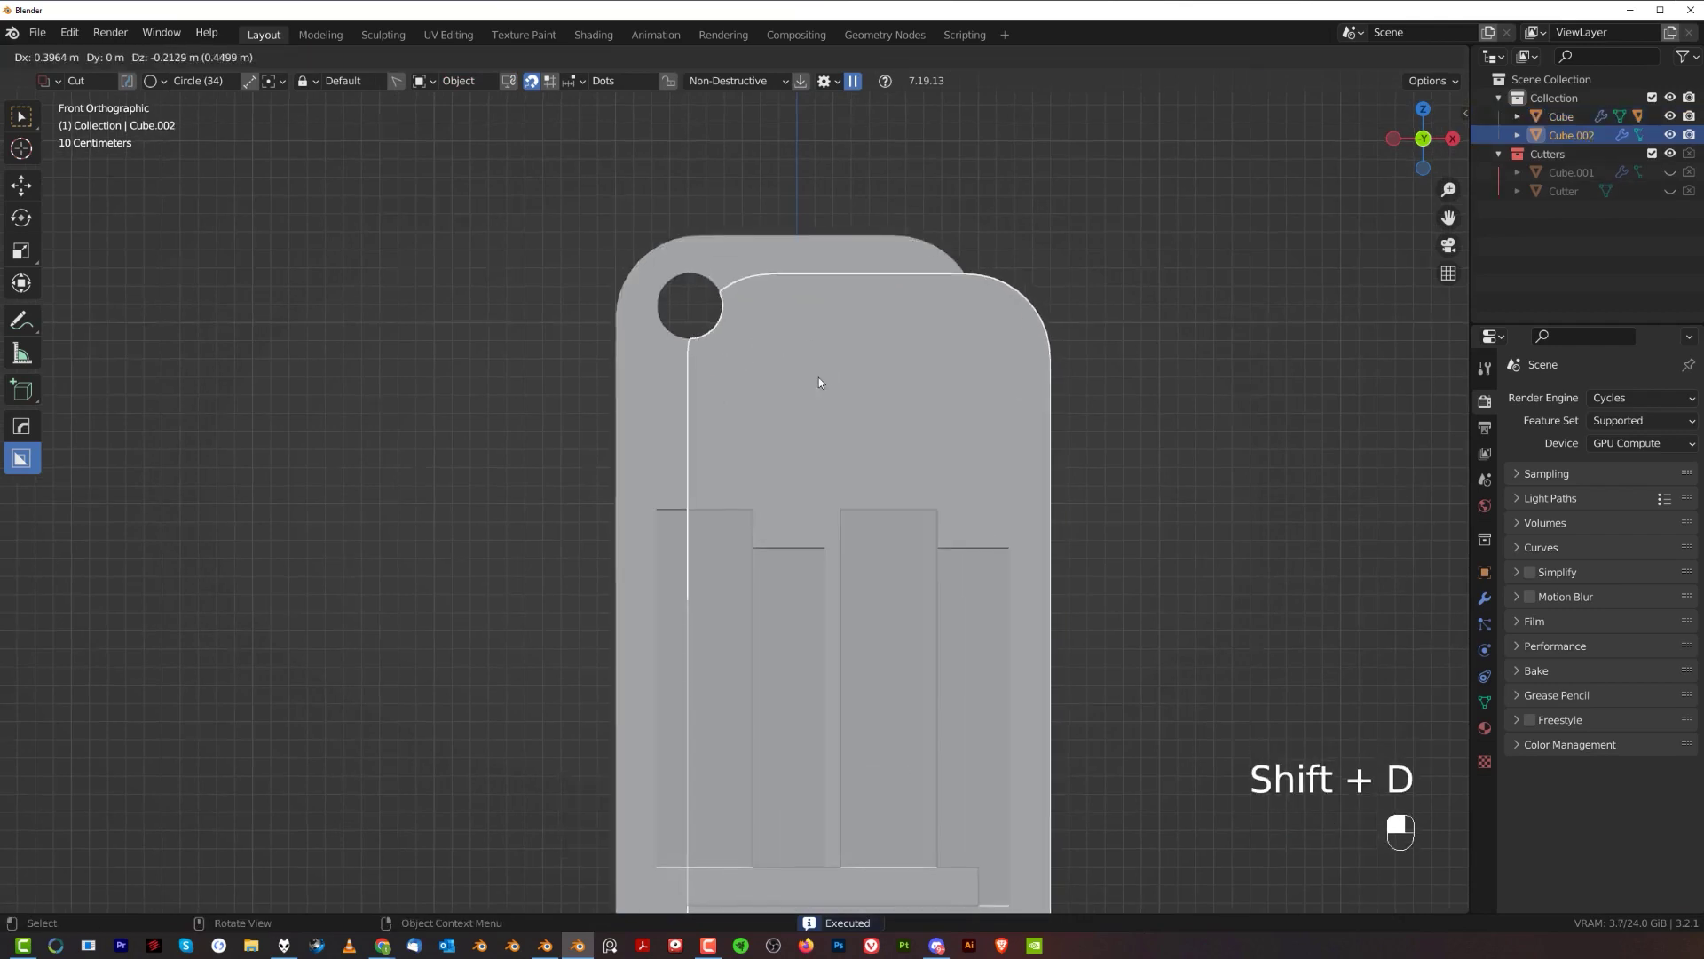
- Cut a circular boolean hole through the plate's top-left corner with the circle cutter
key("x")
left_click_drag(812, 384, 791, 358)
key("q")
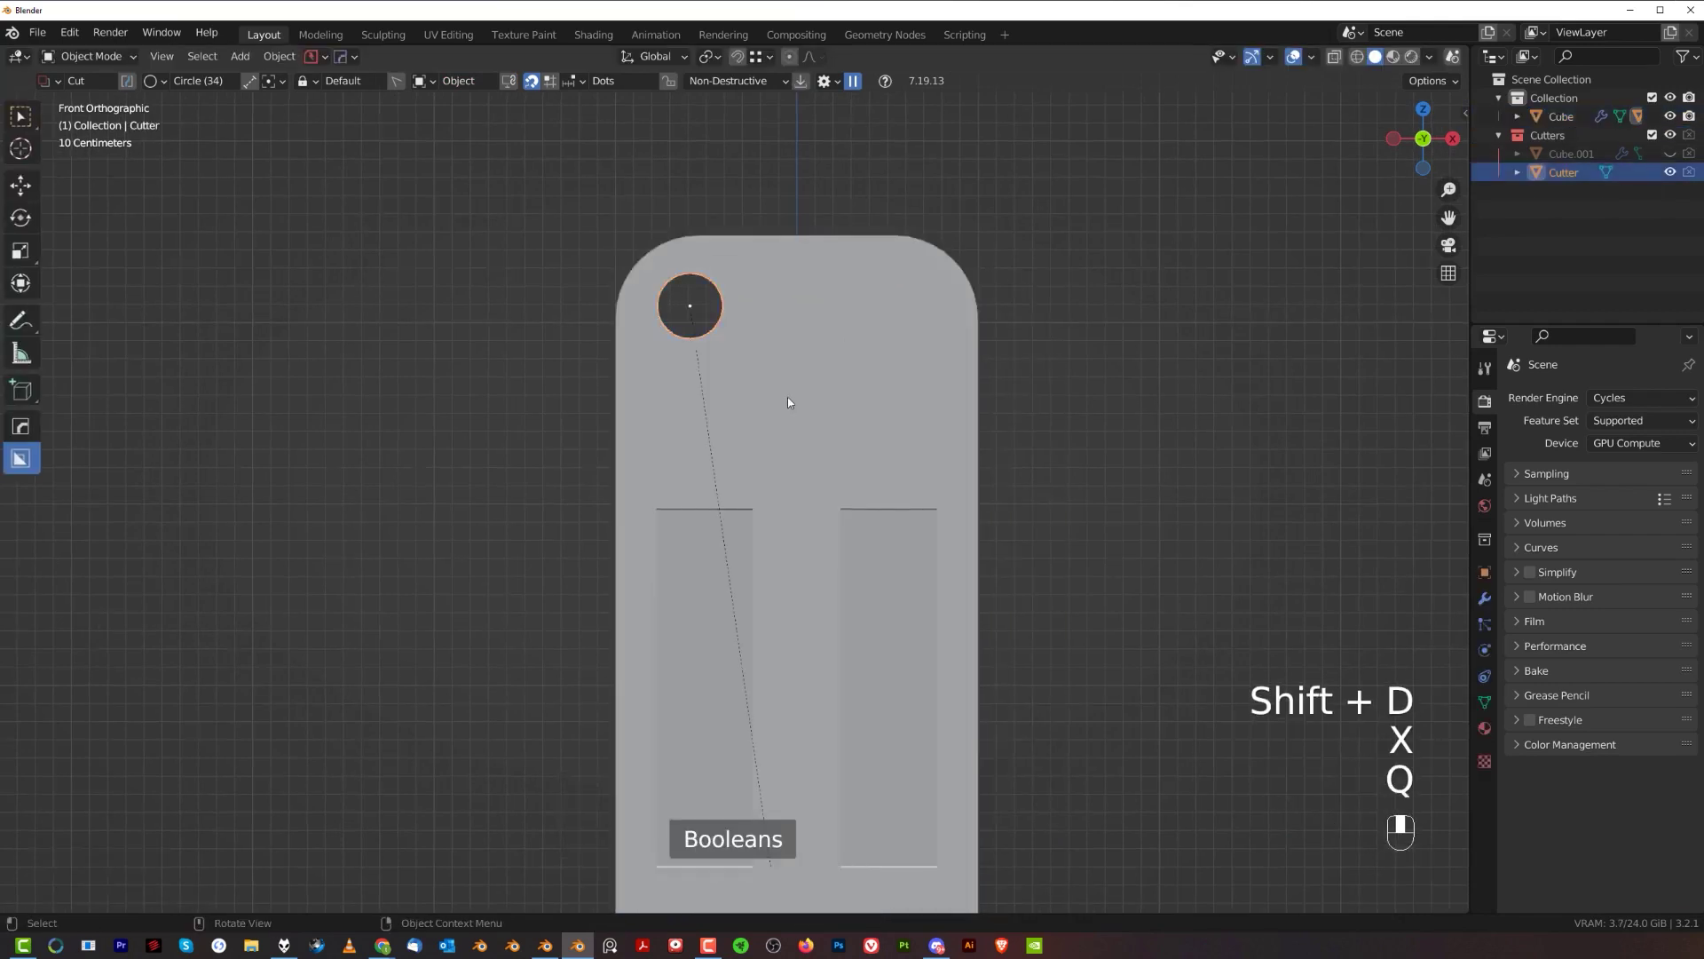
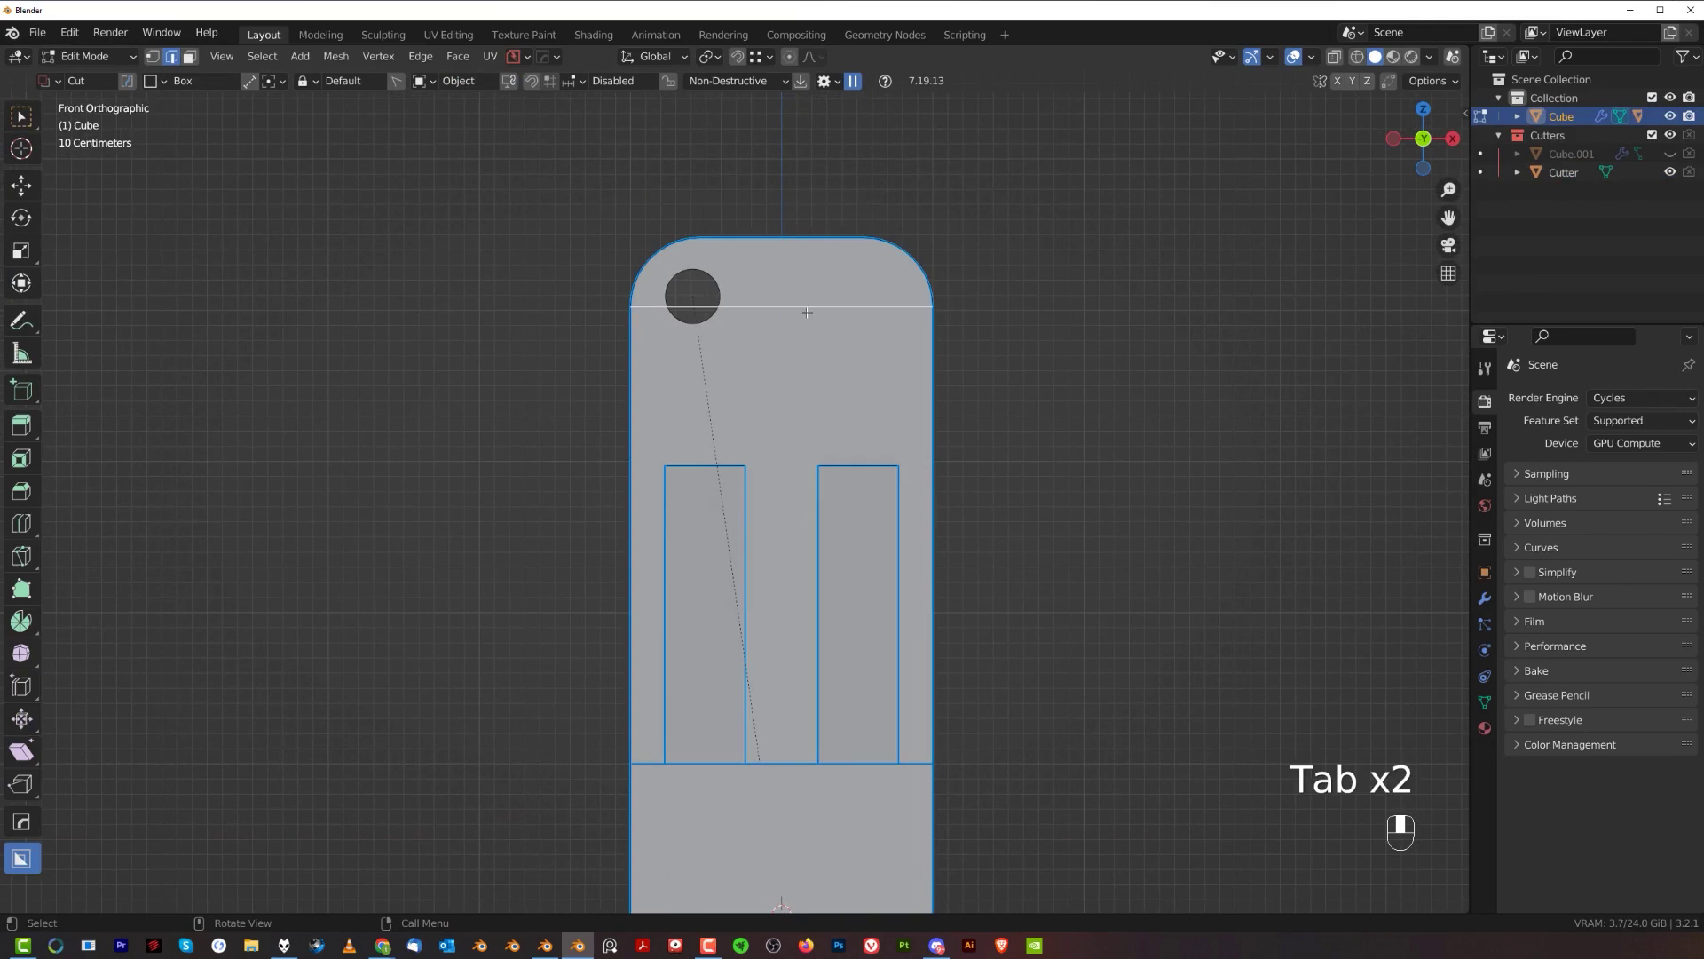
- Snap the 3D cursor to the plate's top edge centre and move the hole cutter there
key("shift+s")
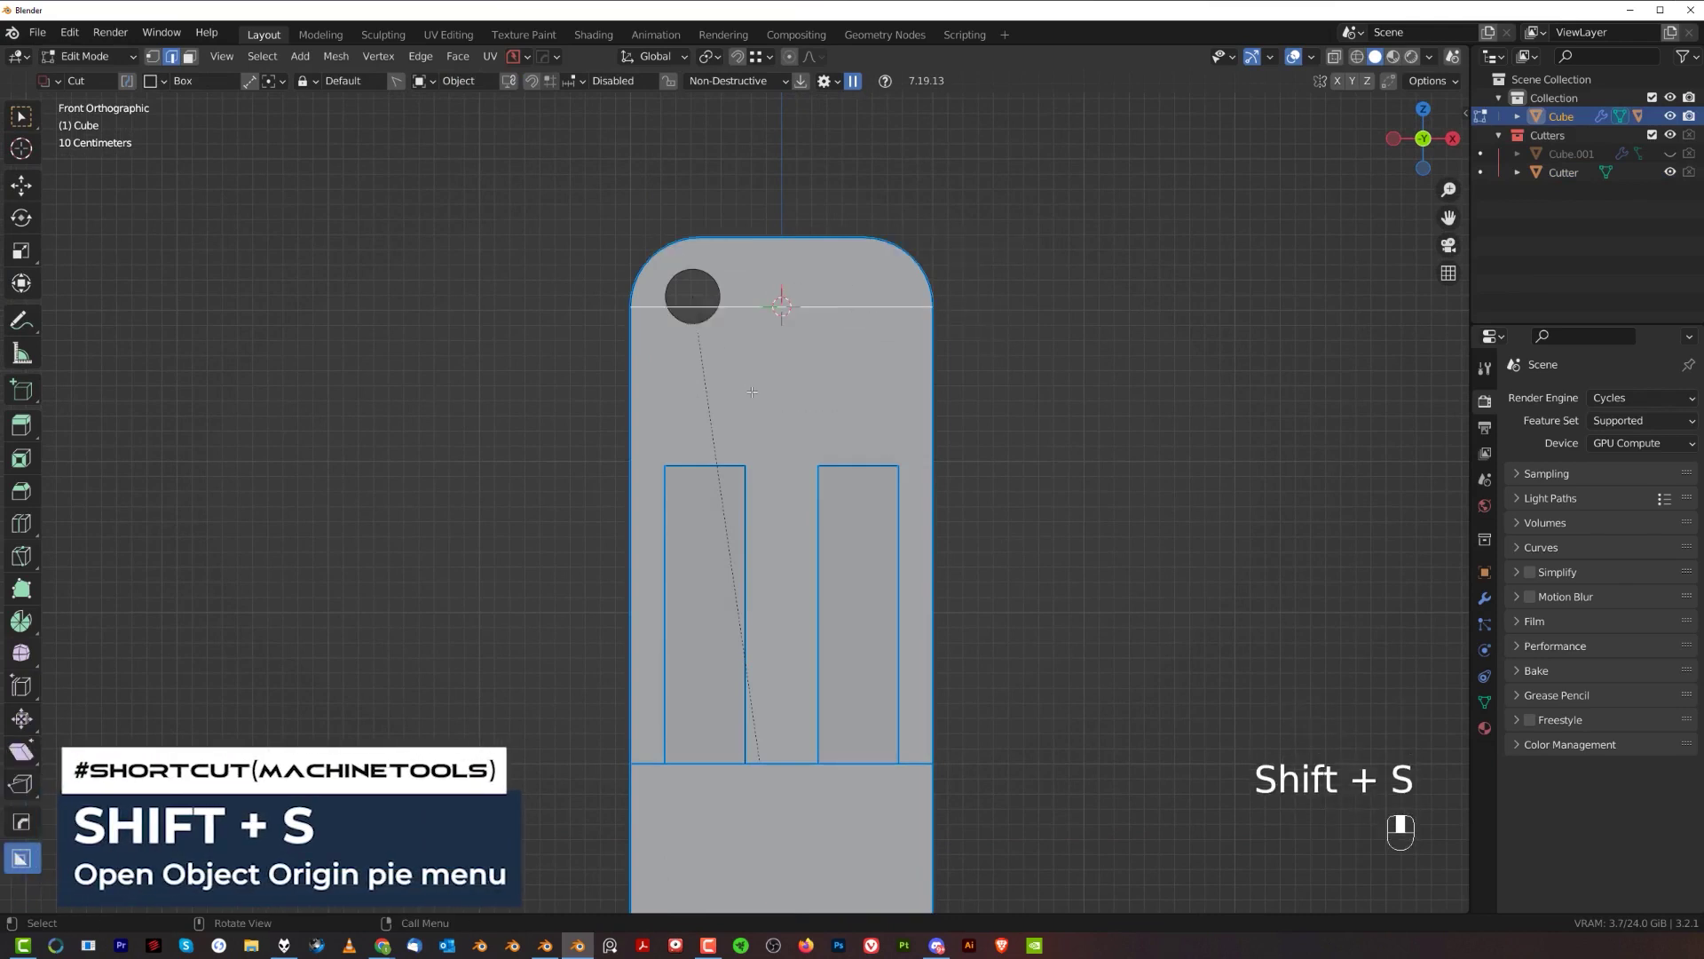
key("Tab")
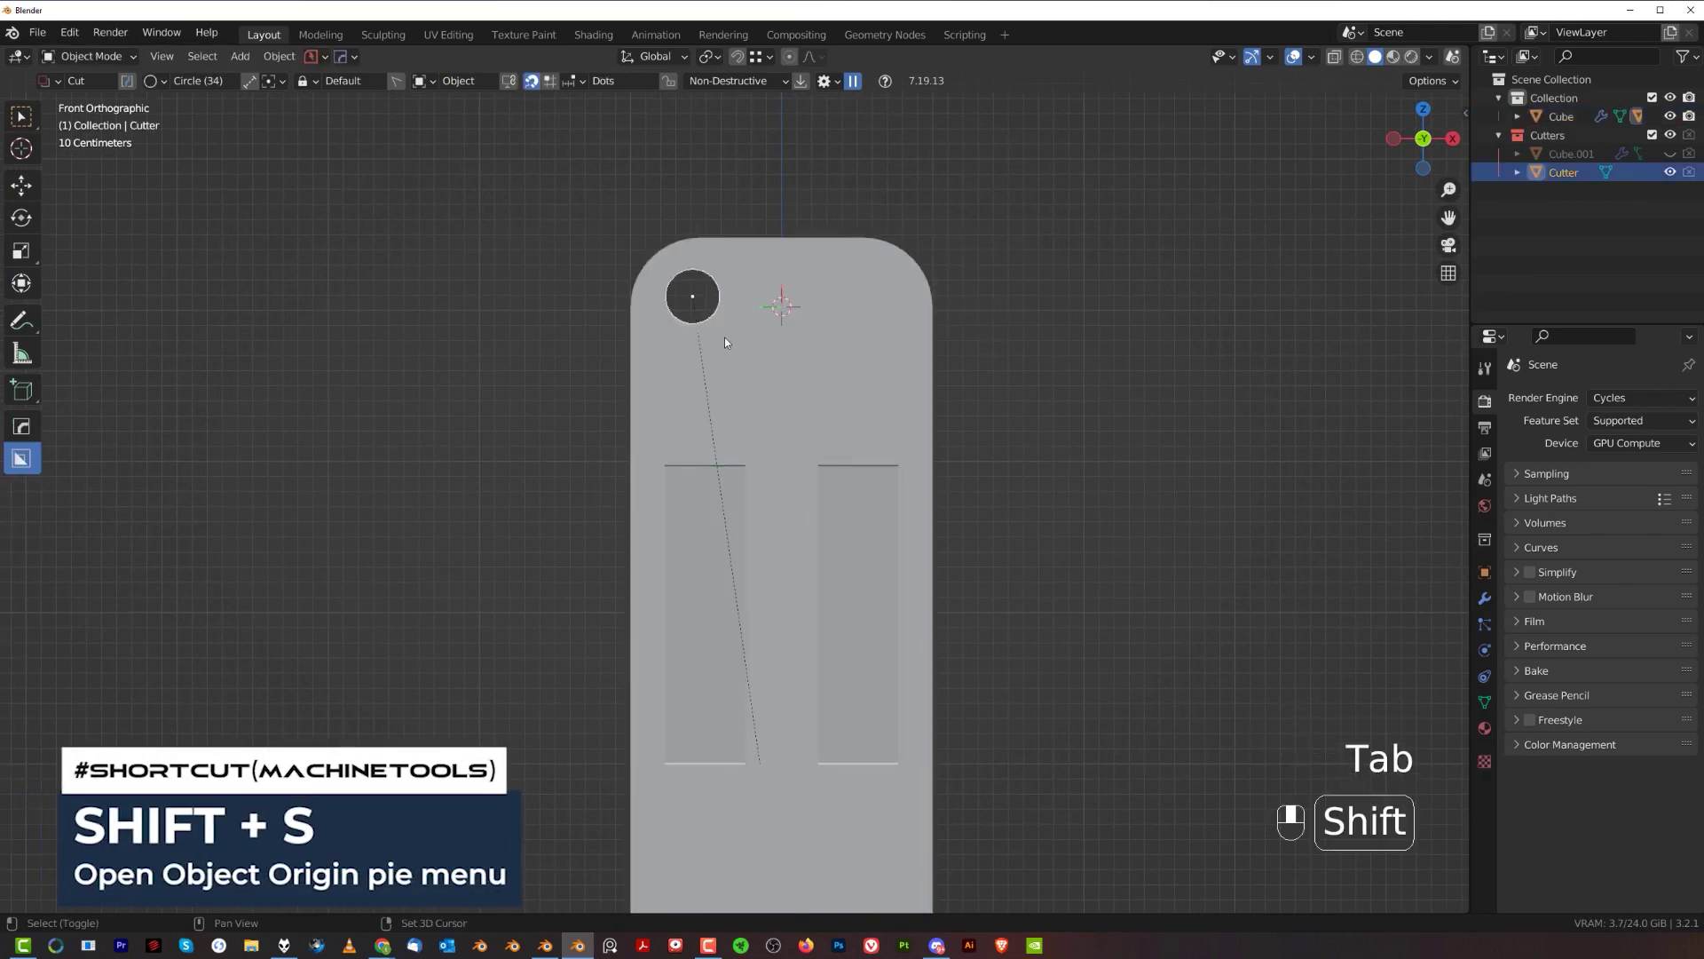
key("shift+s")
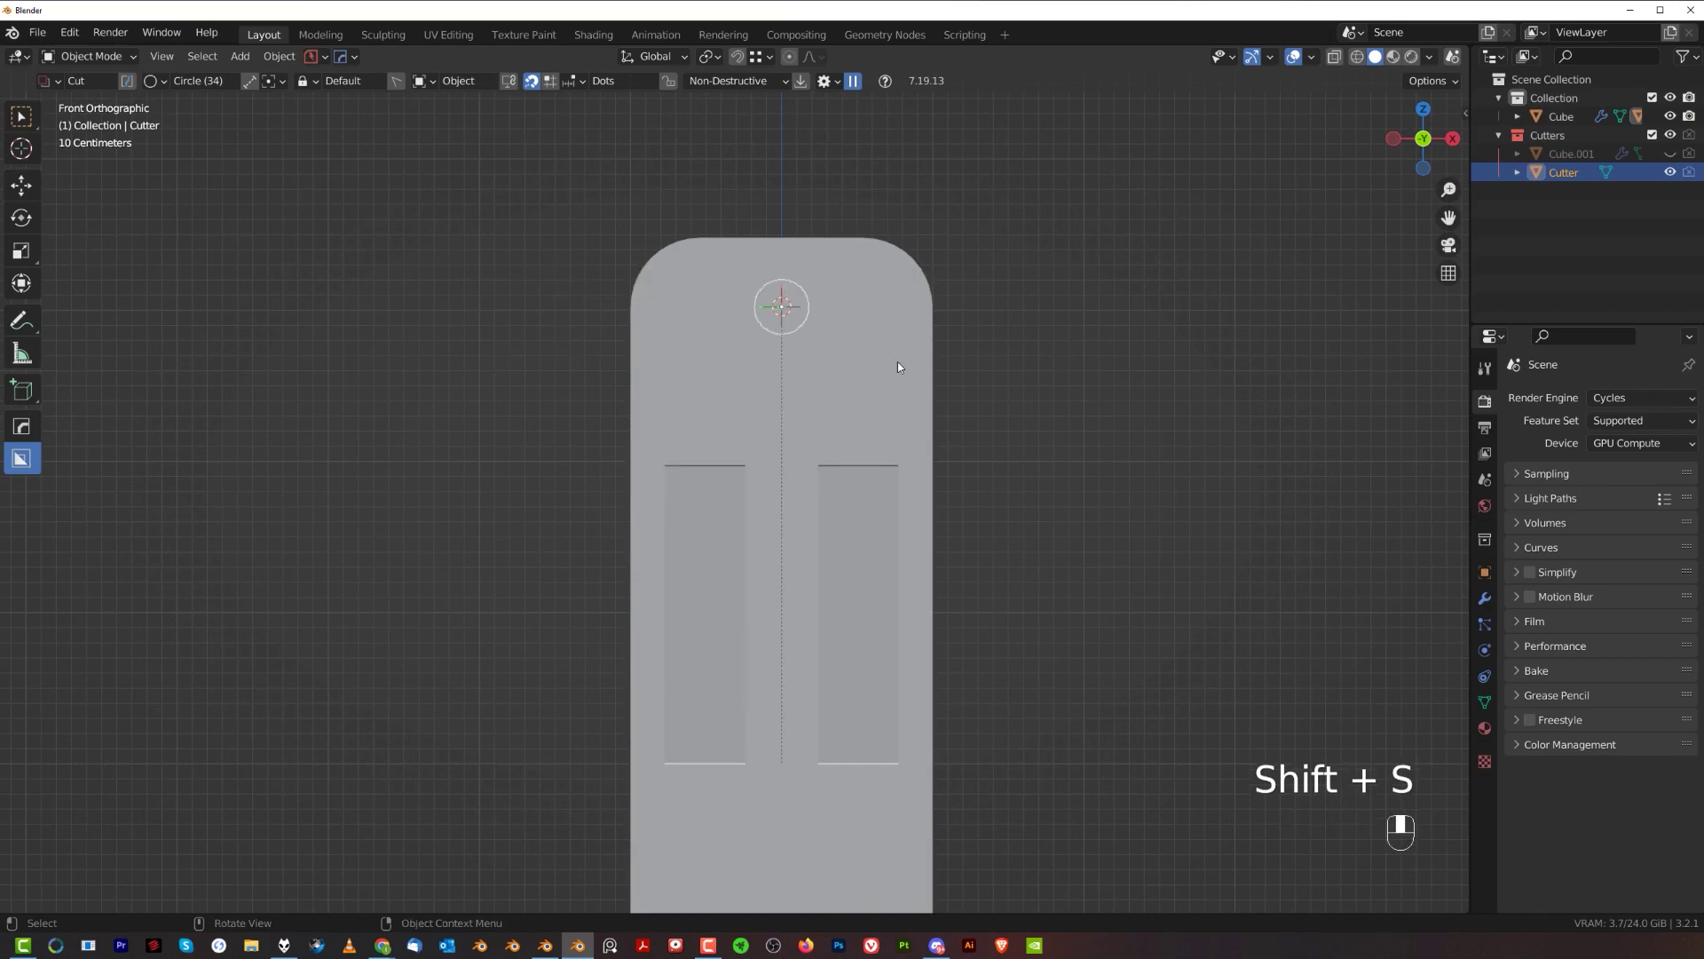
key("s")
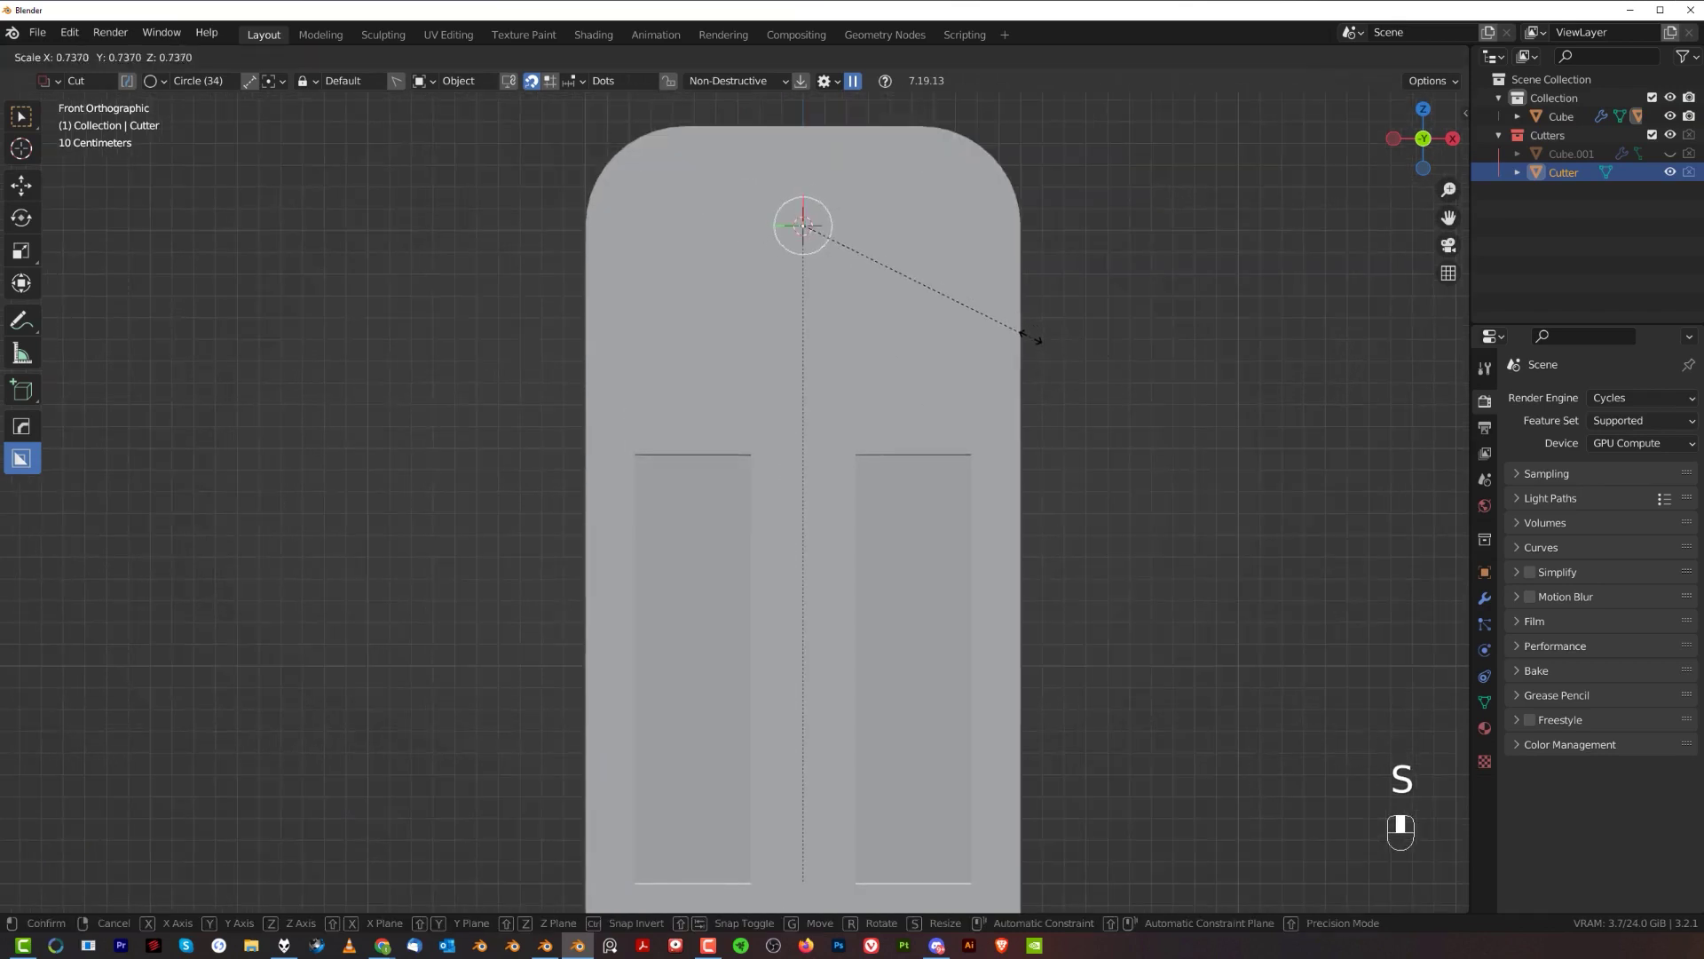
key("ctrl+z")
- Duplicate the cutter to the top centre and scale it for the extra hole
key("shift+d")
key("shift+s")
key("s")
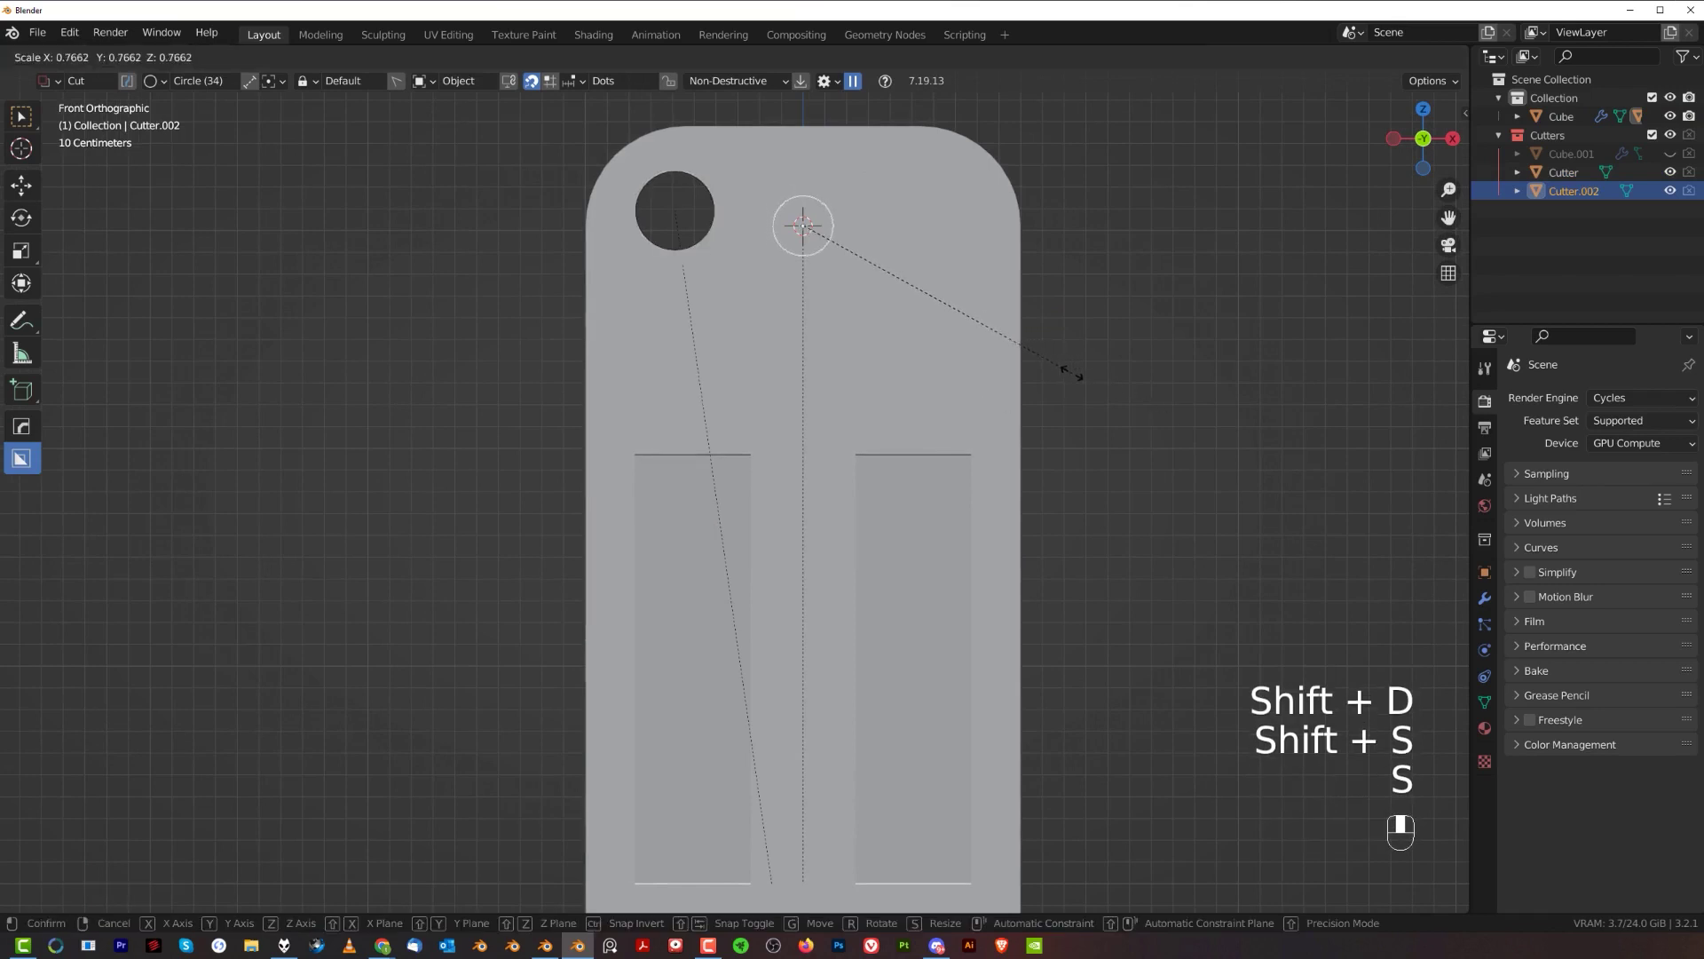
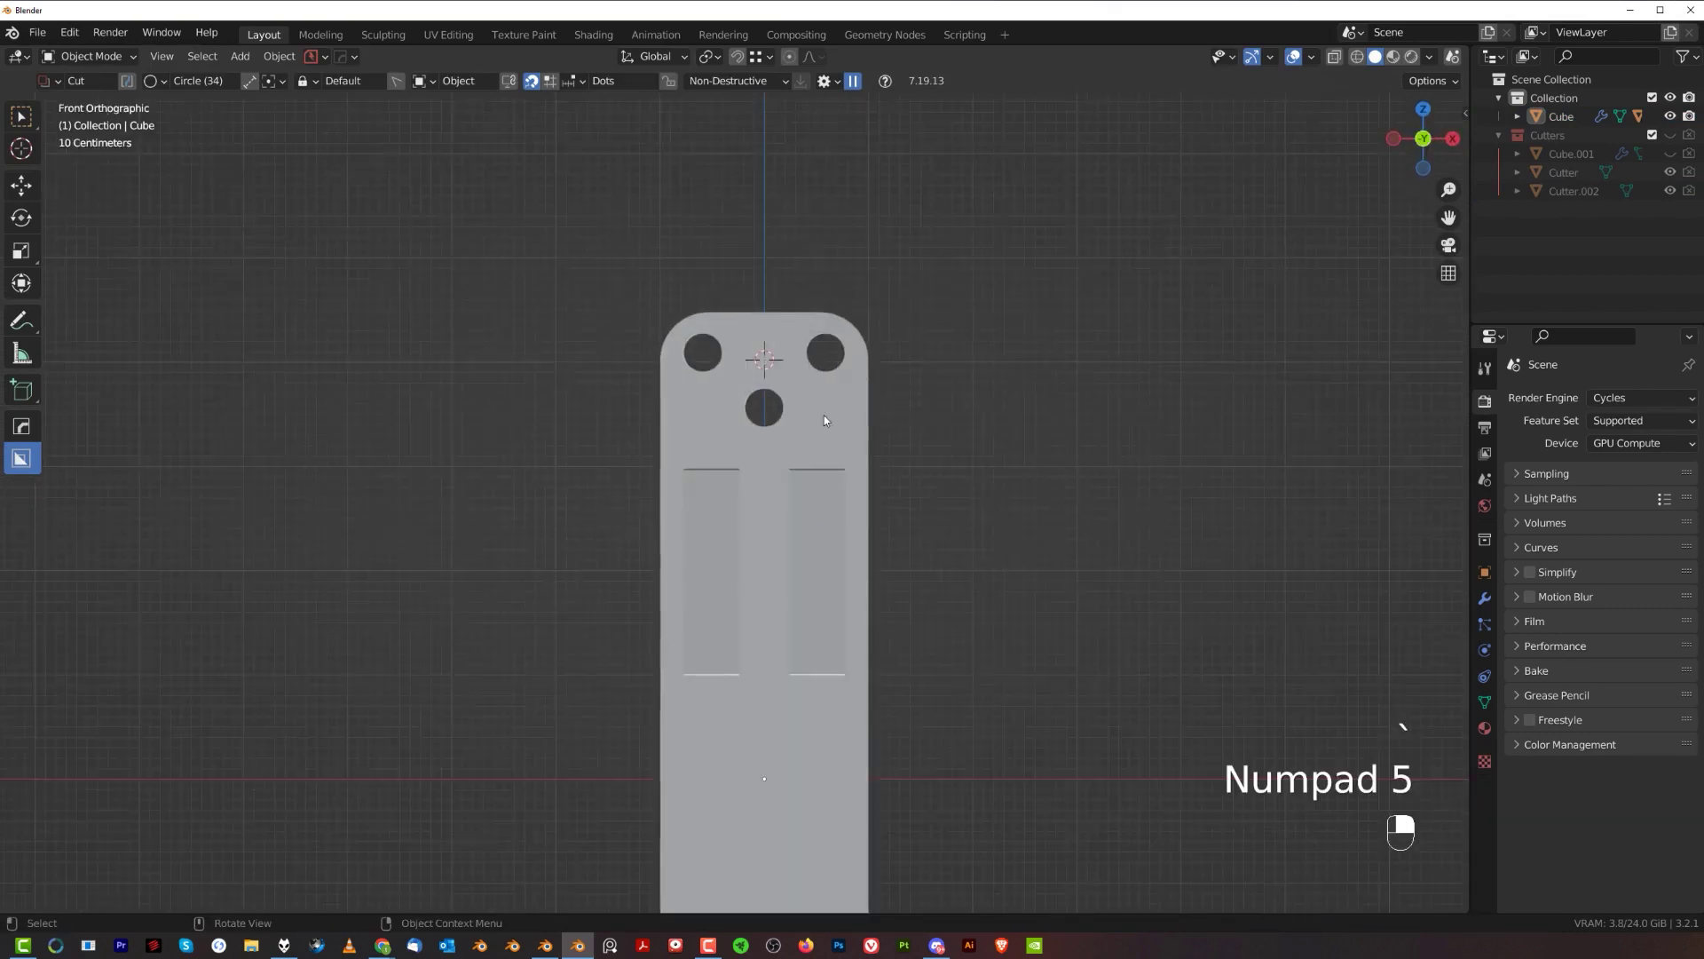
- Duplicate the circle cutter and scale it down into a smaller hole below the centre one
left_click_drag(820, 493, 814, 483)
left_click(871, 501)
right_click(872, 502)
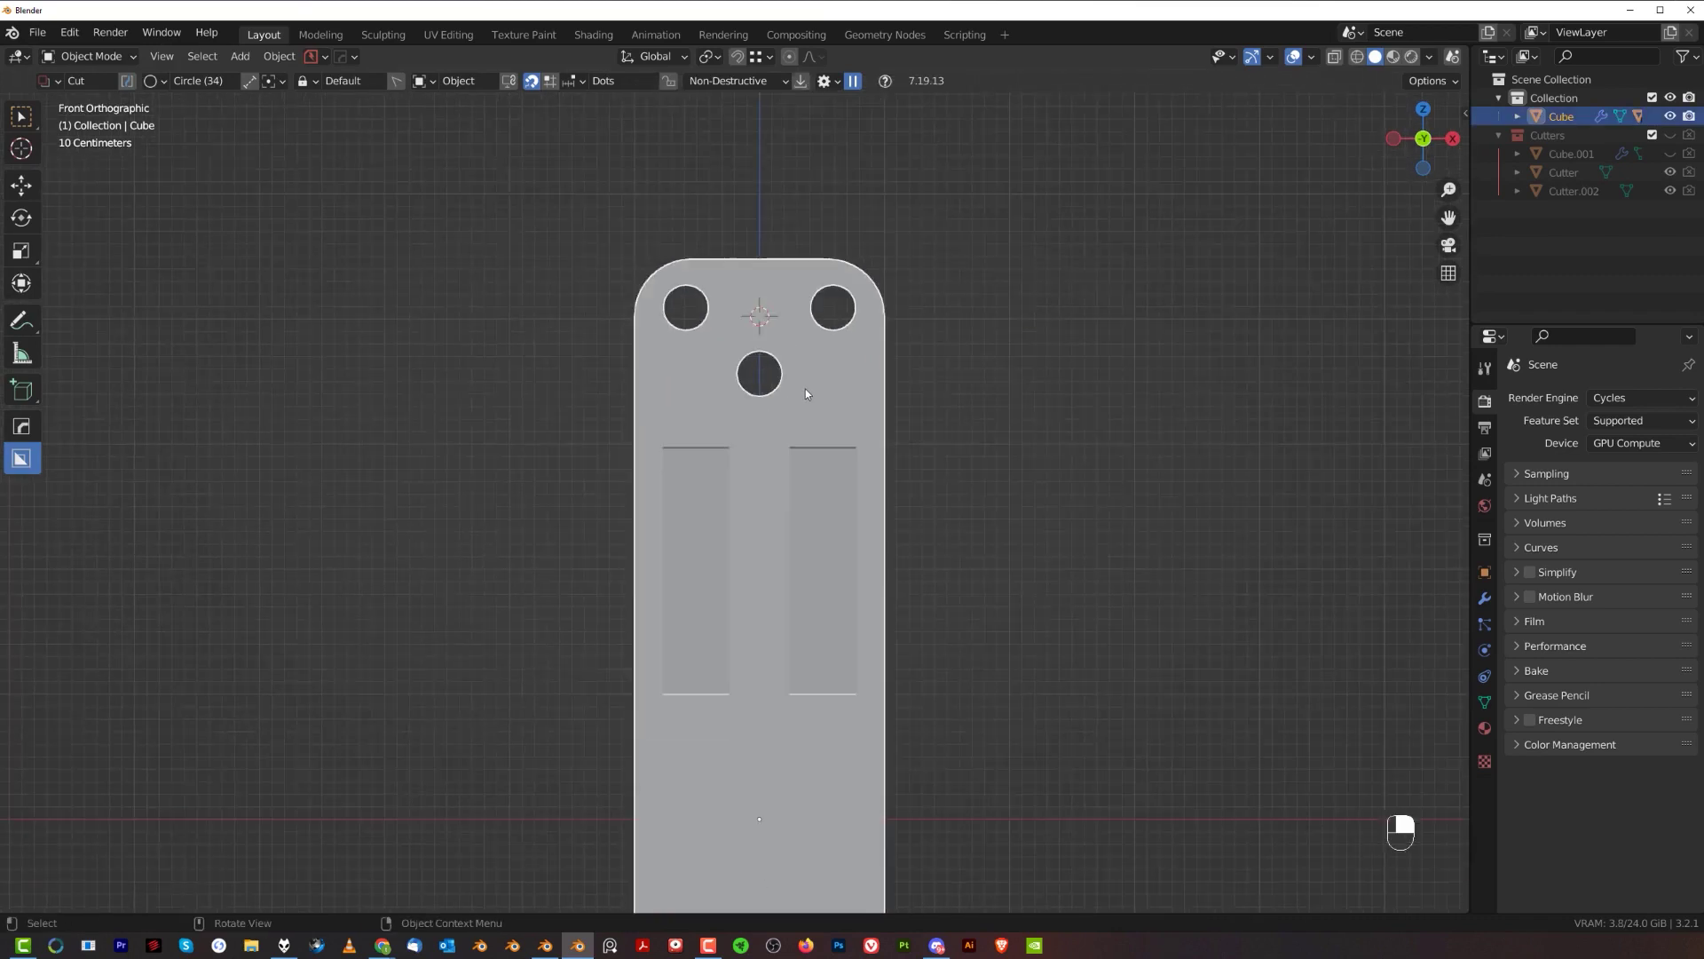
key("q")
key("shift+d")
key("s")
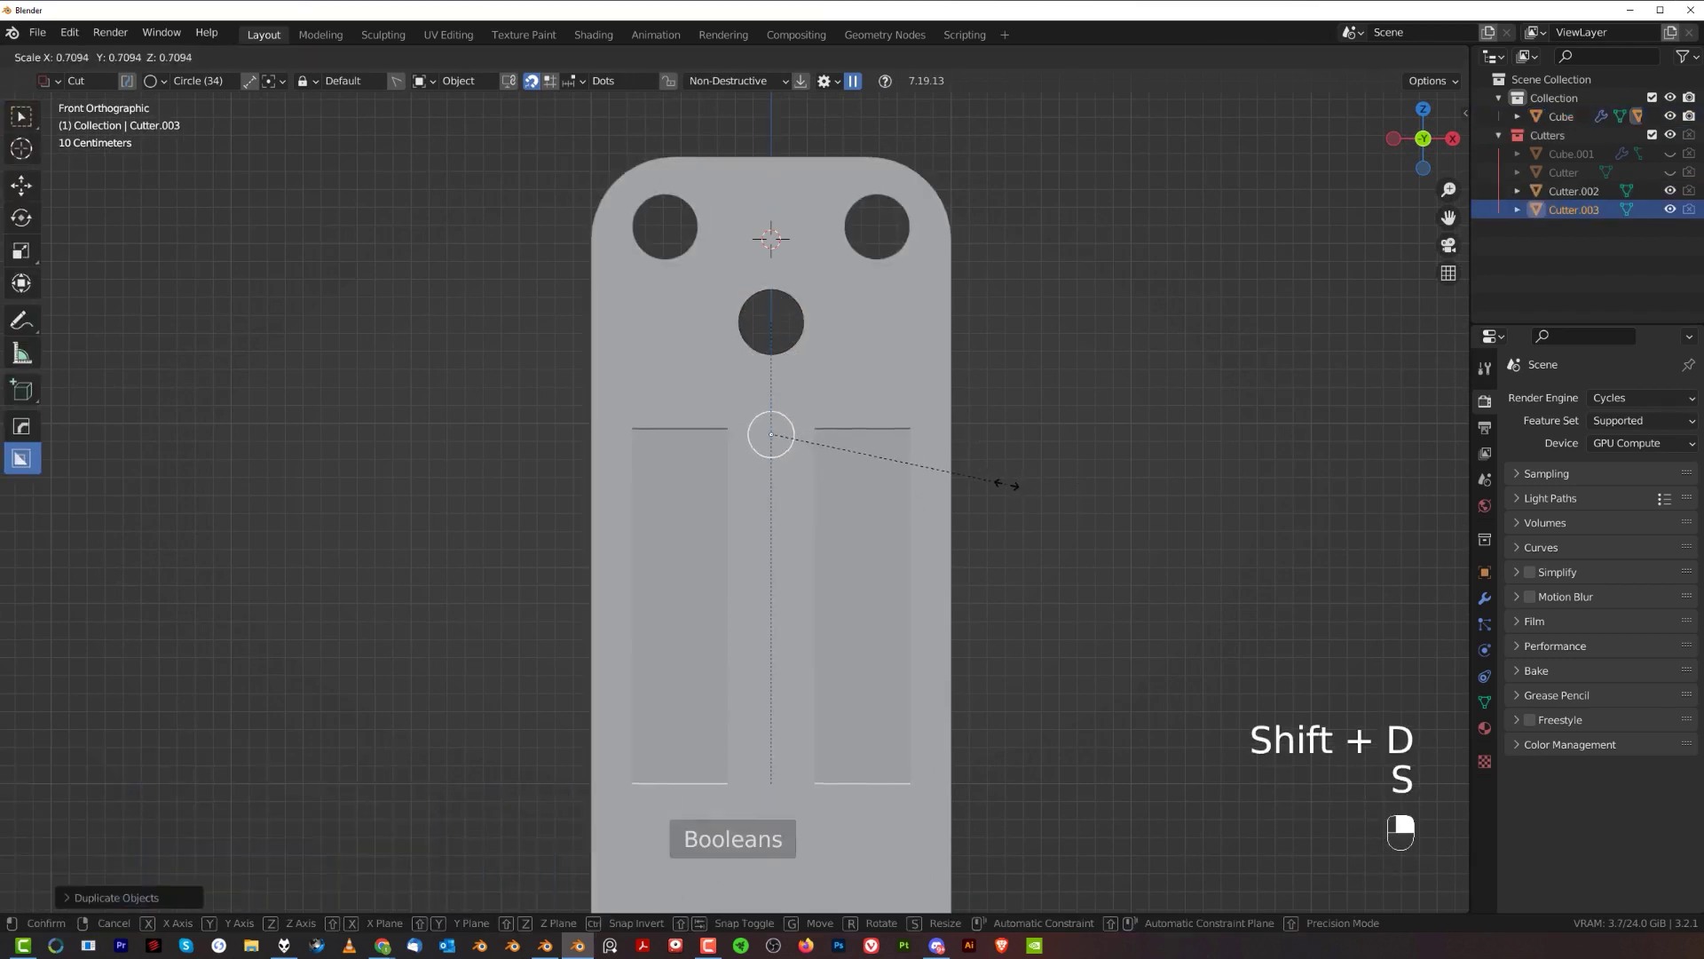
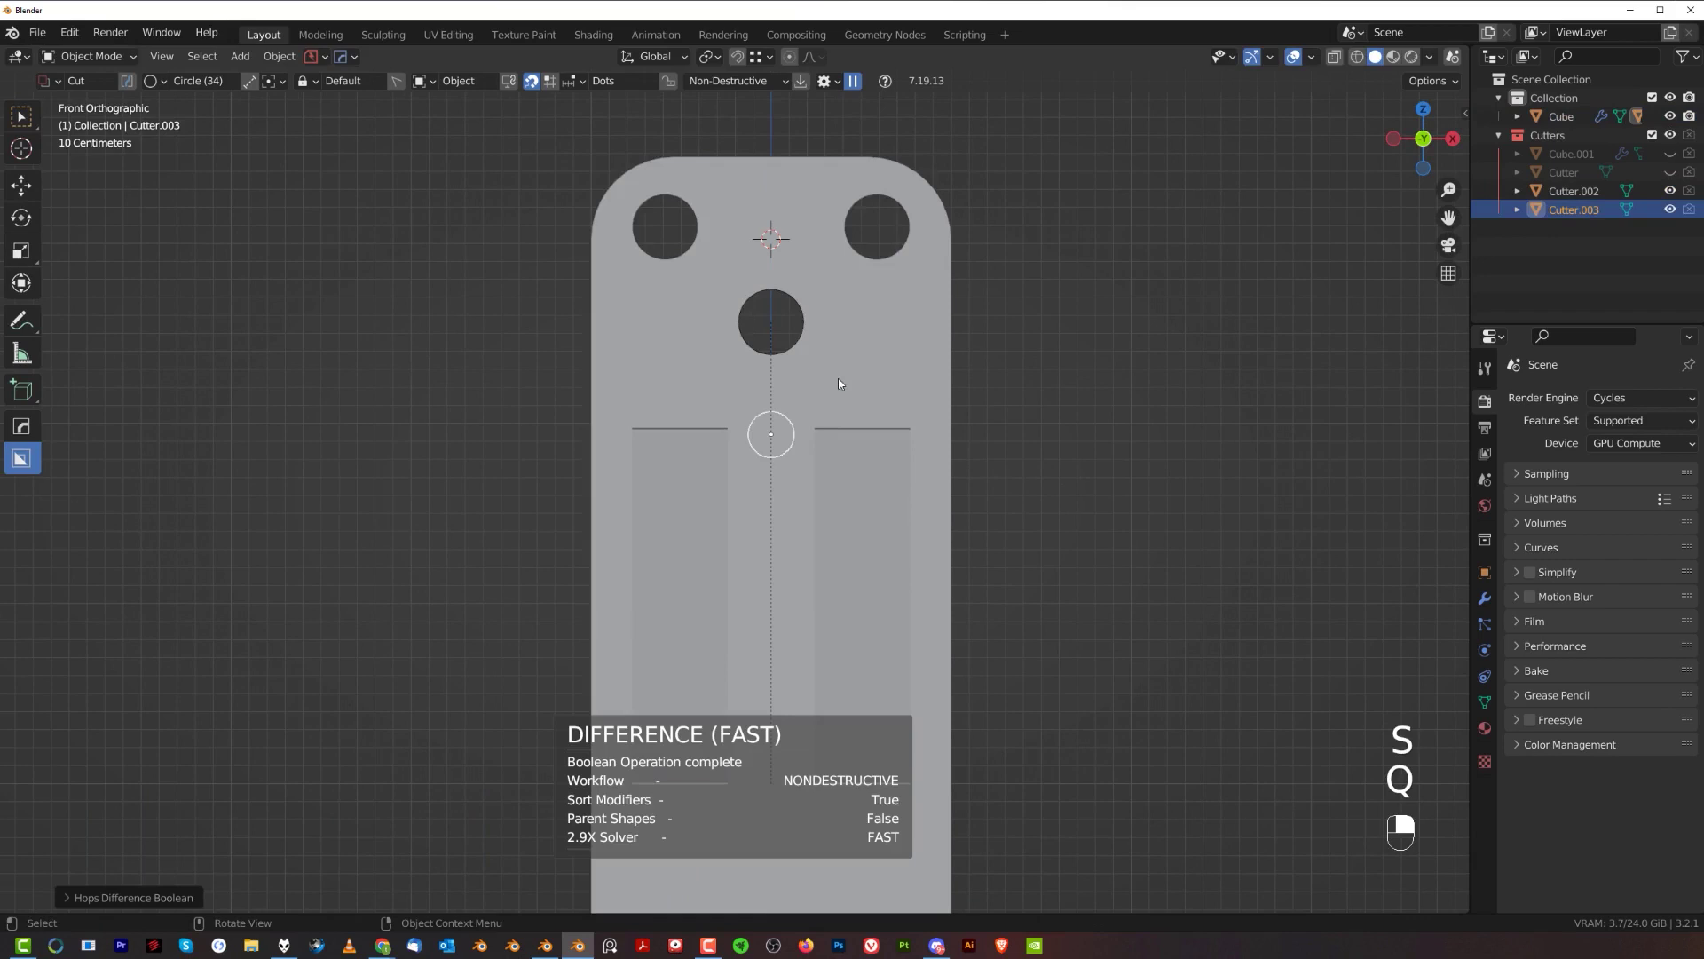
key("s")
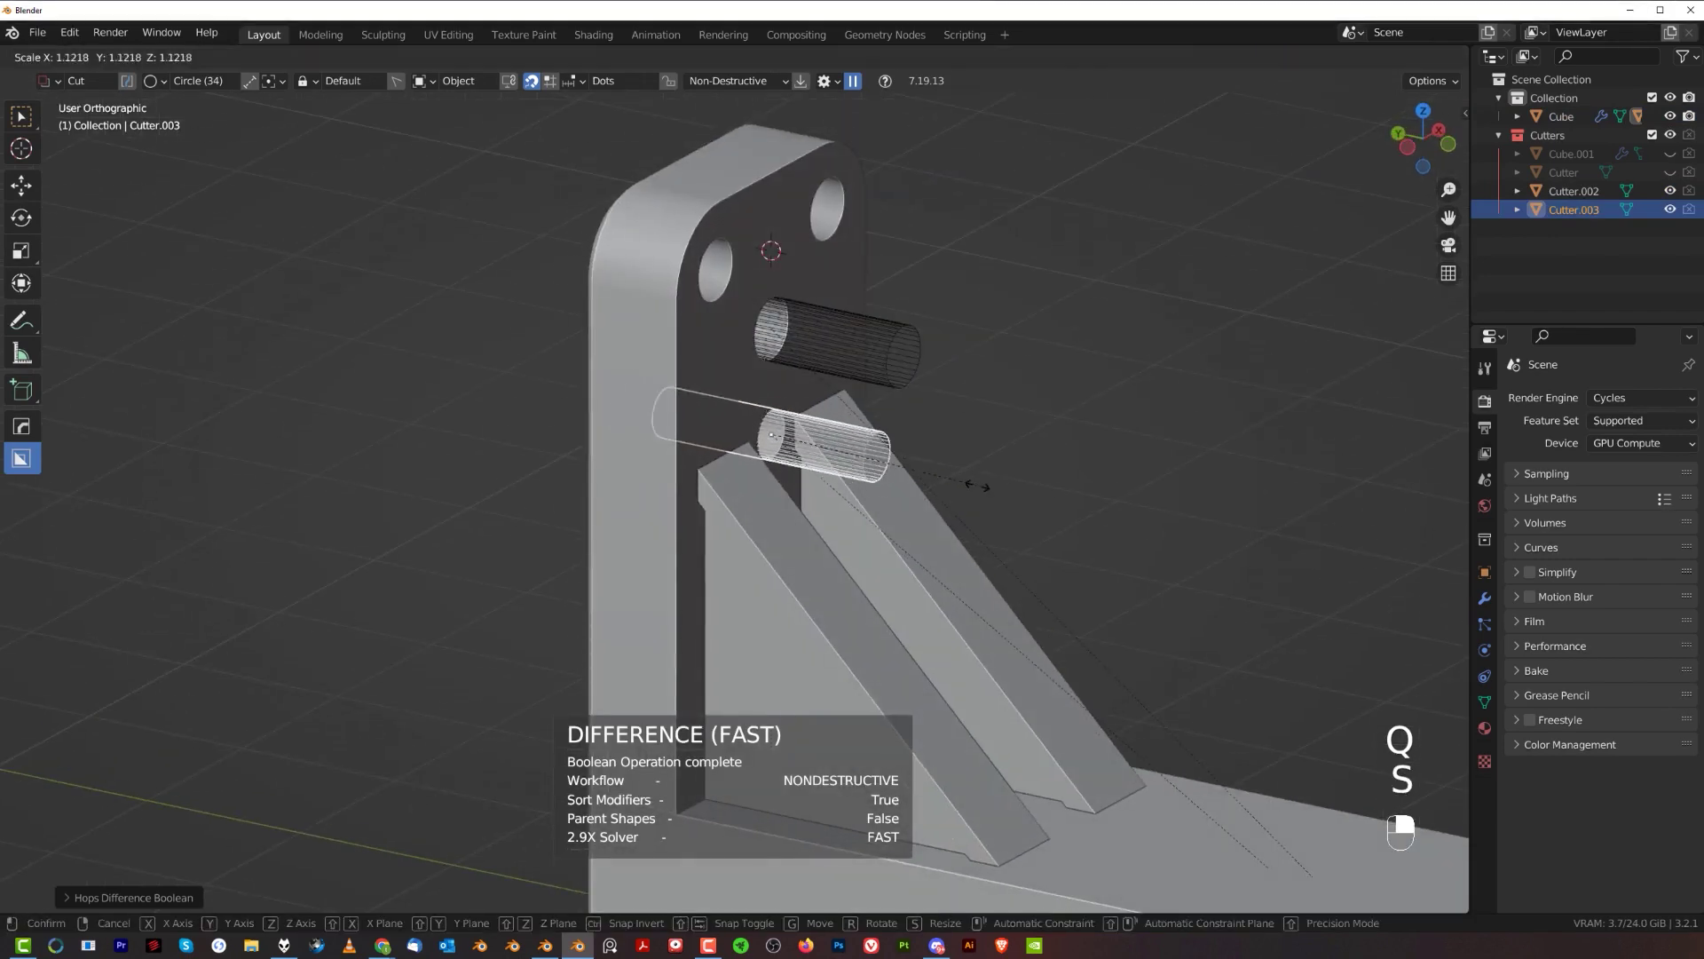
- Array the small cutter into a vertical column of three holes and apply the difference boolean
middle_click(988, 489)
key("x")
left_click_drag(1002, 499, 974, 475)
key("s")
key("`")
key("`")
key("q")
left_click_drag(975, 476, 698, 534)
key("shift+2")
key("KP_5")
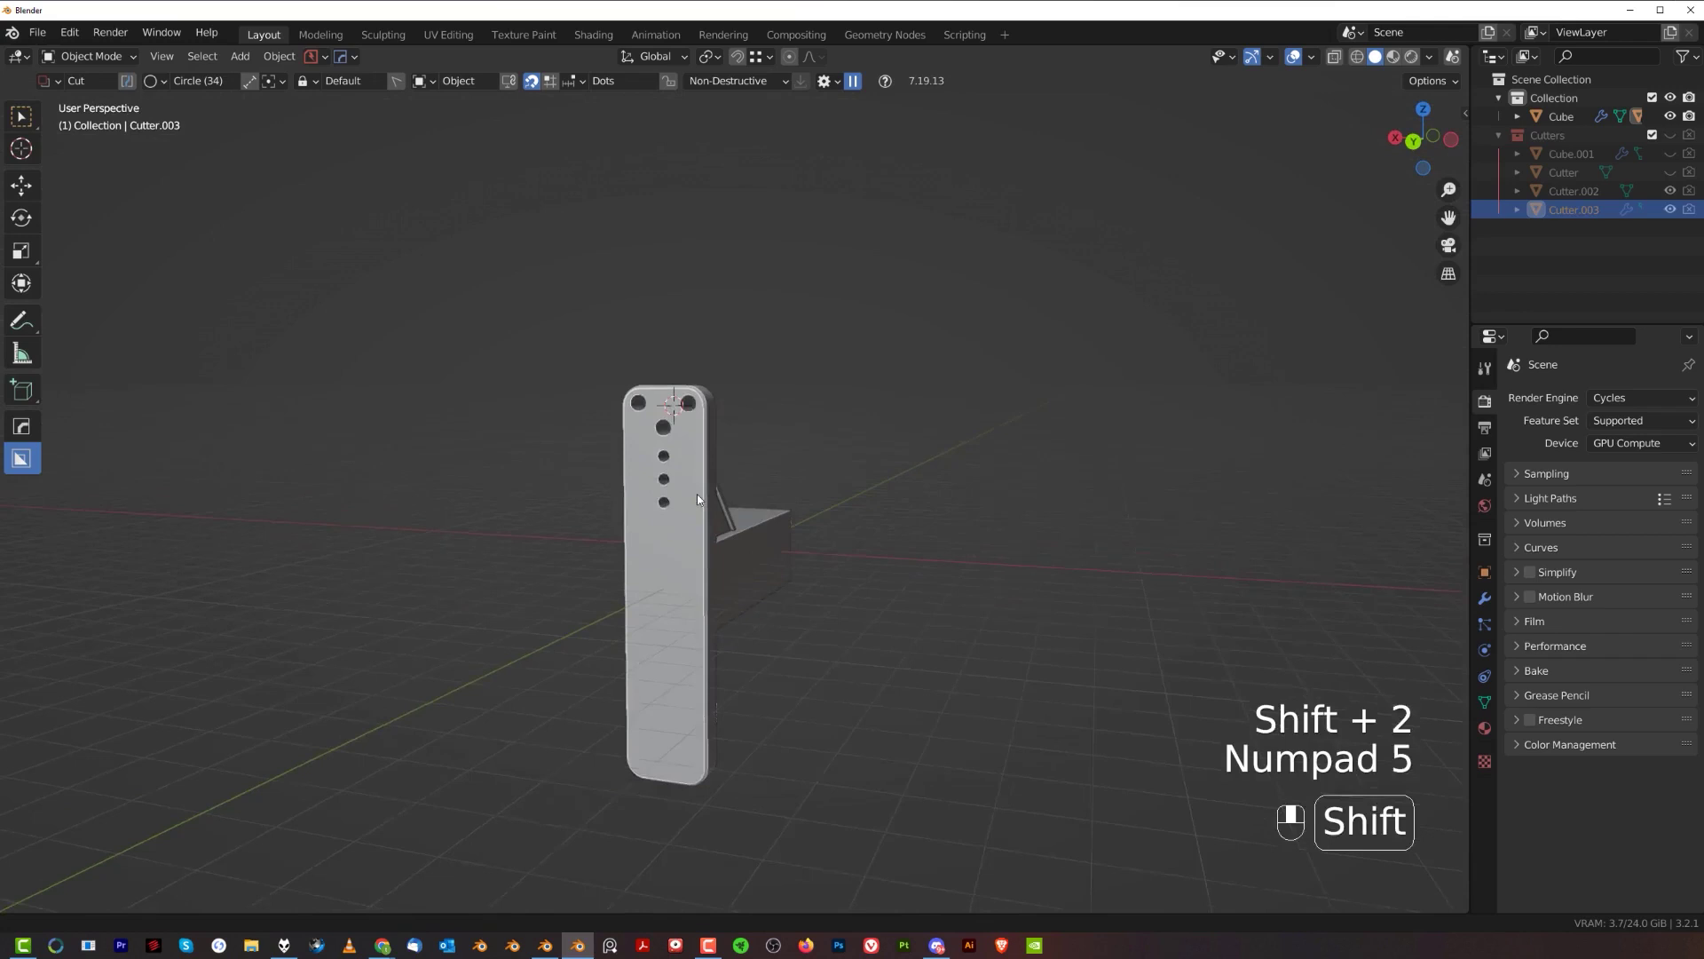
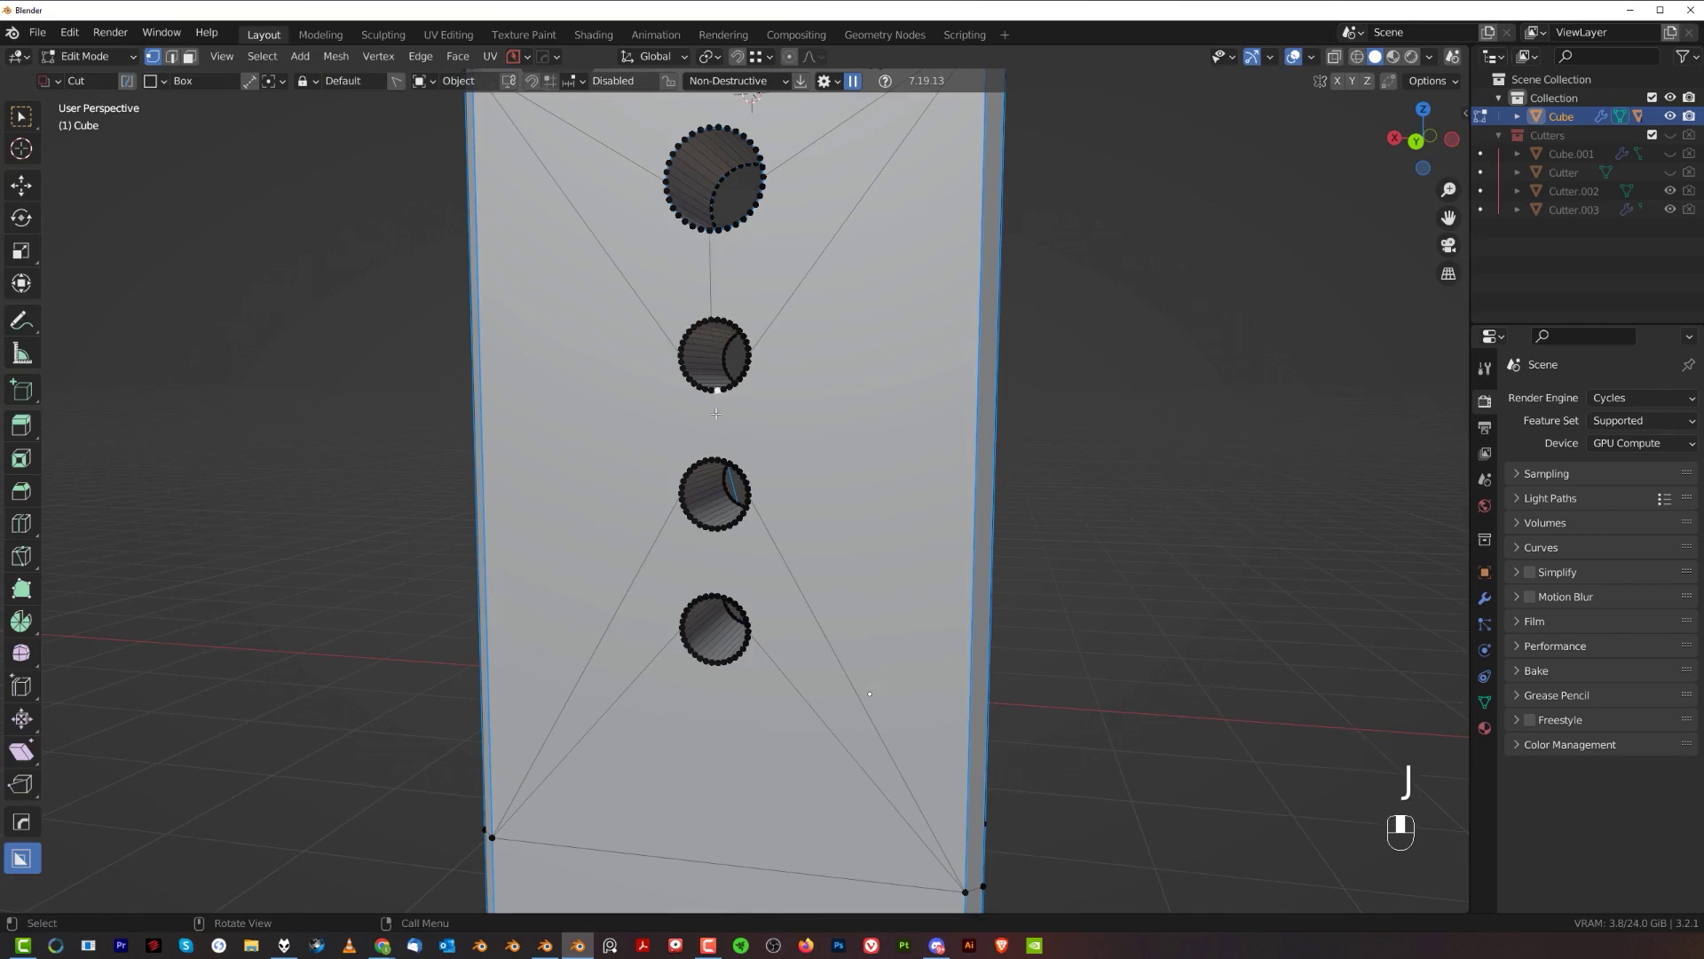
- Bevel the hole edge loops' rims, pull back to view the whole bracket and exit Edit Mode
key("j")
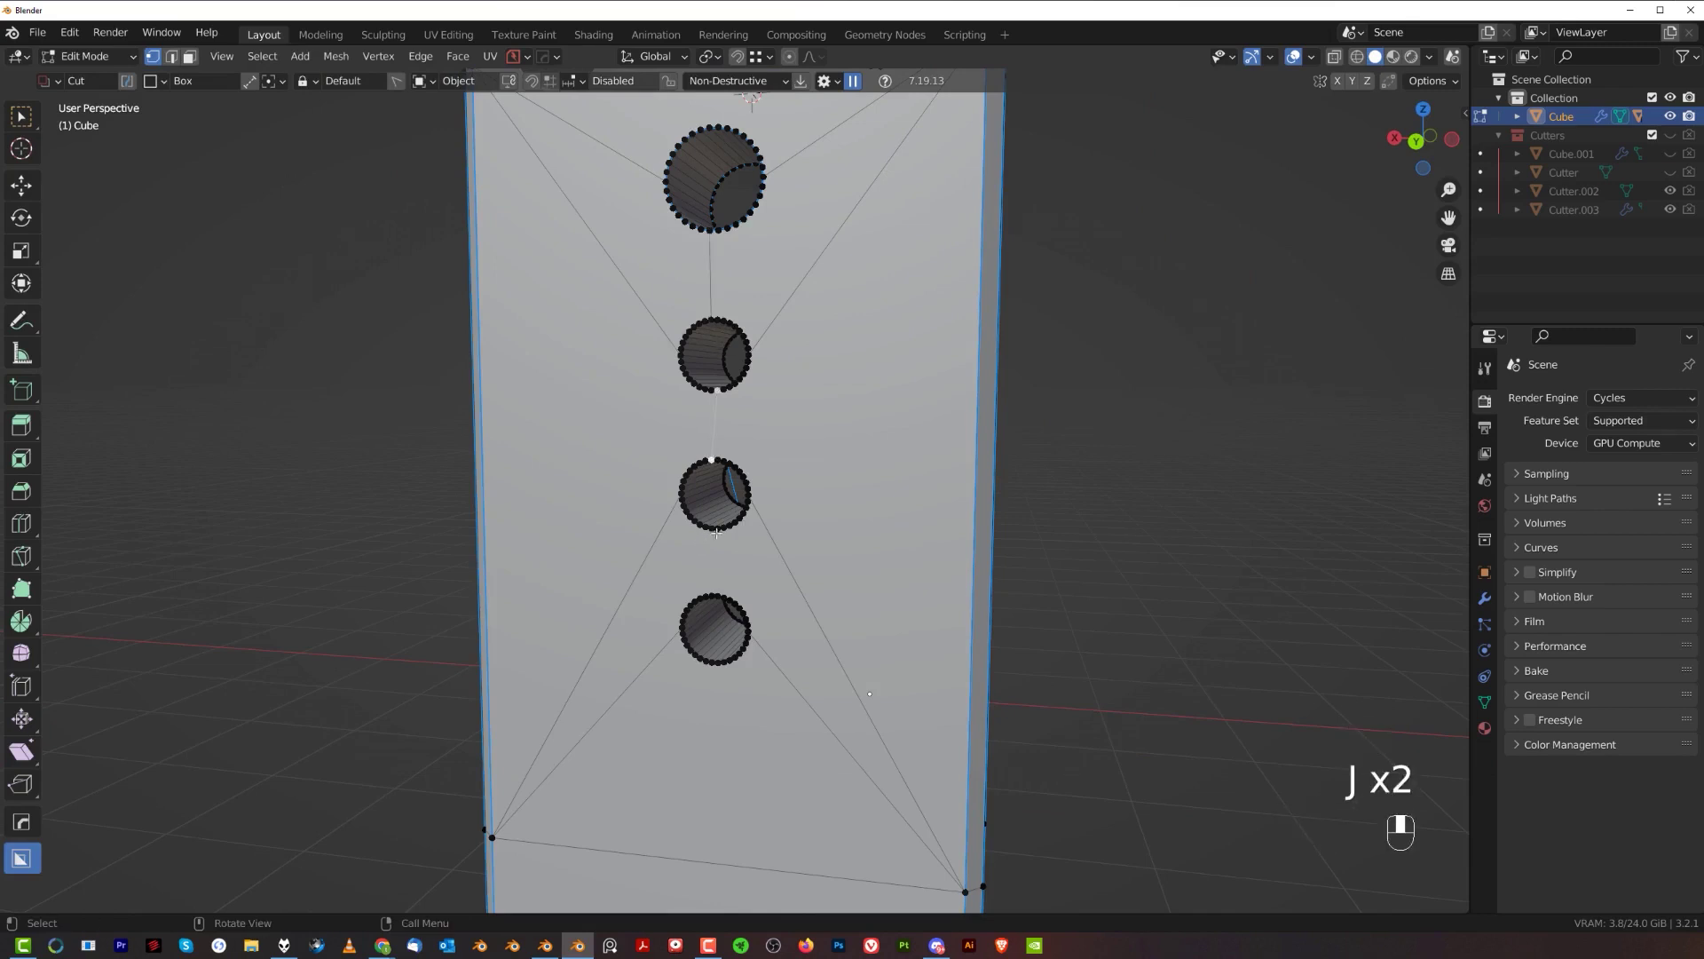
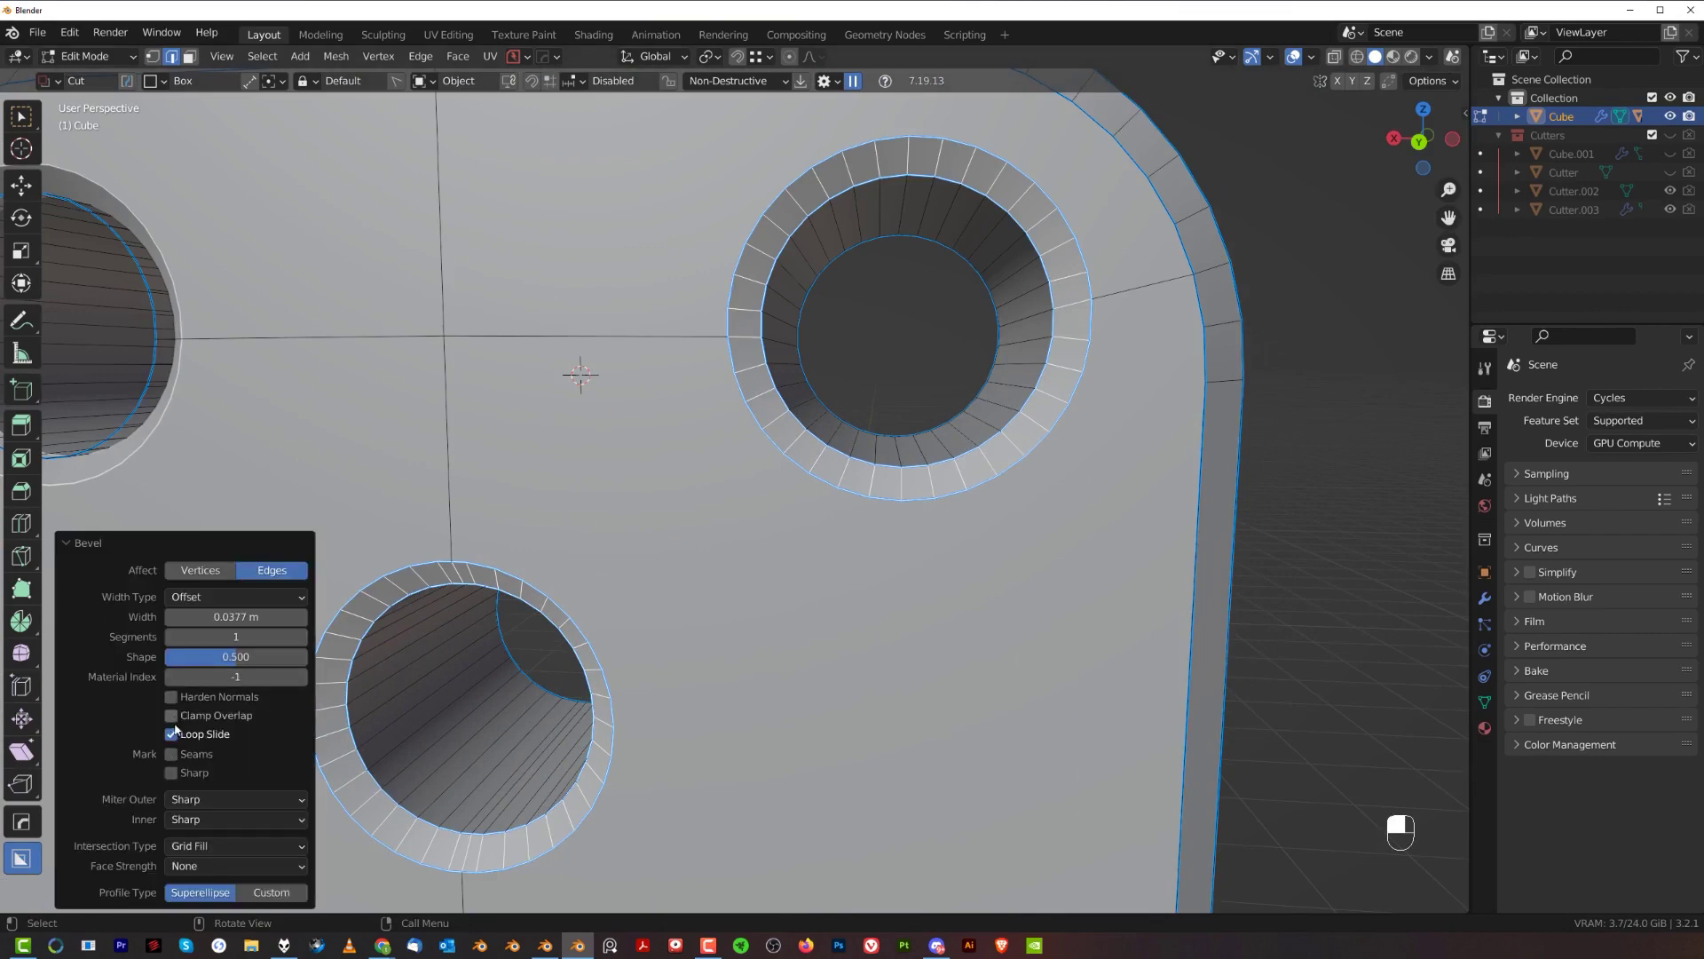
left_click_drag(184, 740, 808, 271)
key("Tab")
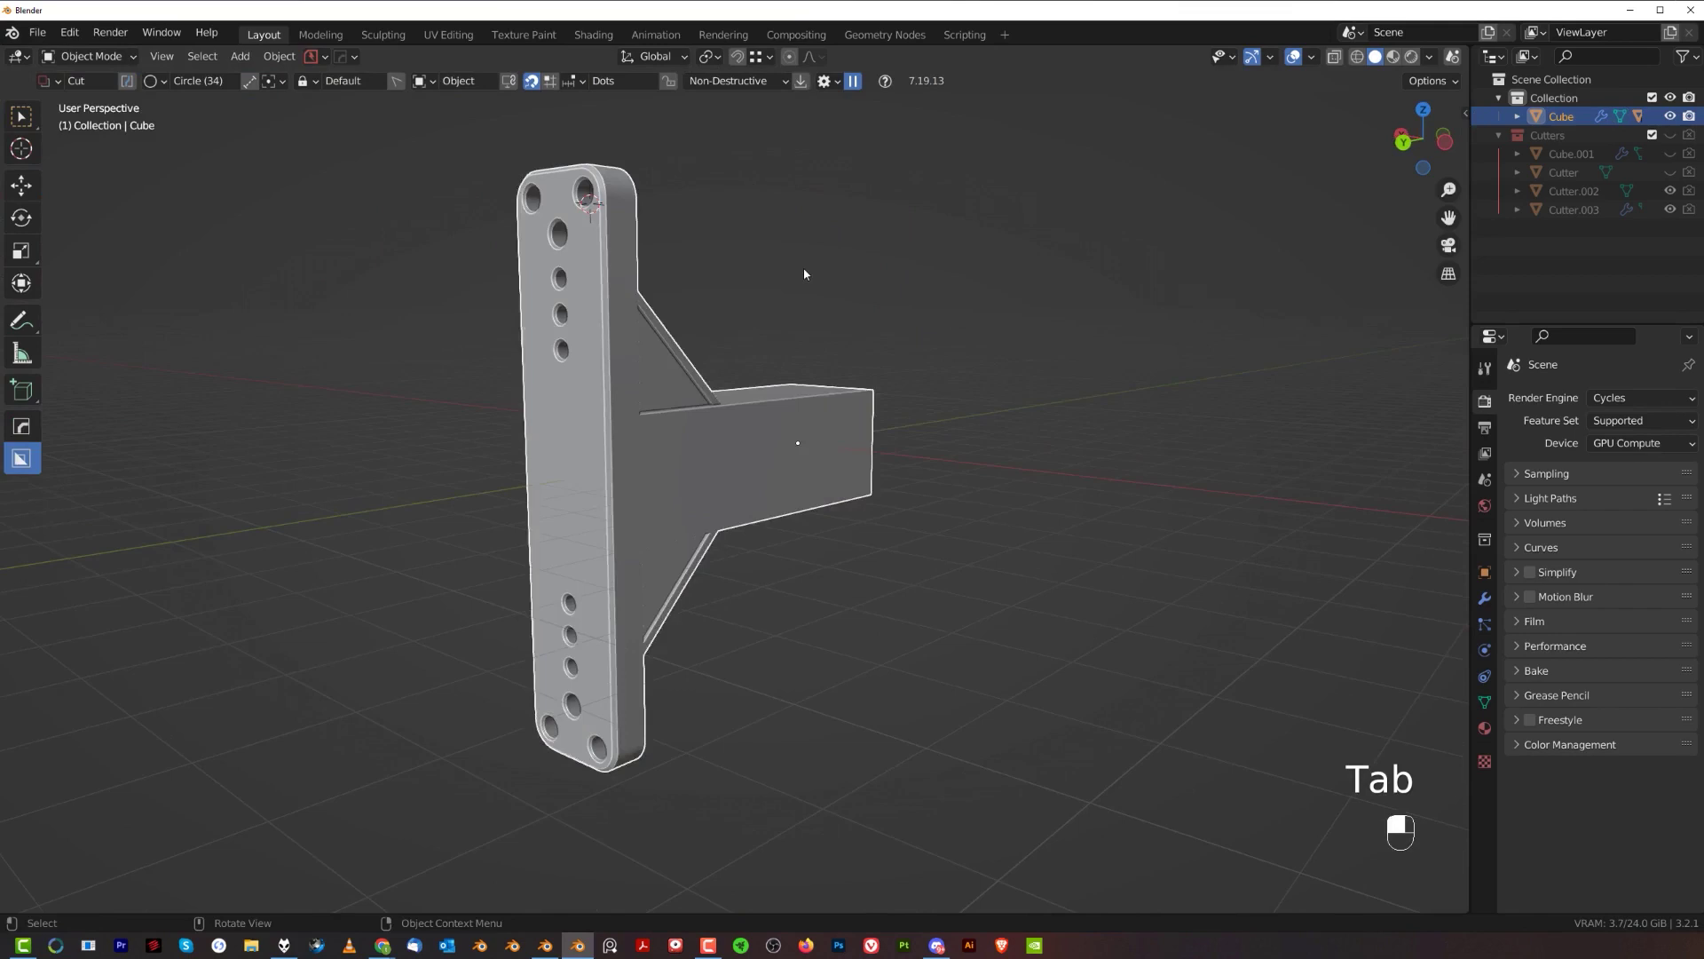
- Orbit around the bracket and bring up the HardOps operations list for Sharpen
middle_click(546, 381)
left_click_drag(733, 426, 705, 440)
key("q")
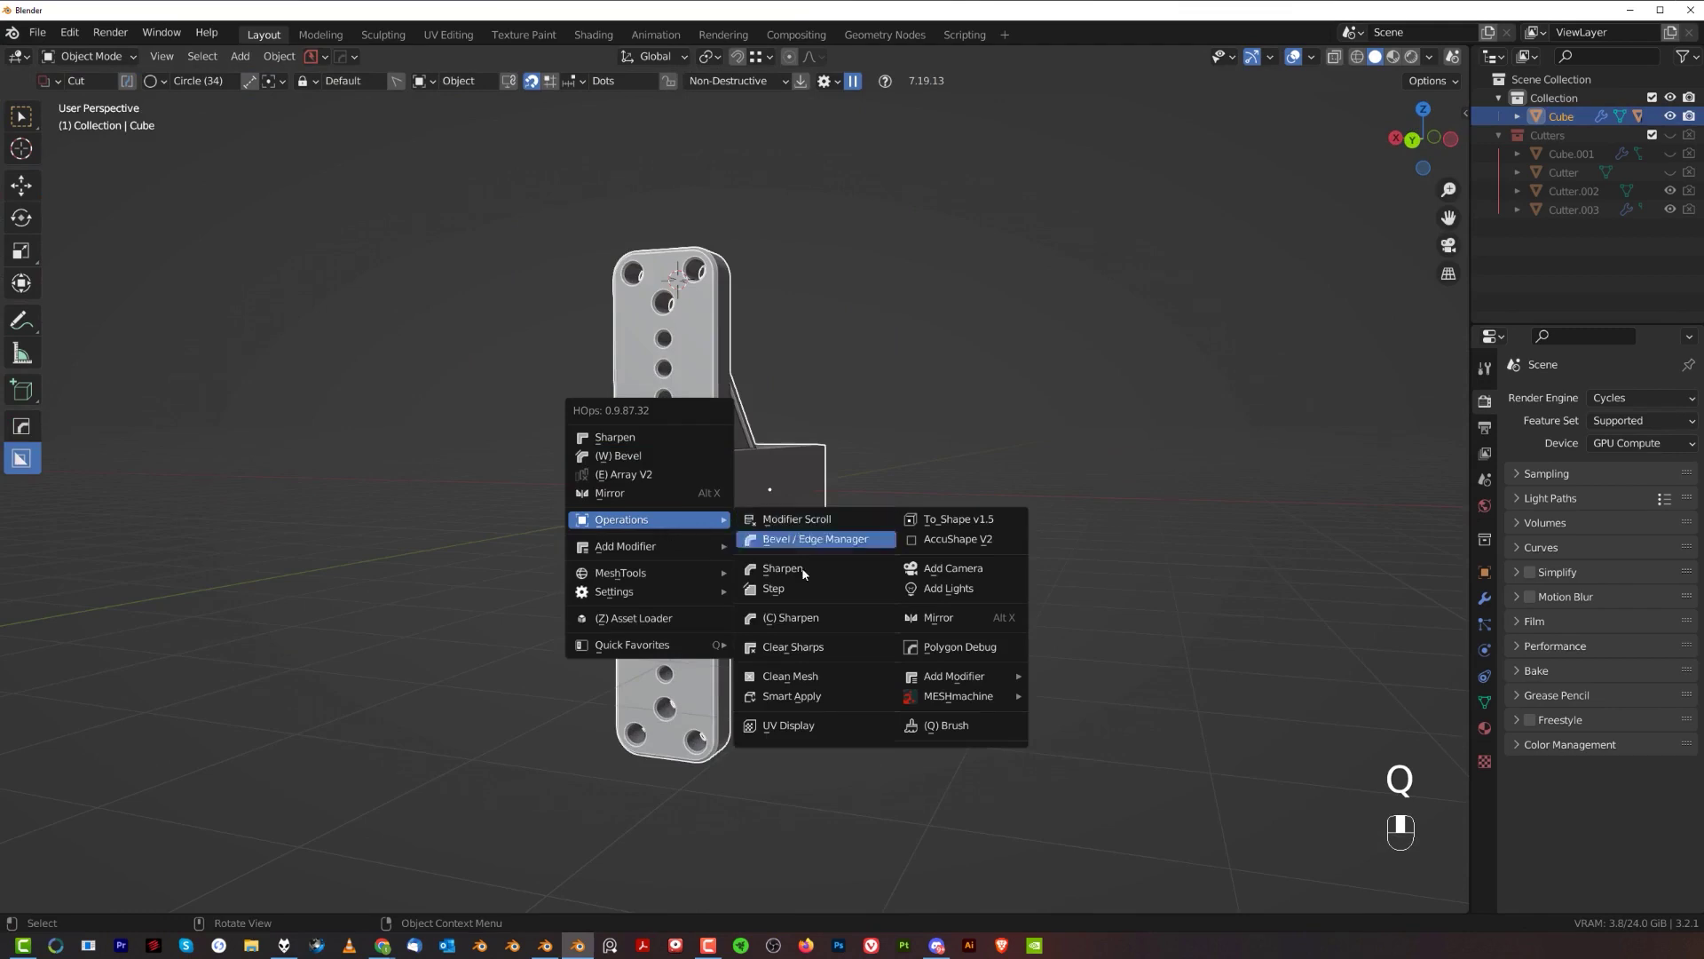
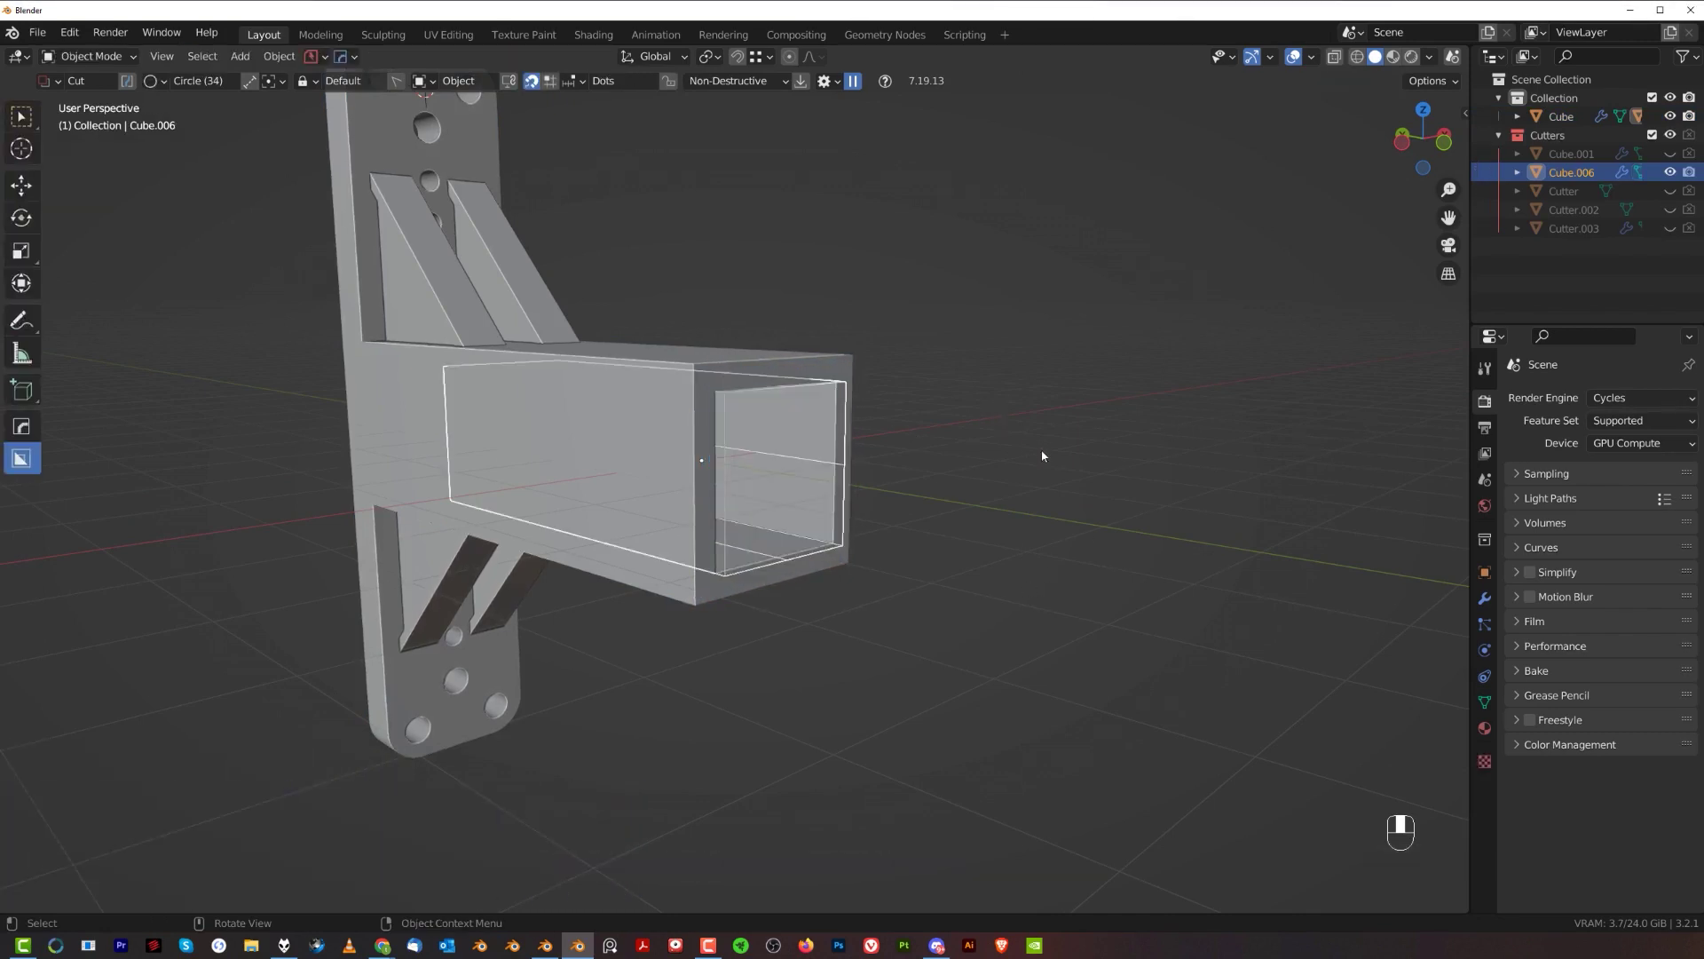
- Scale the box cutter along Y so it pierces the arm end, hollowing it into a square tube
key("s")
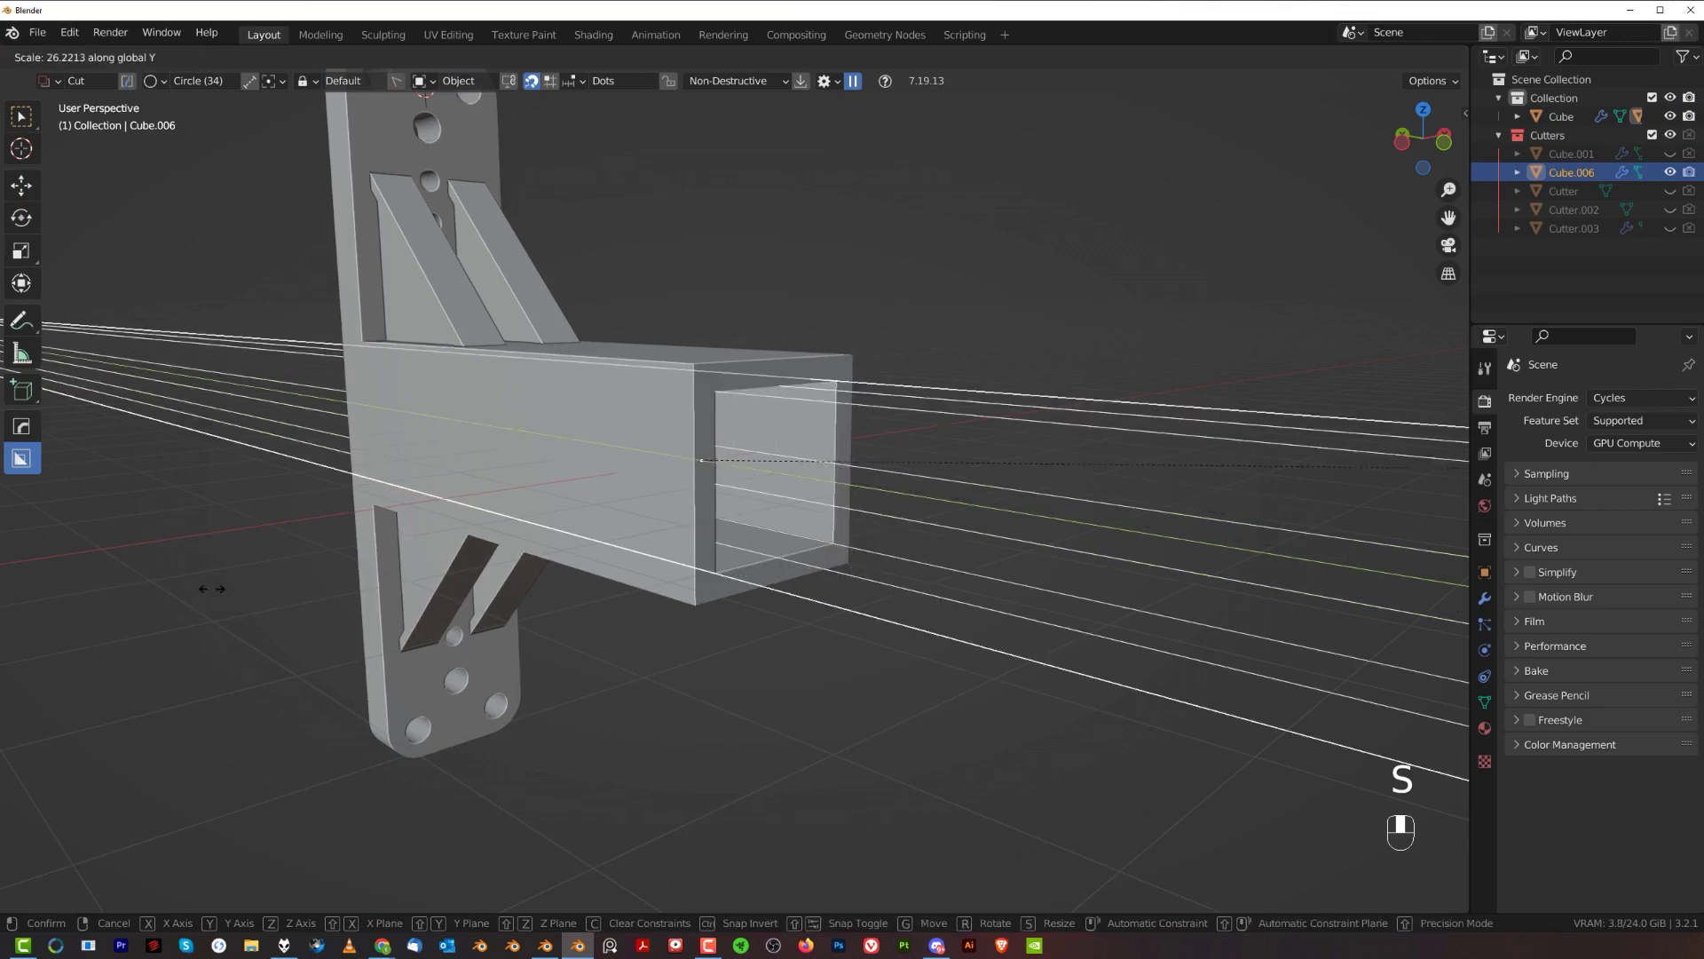
key("s")
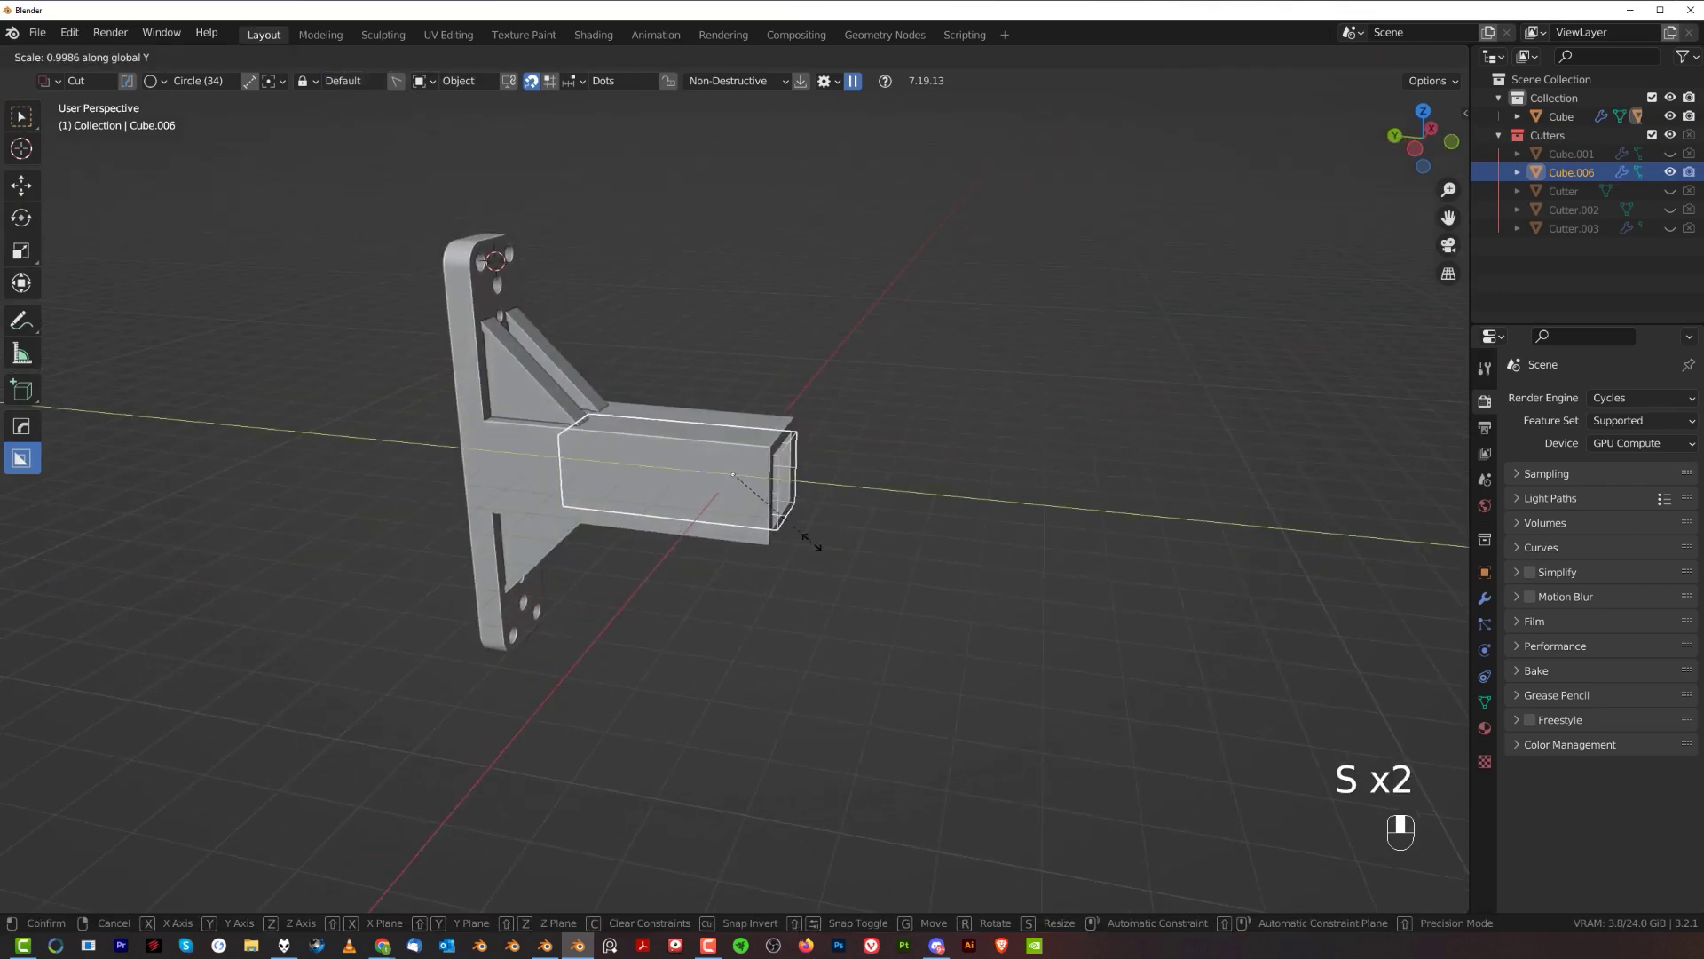
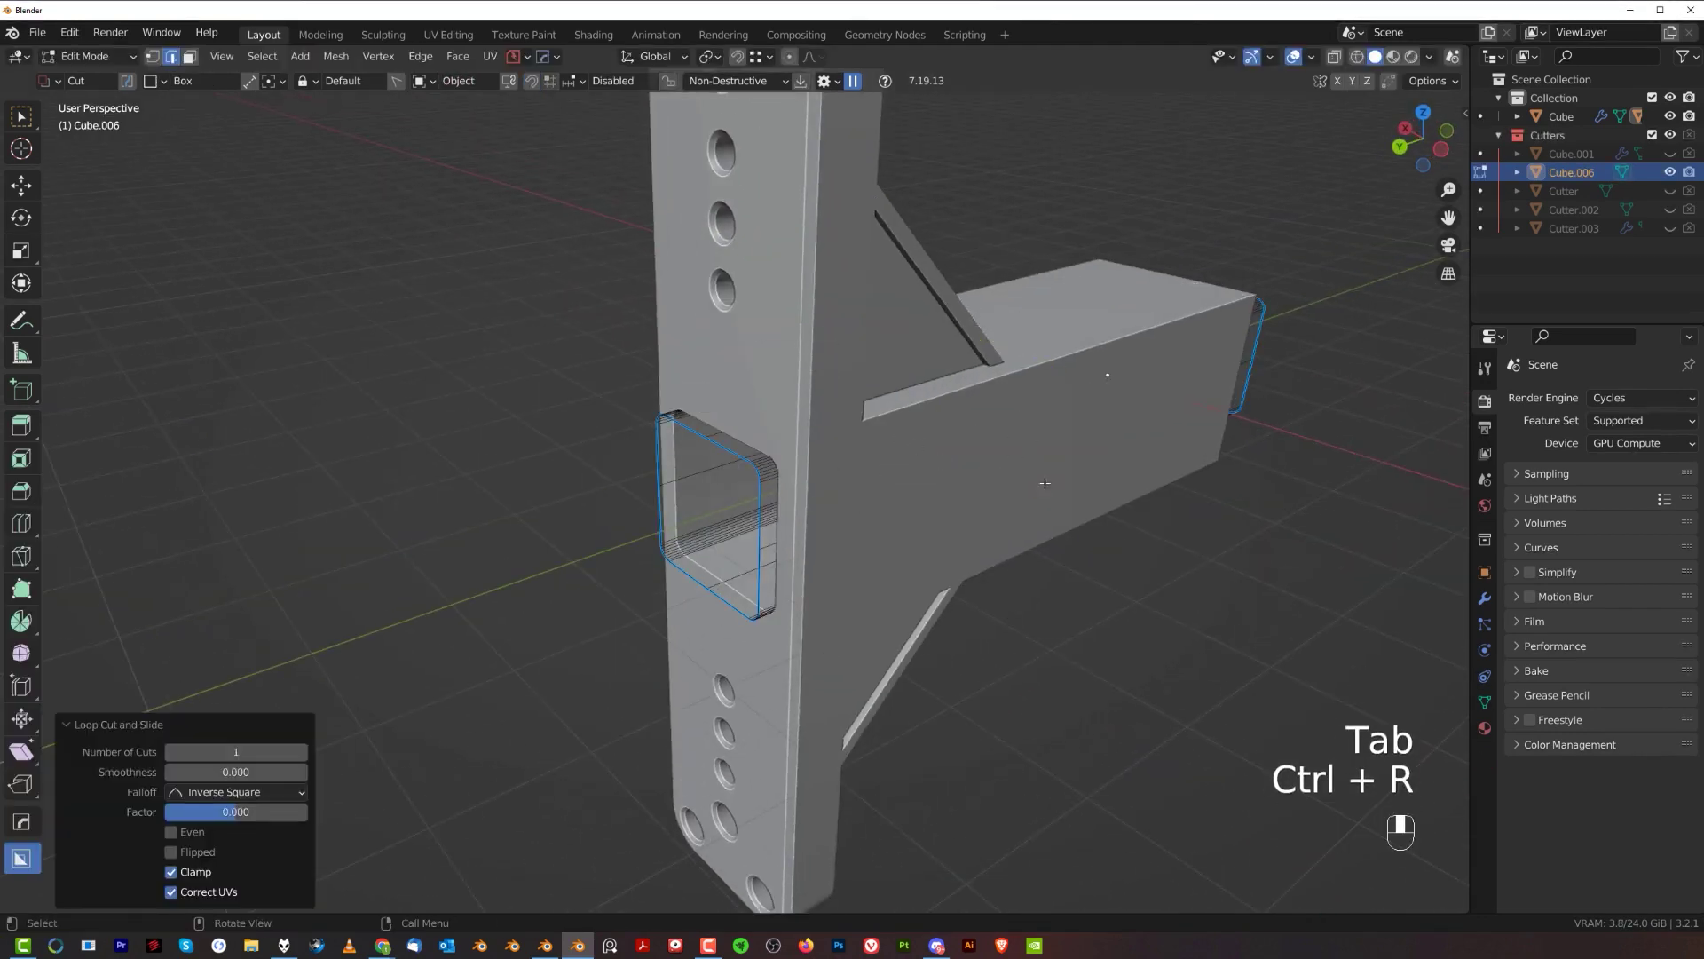
- Bevel the cutter's selected edges so the tube opening gets rounded corners
key("ctrl+b")
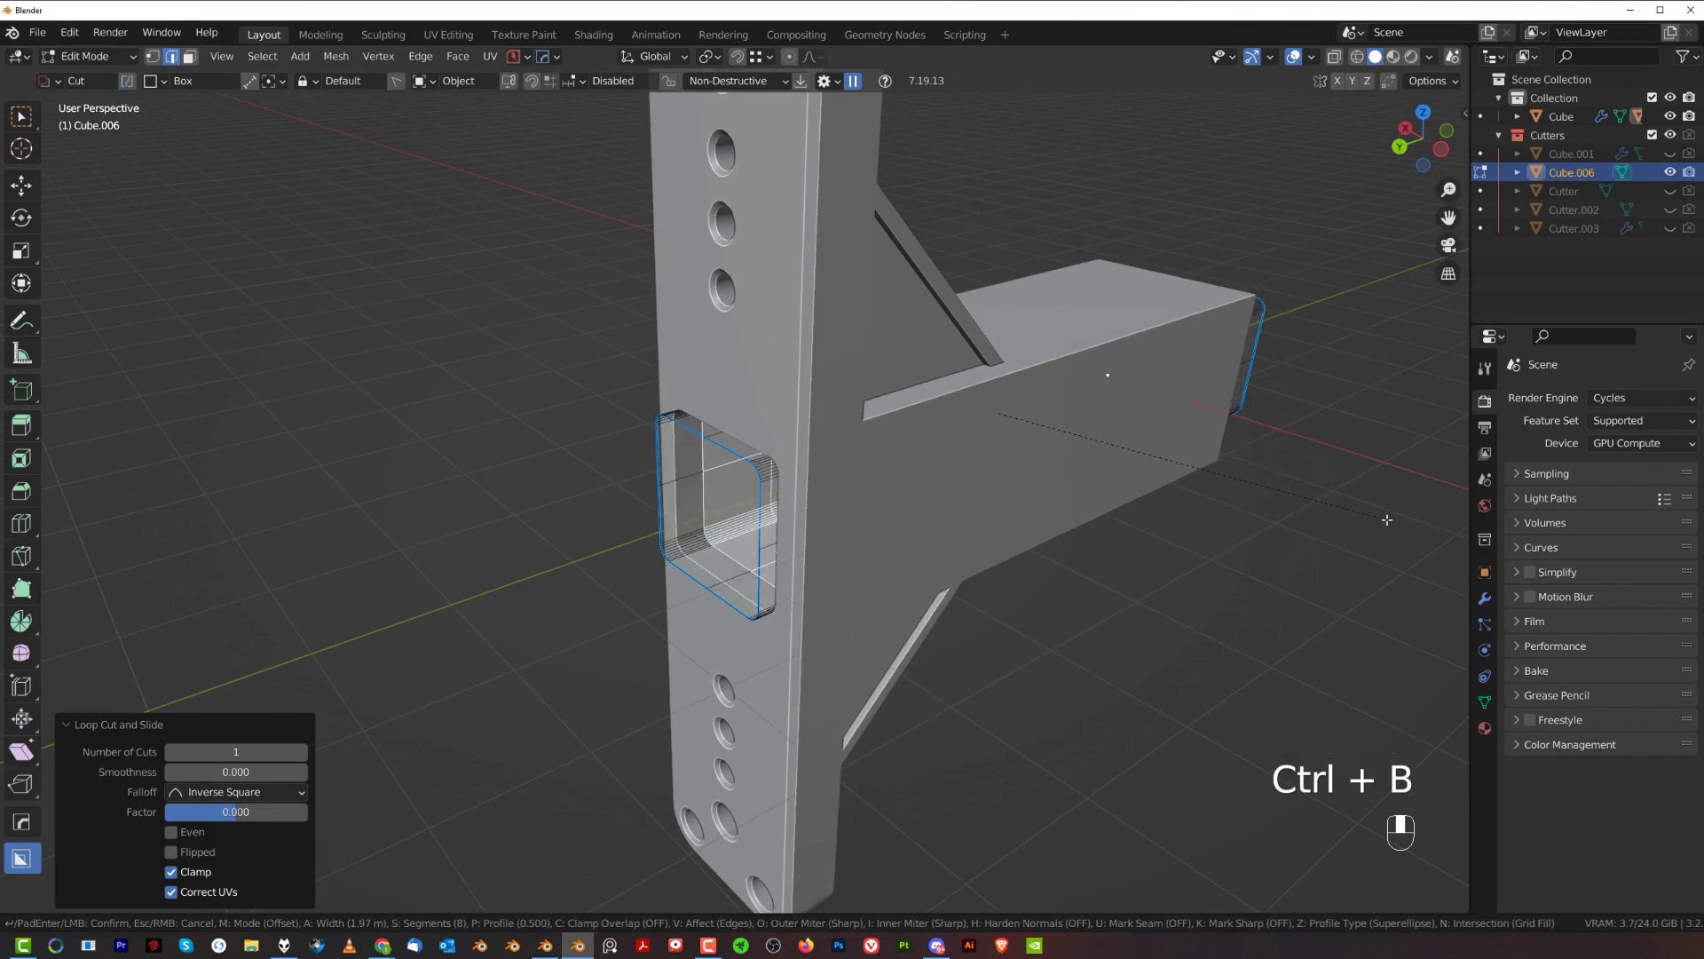
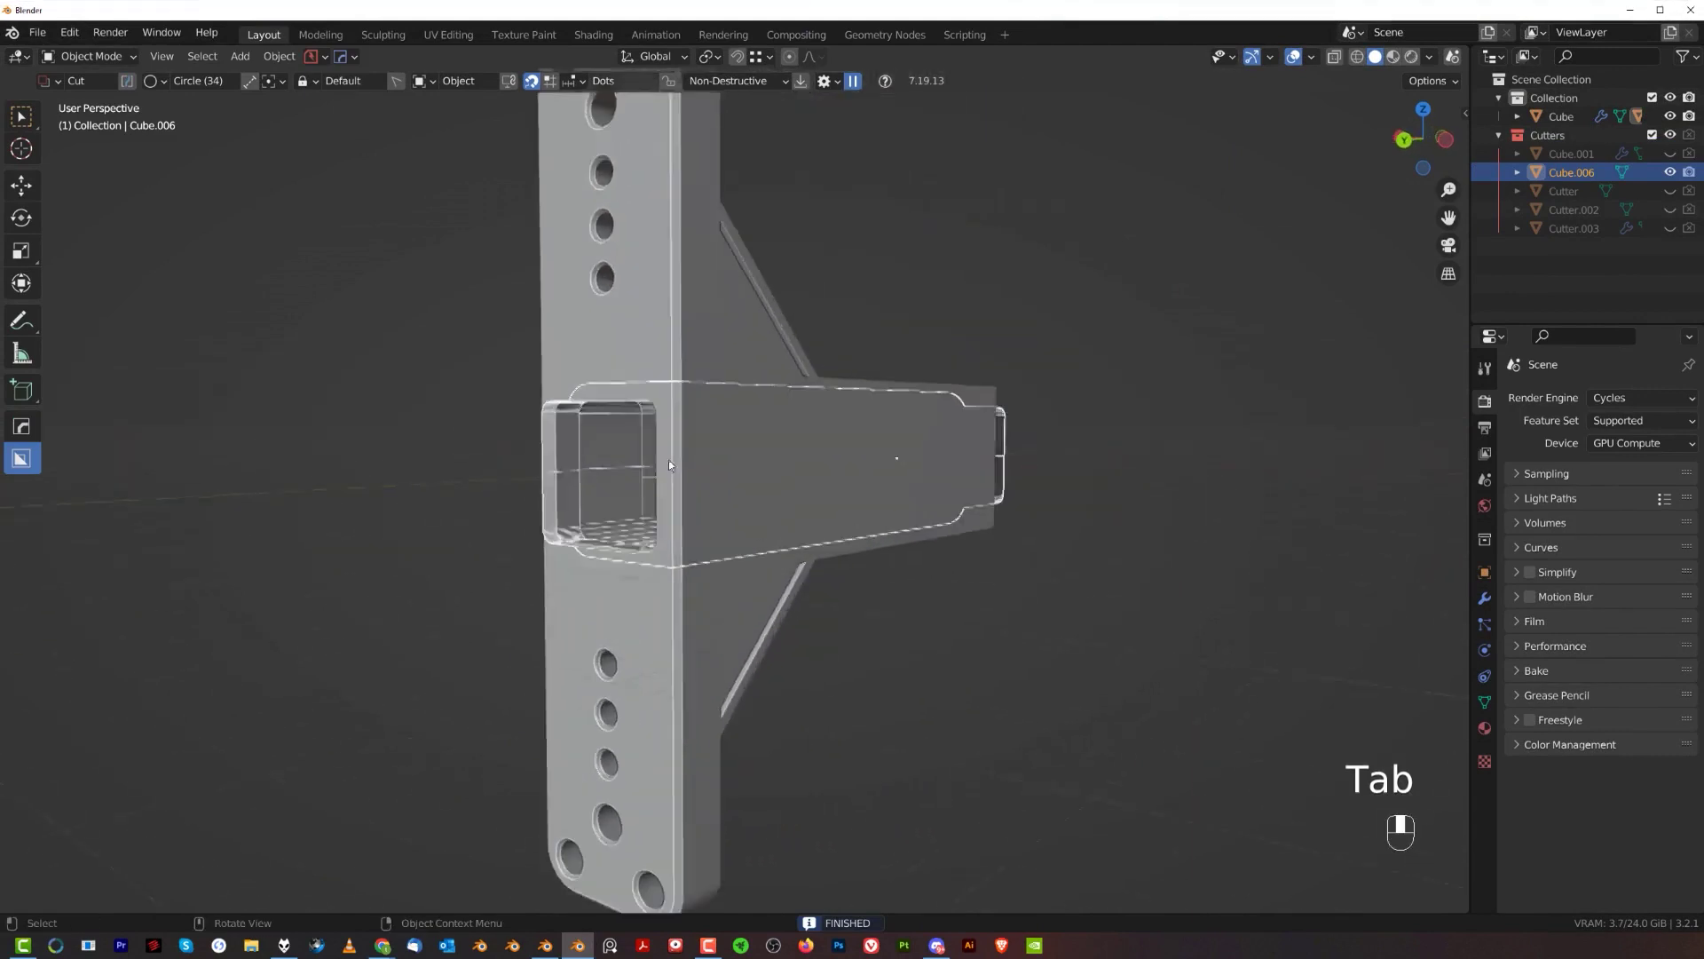
- From the front view, scale the arm cutter across its width only, excluding the Y length axis
middle_click(762, 417)
key("s")
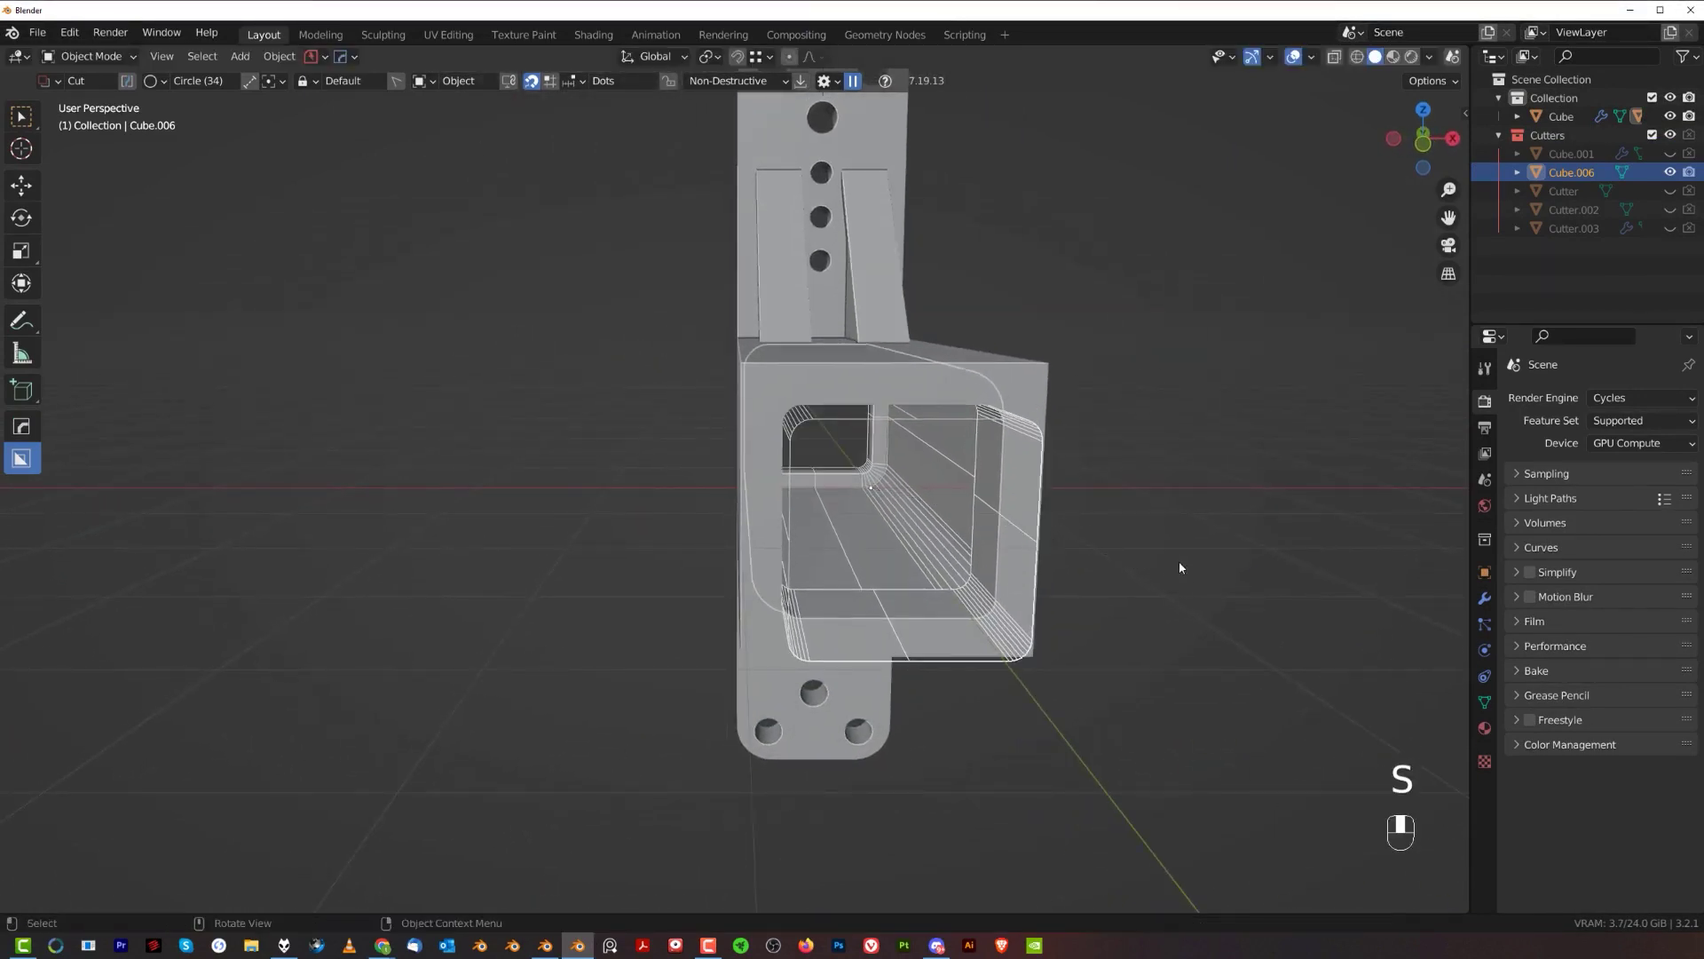
key("s")
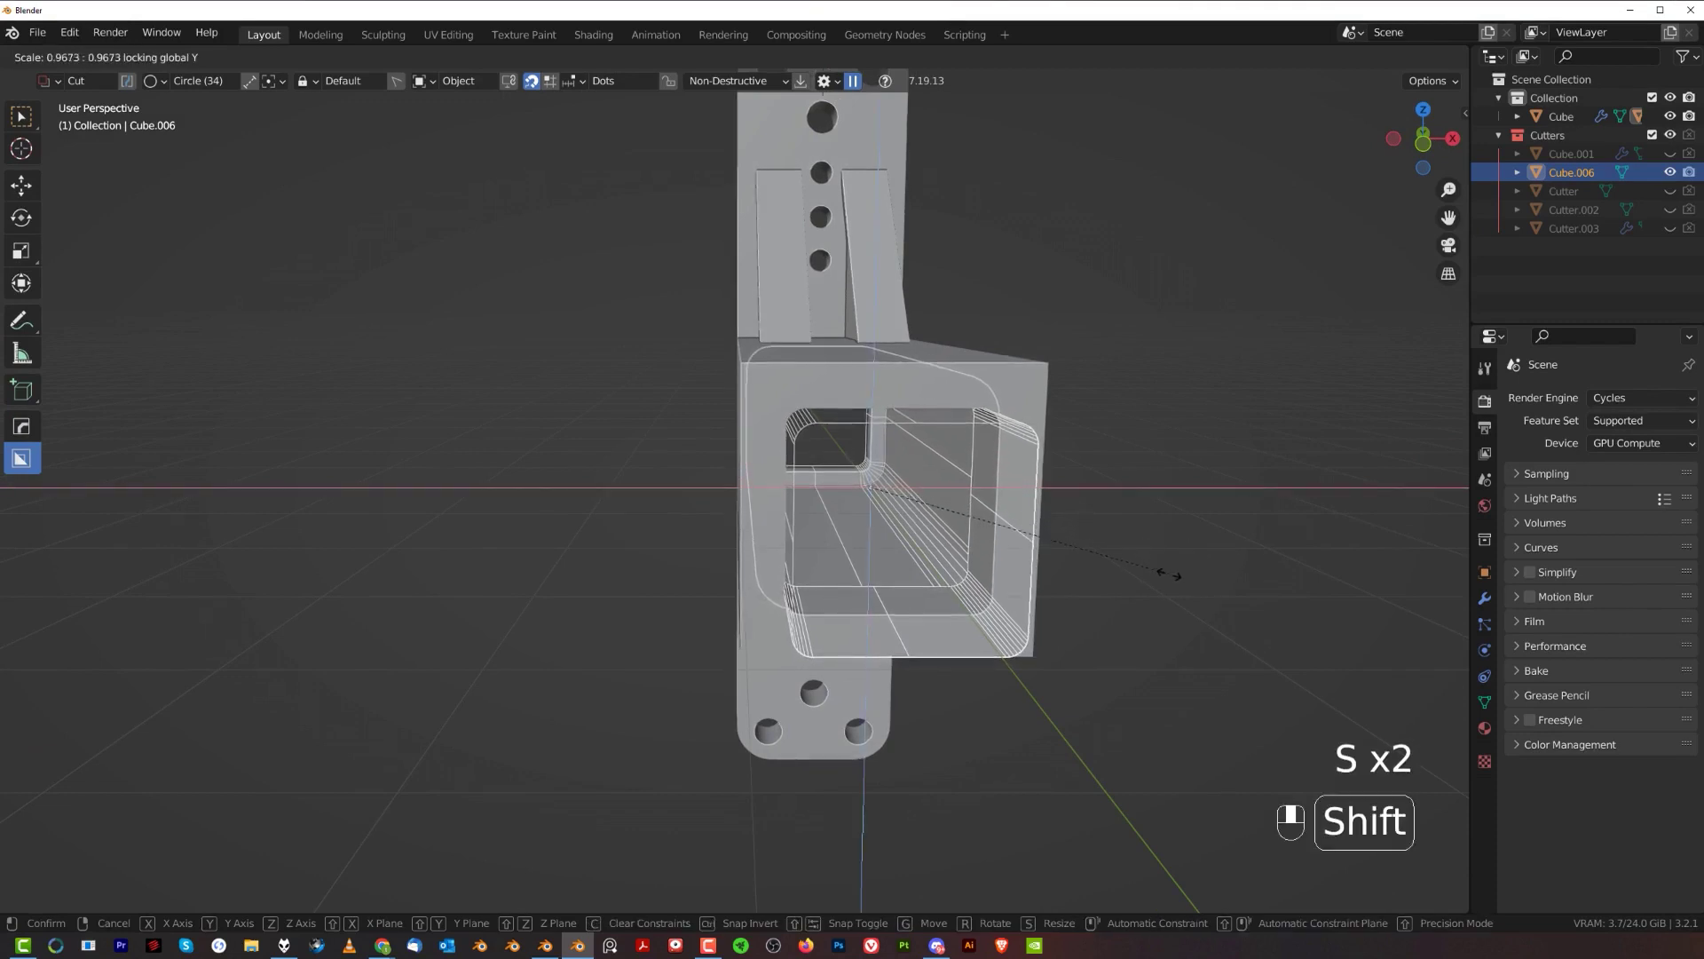
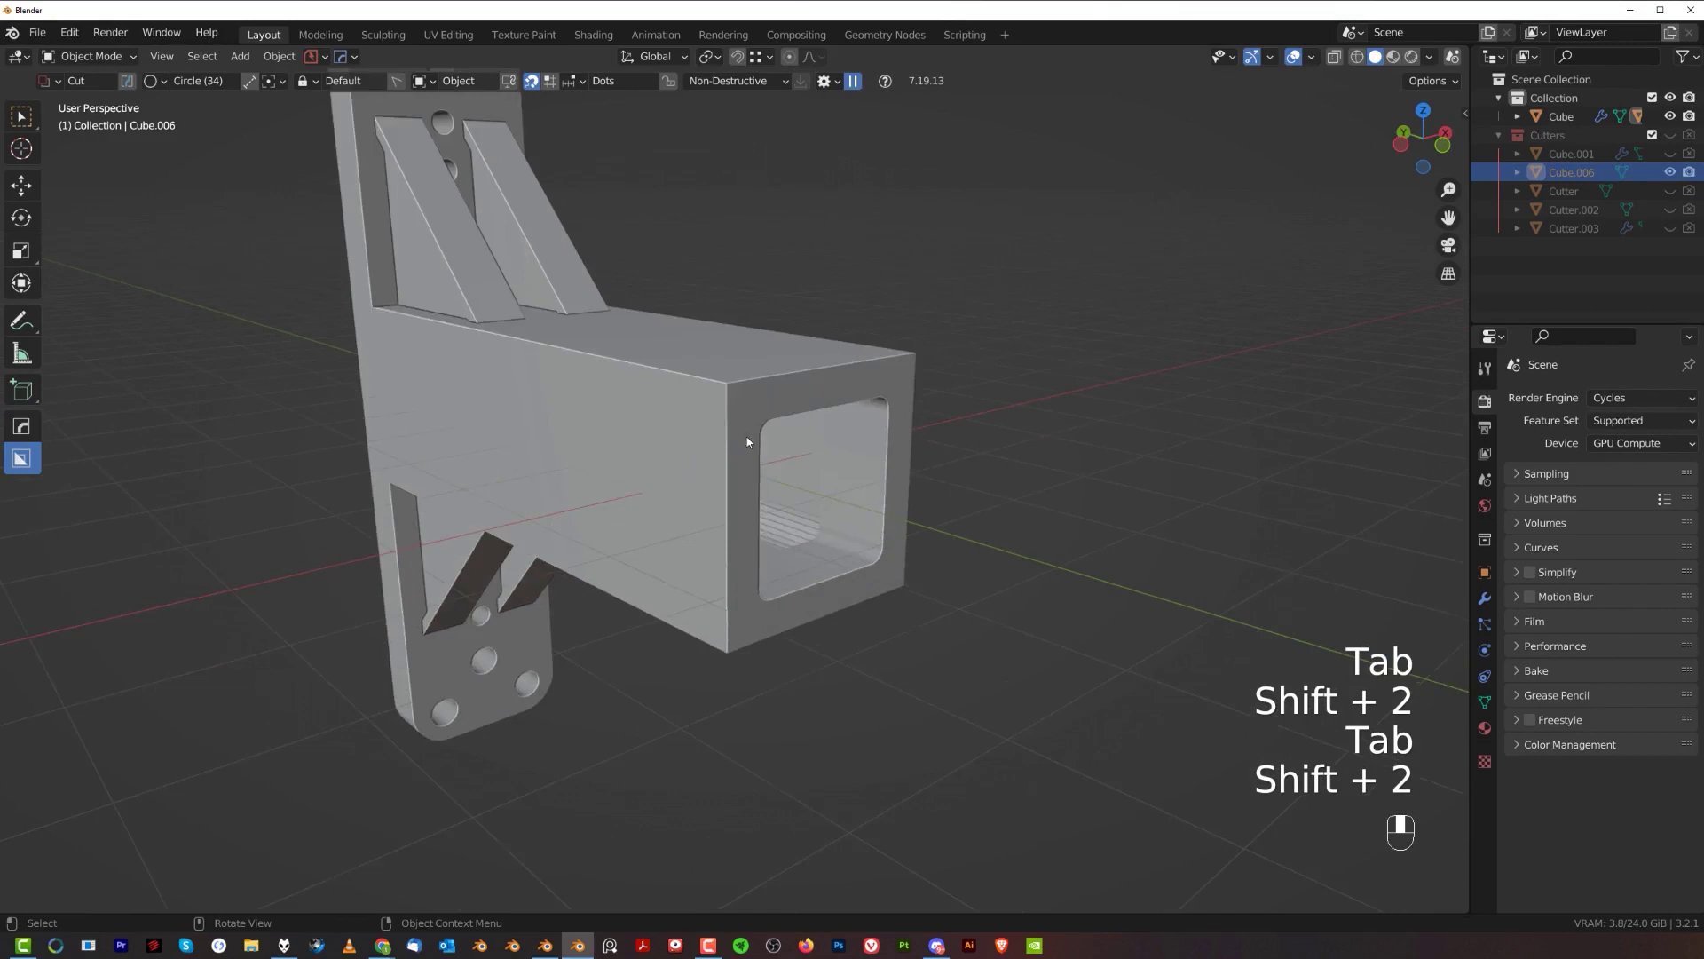
- Apply HardOps Sharpen to the main bracket body to re-sharpen its shading
left_click(857, 513)
key("q")
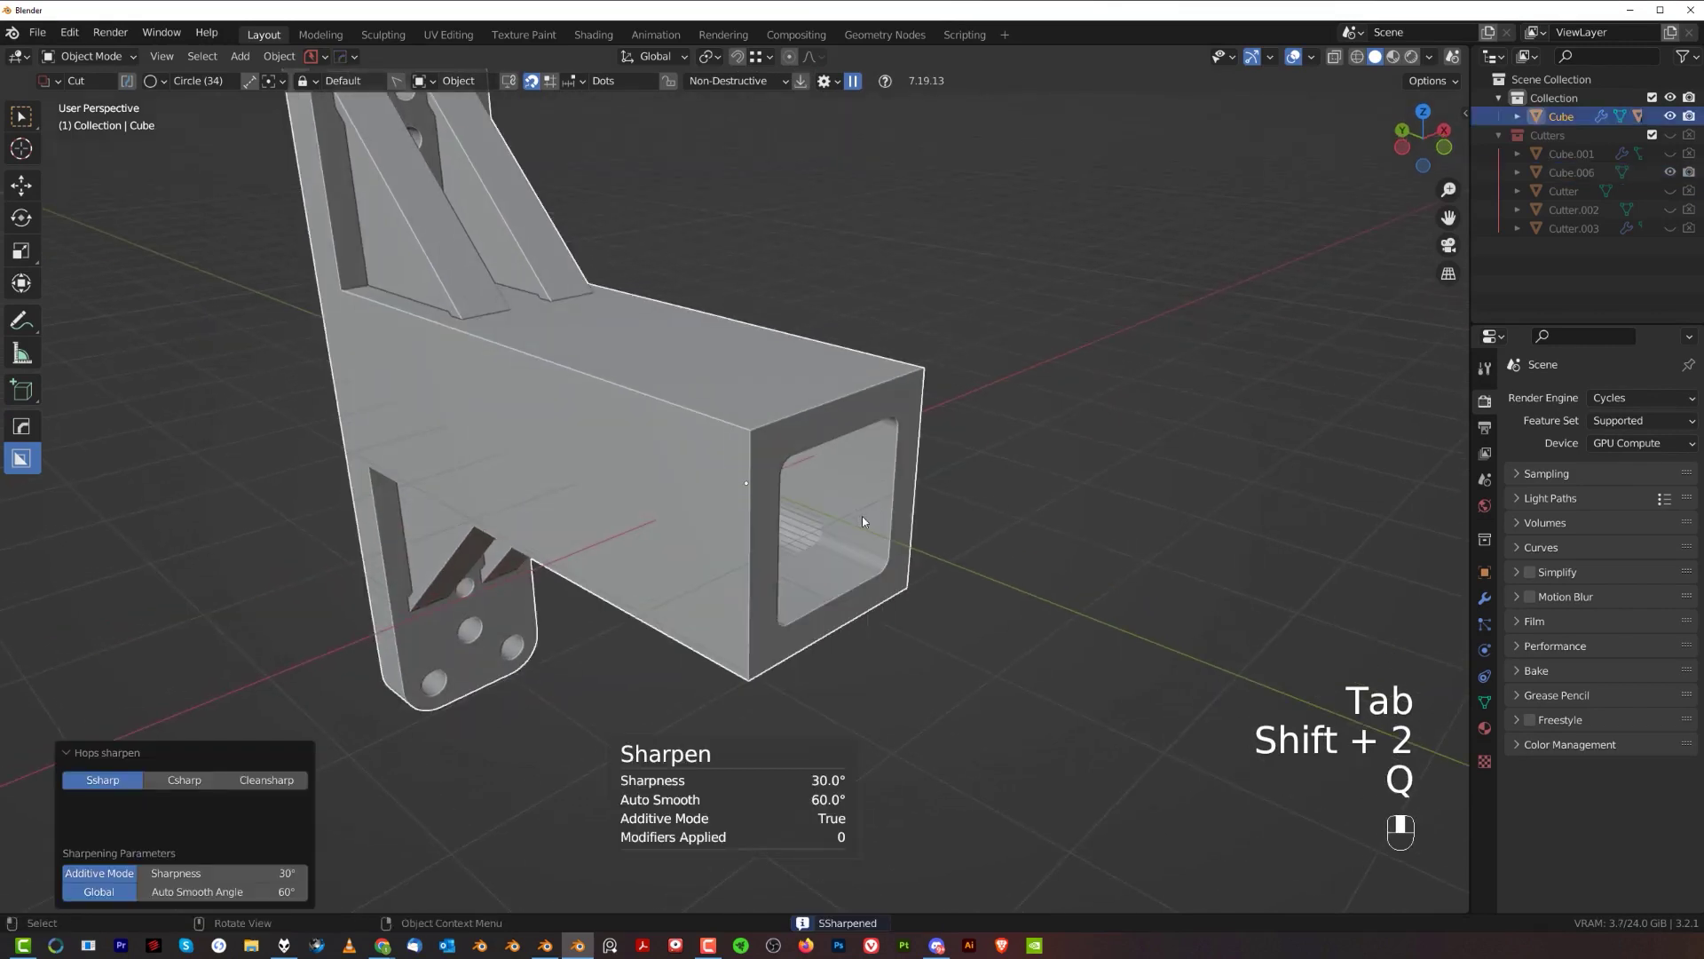
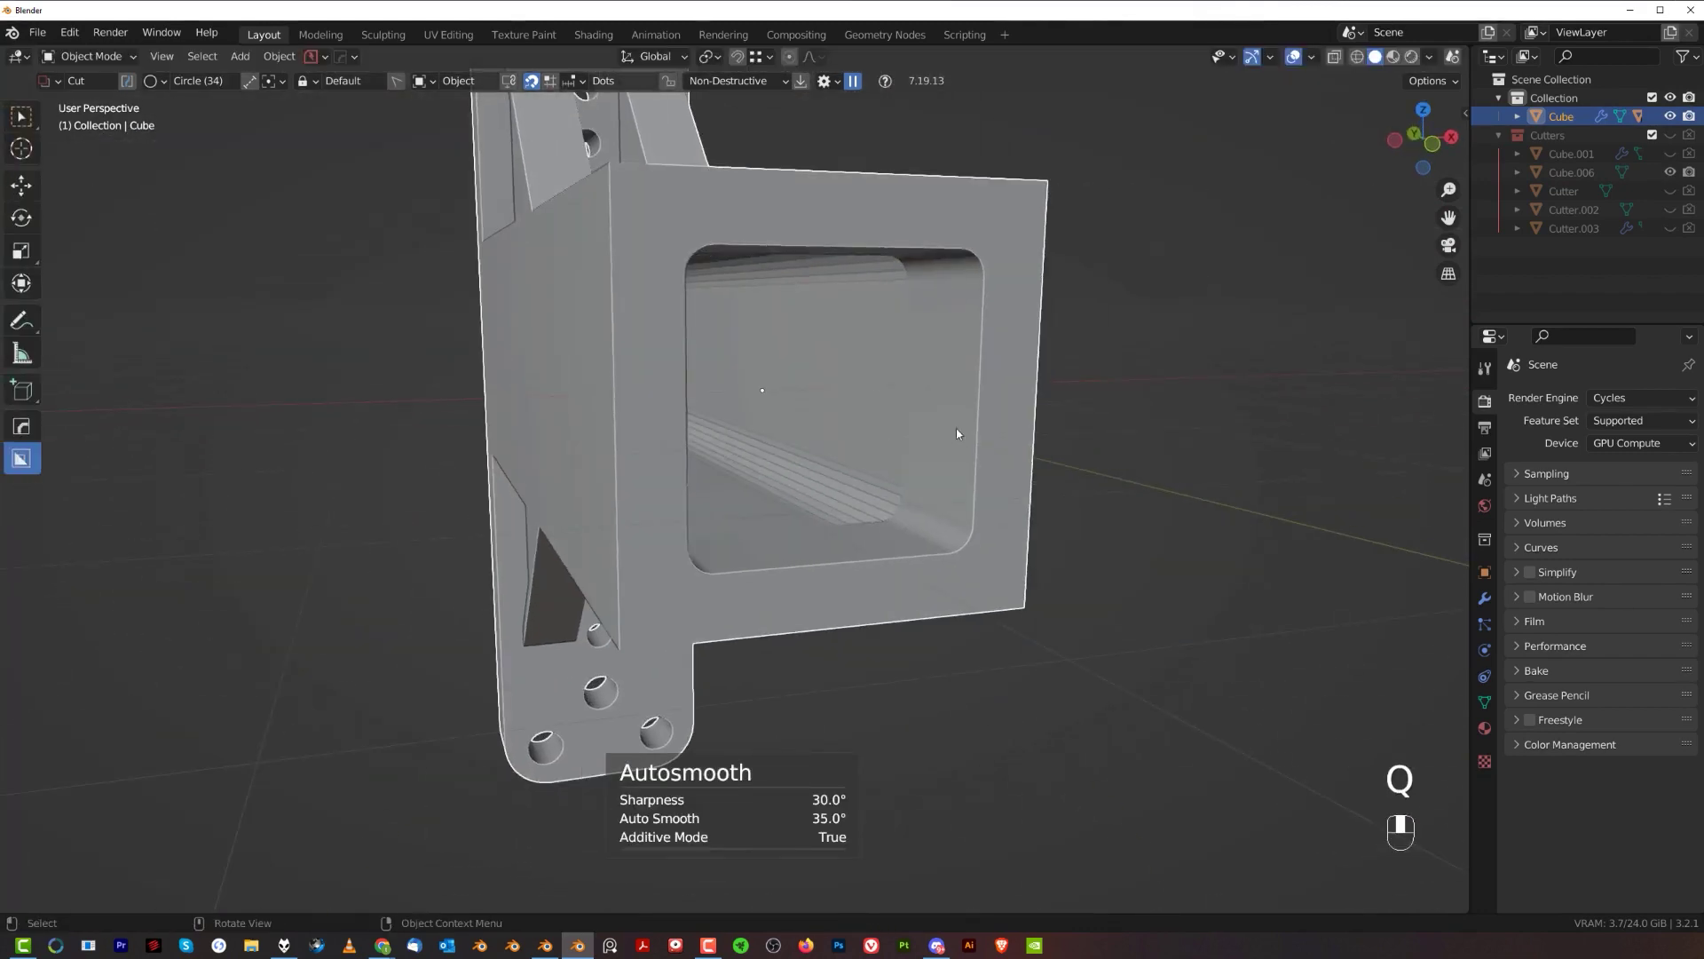
left_click(993, 411)
key("q")
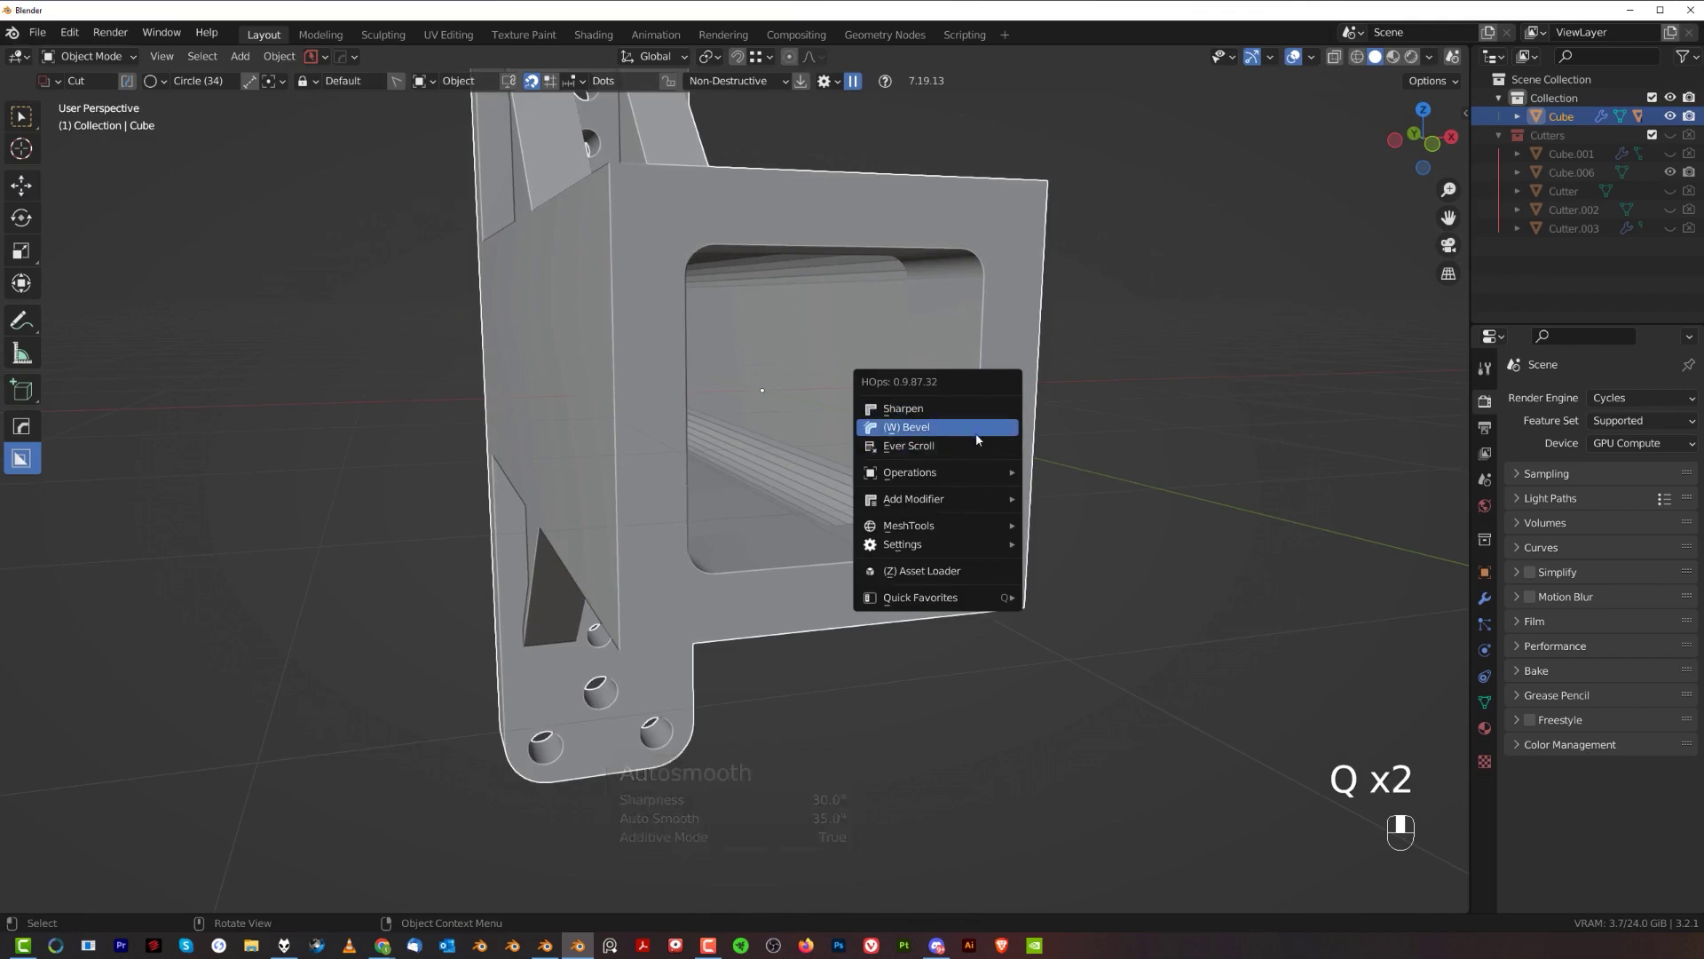
left_click(981, 329)
key("q")
- Isolate the arm cutter Cube.006 and add a HardOps bevel modifier to its edges
left_click(985, 430)
key("q")
key("/")
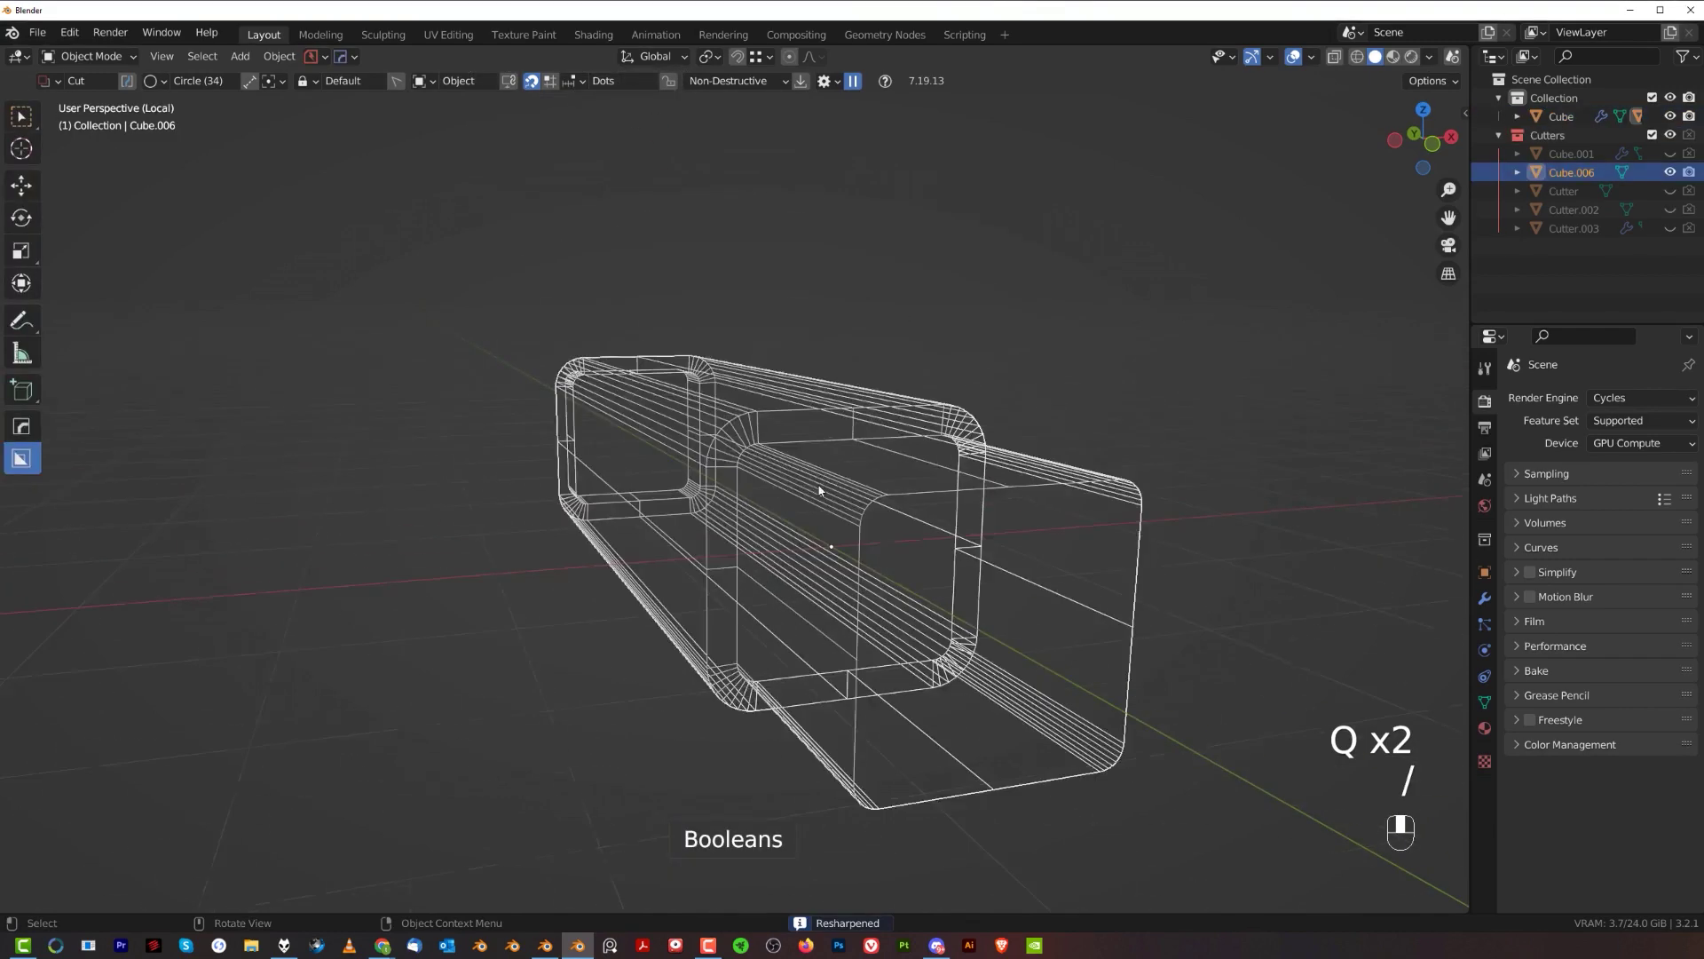
key("Tab")
key("q")
key("Tab")
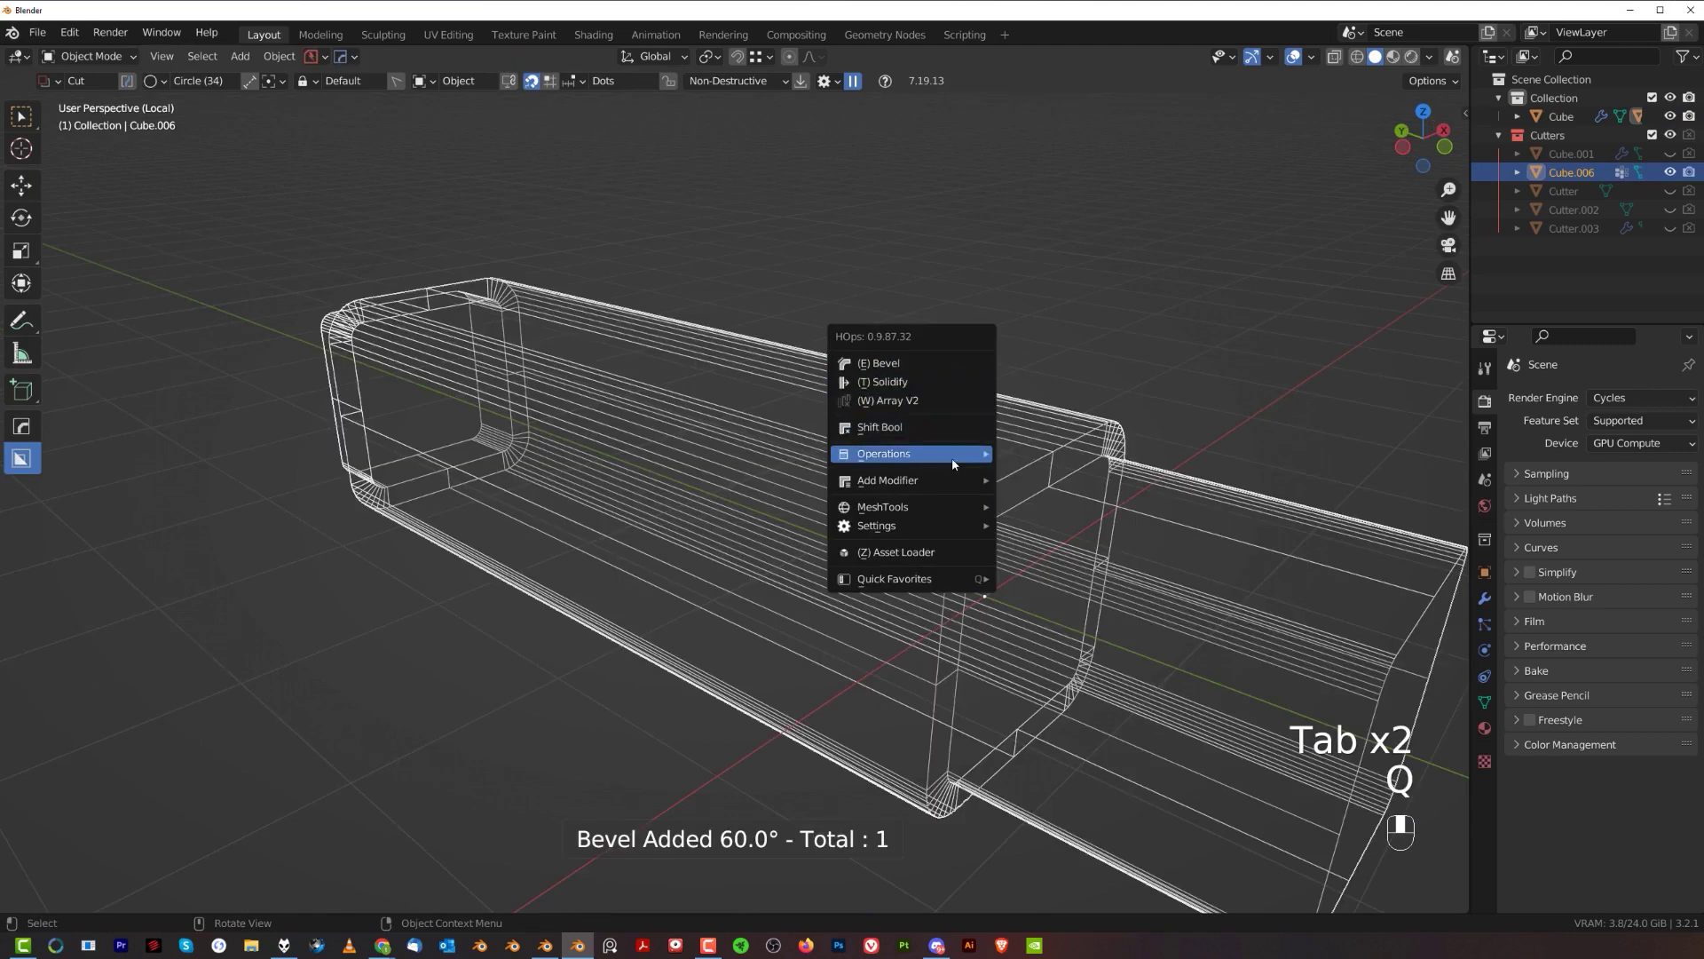
key("Tab")
key("Tab")
key("/")
- Orbit around the arm's end to inspect the bevelled tube opening
left_click_drag(951, 325, 890, 362)
key("shift+2")
left_click_drag(904, 460, 819, 429)
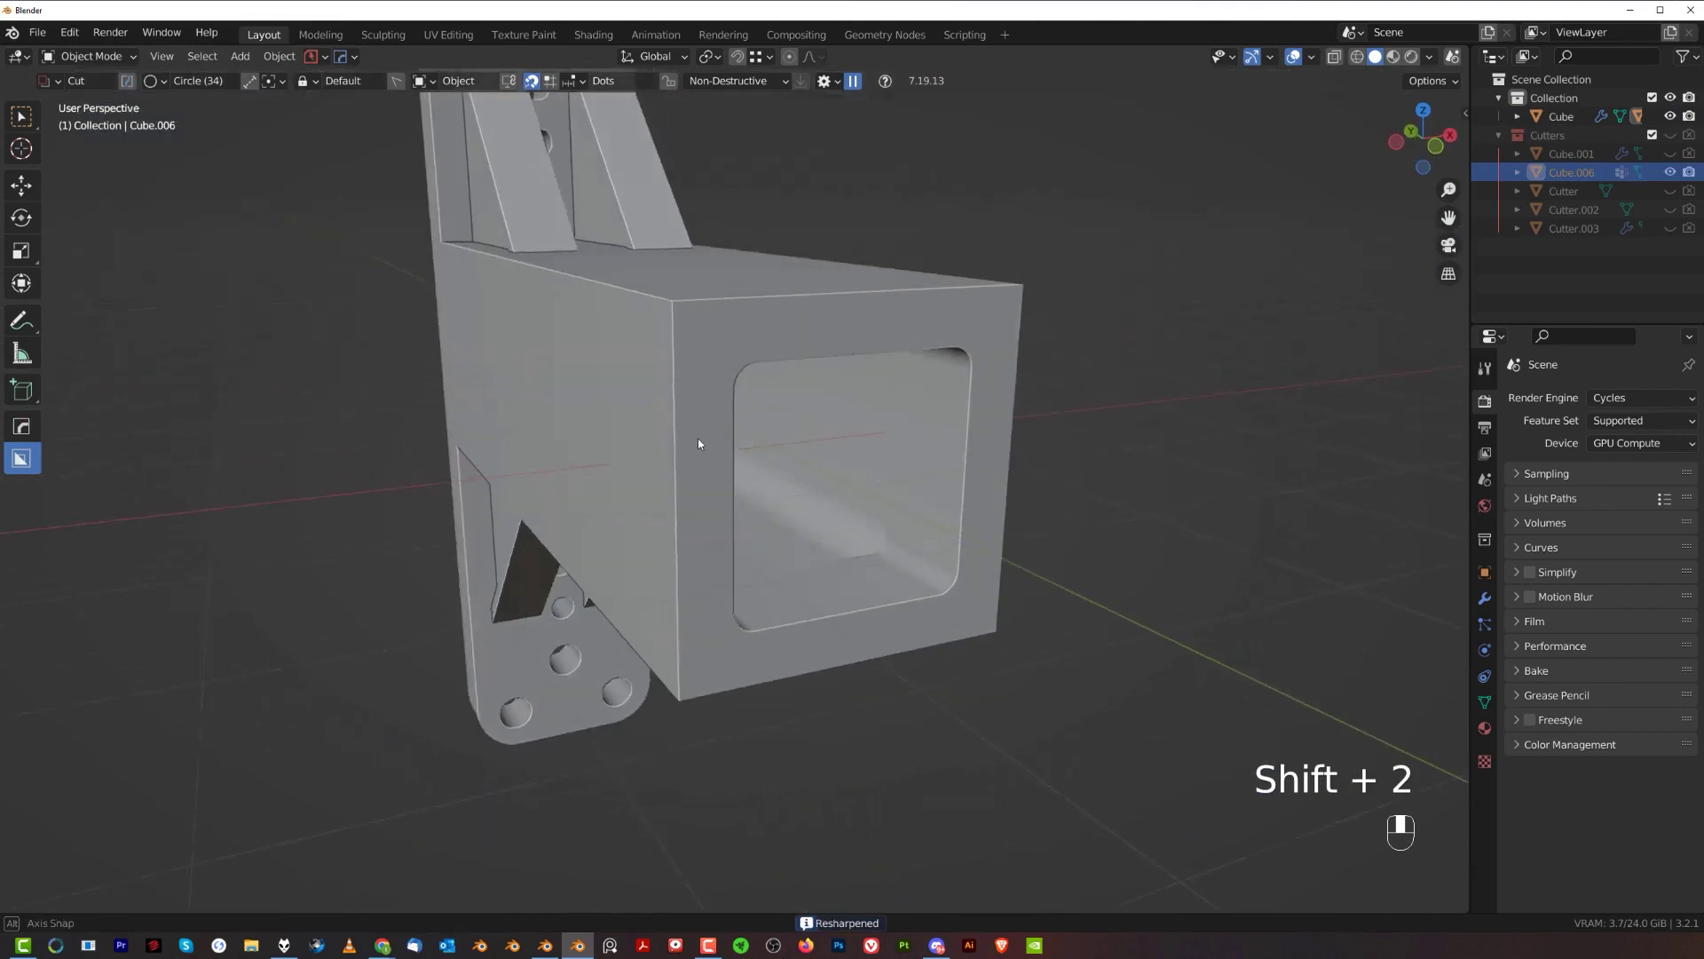
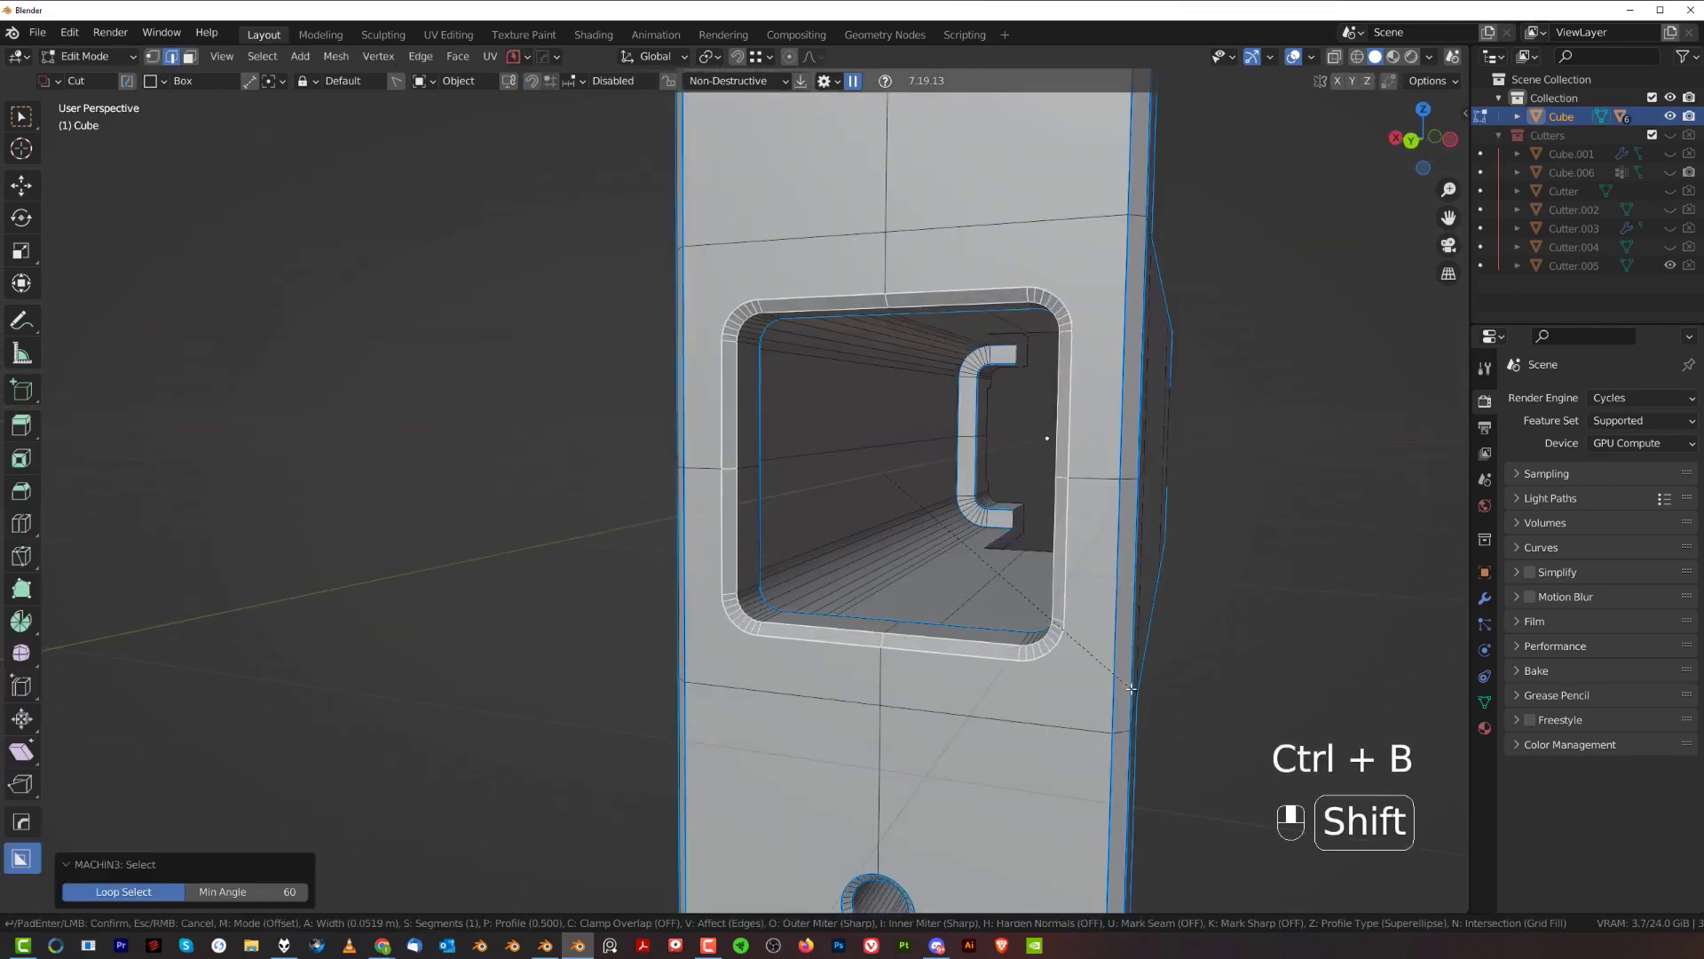
- Back in Object Mode, apply HardOps Sharpen so the bracket's shading is re-sharpened at 30°
key("Tab")
key("q")
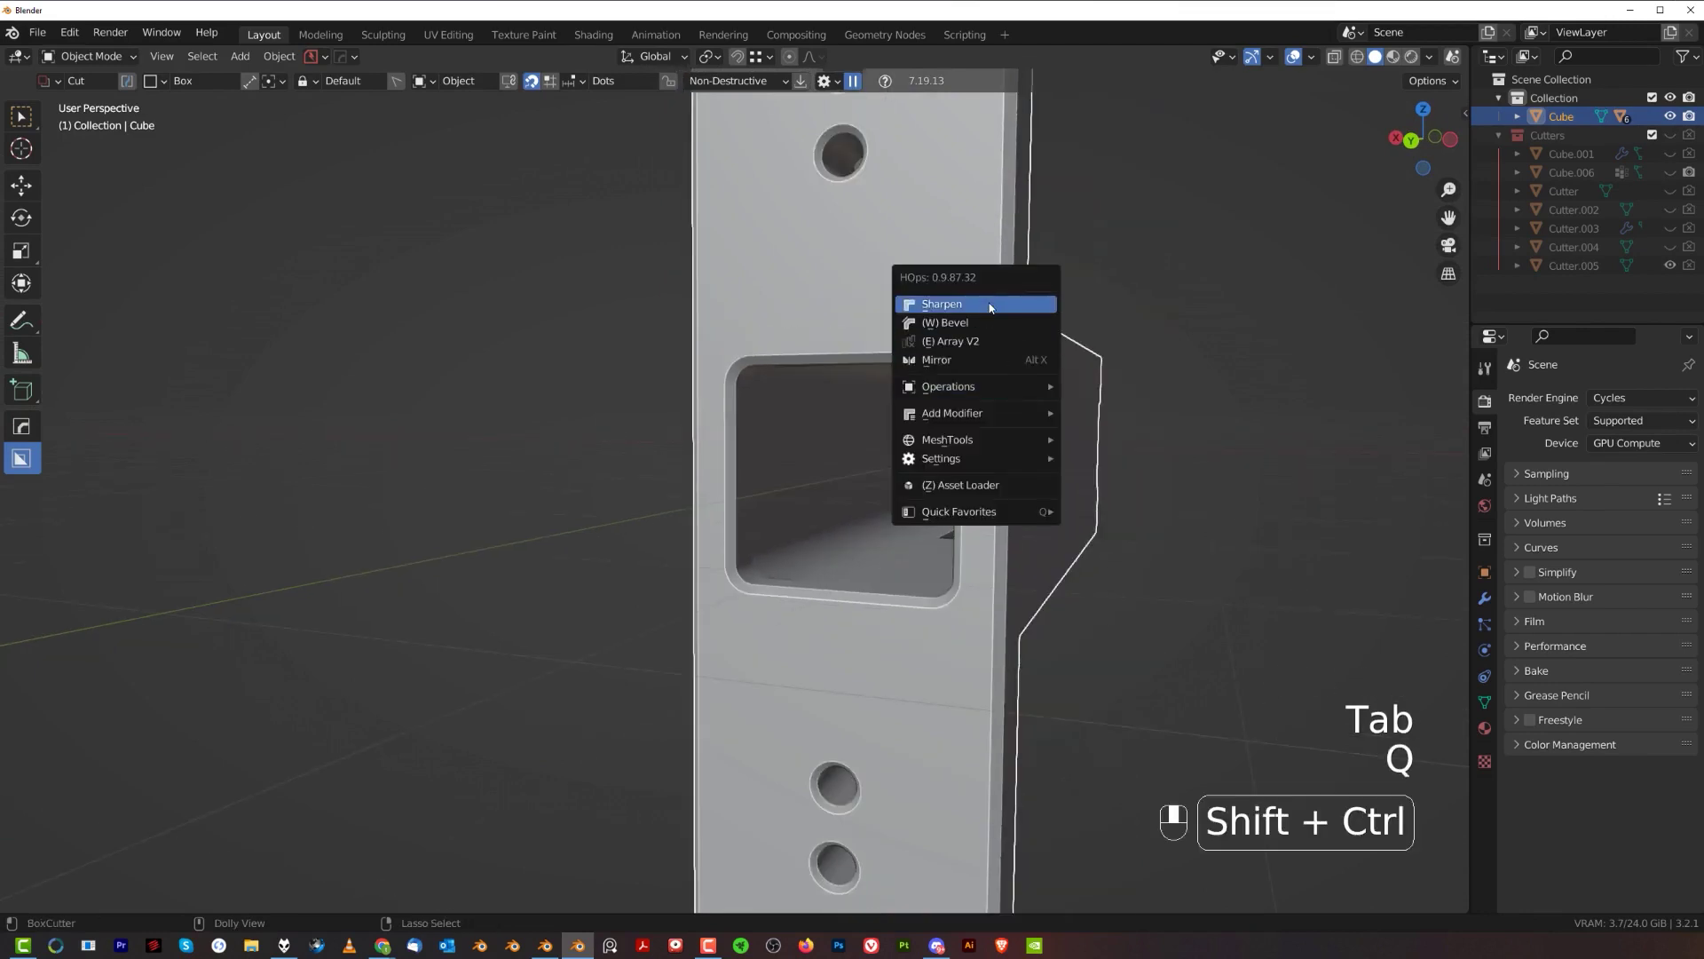
left_click_drag(853, 344, 828, 377)
key("Tab")
key("Tab")
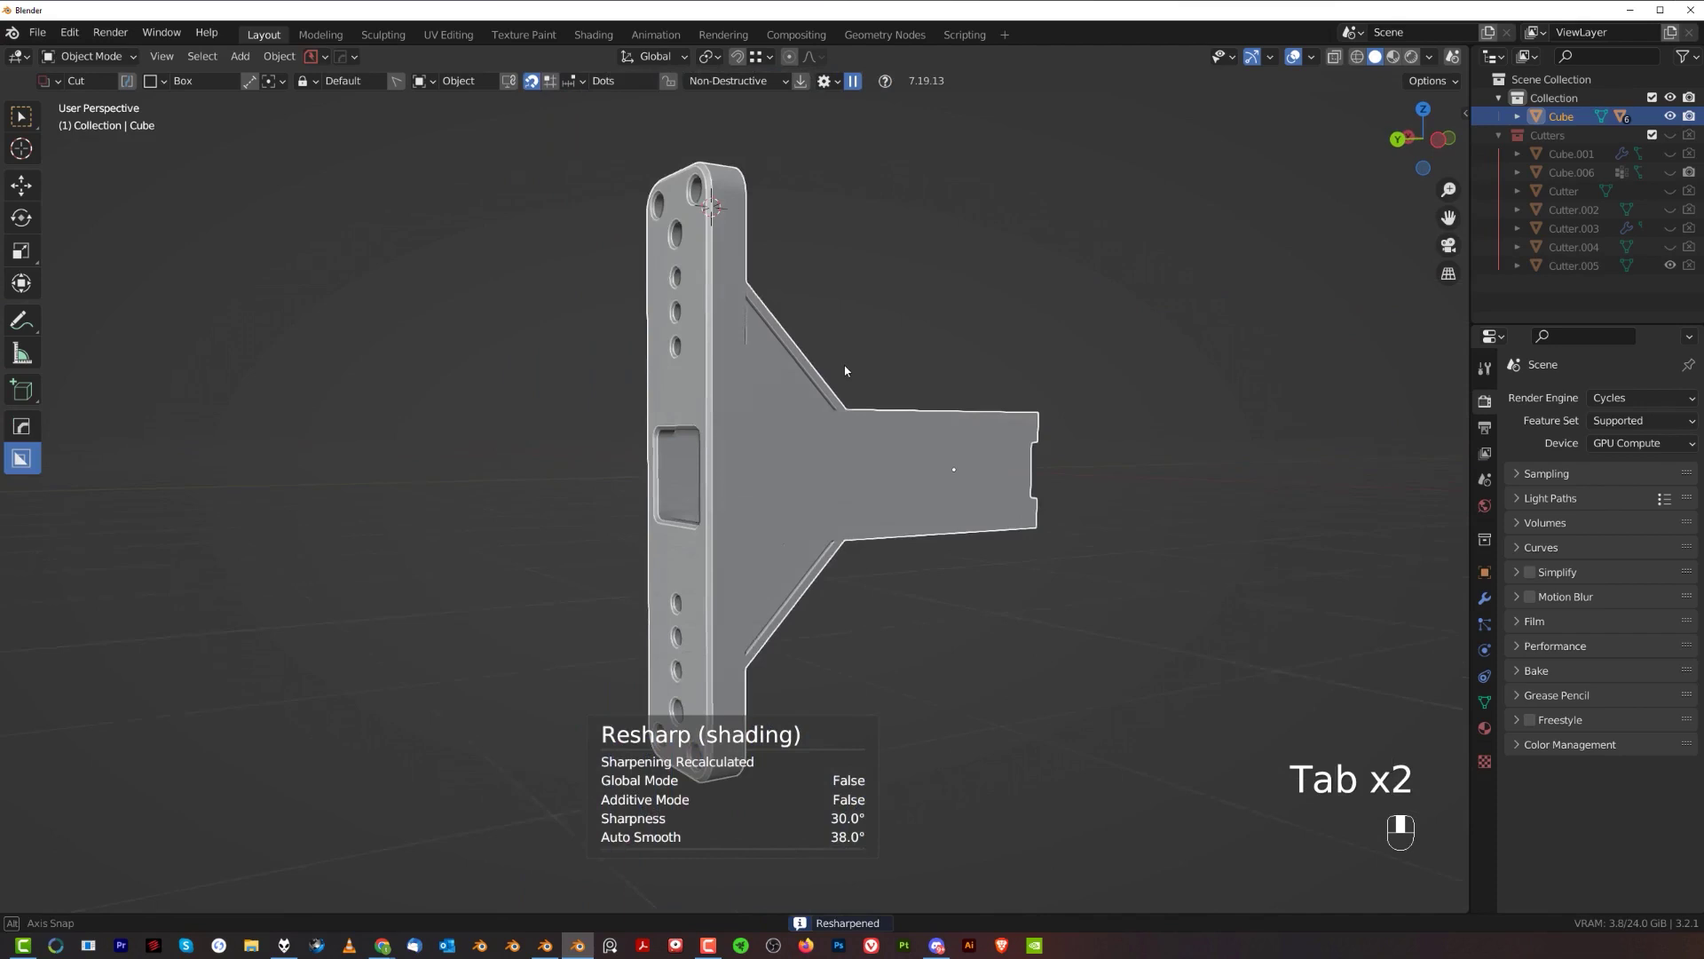
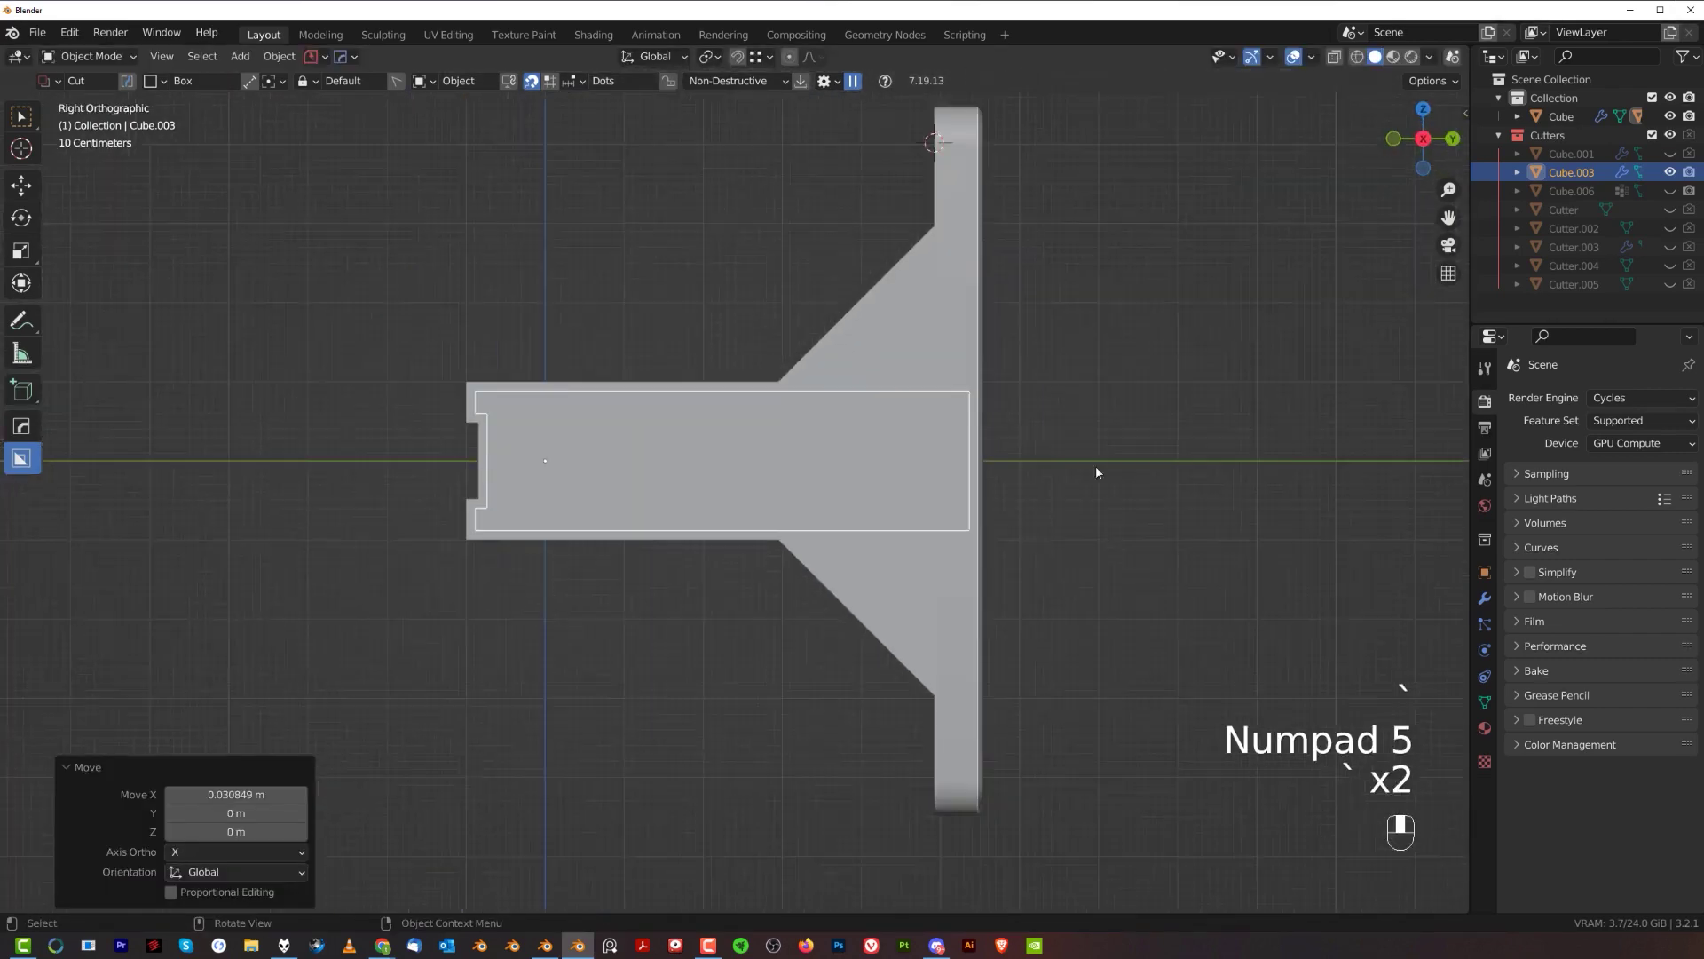
- With BoxCutter Ngon line mode, draw three diagonal panel-line cuts and a vertical groove on the arm's side
key("d")
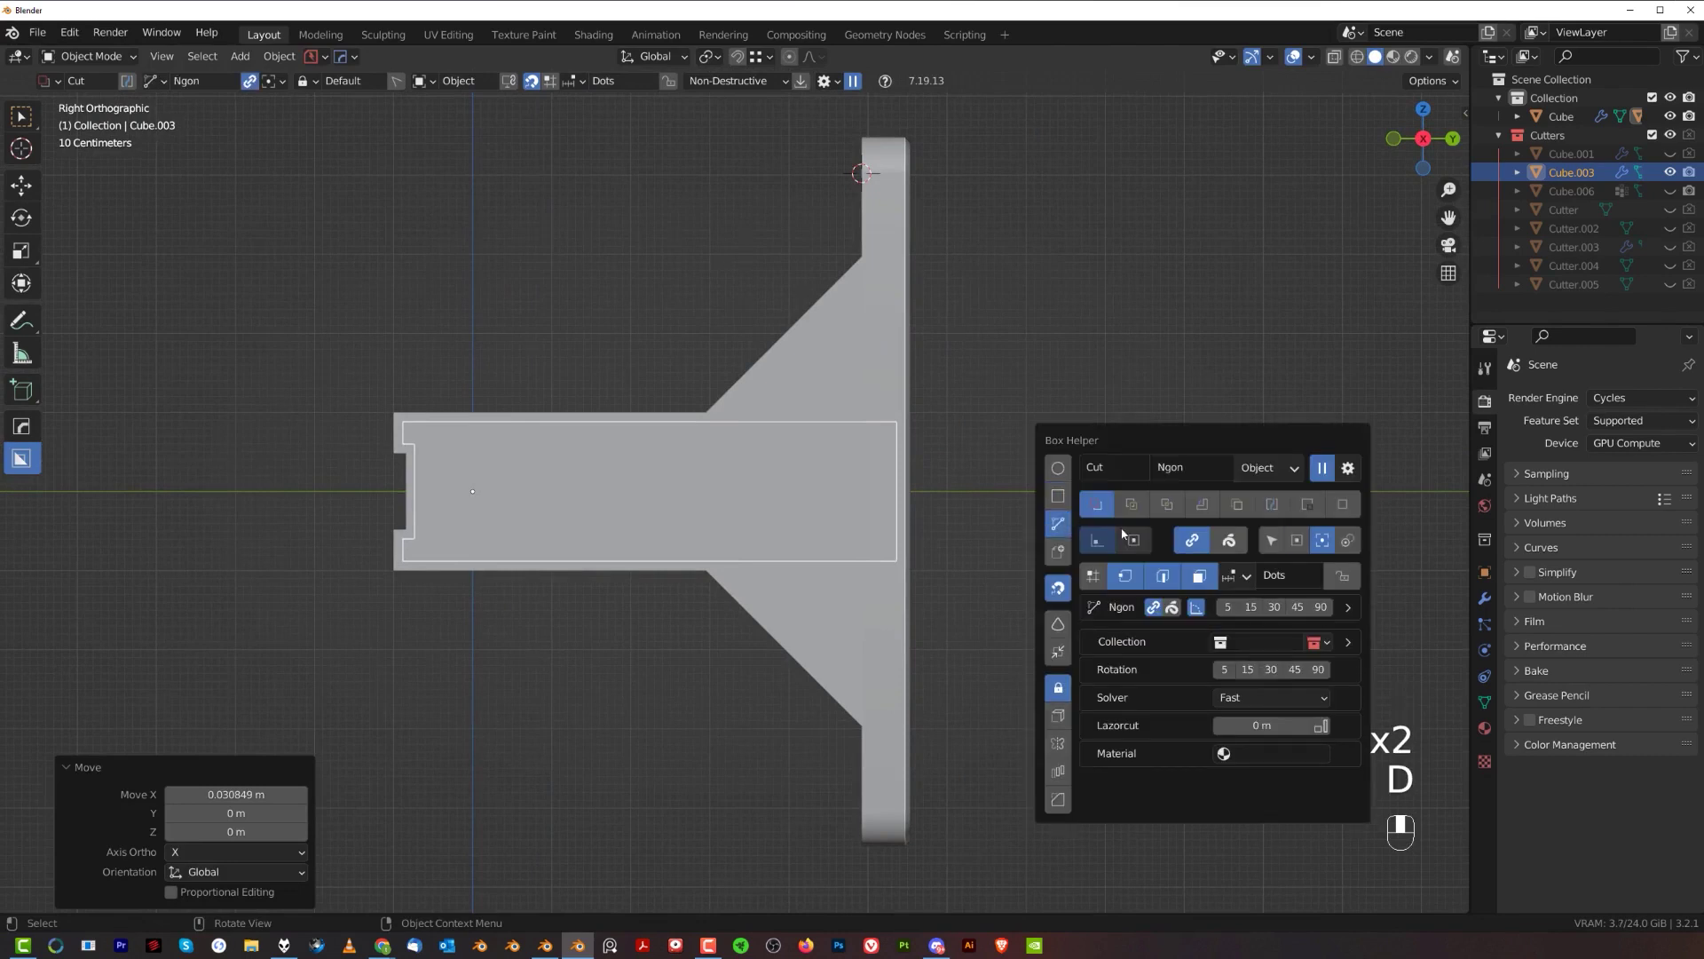
left_click_drag(975, 286, 517, 690)
left_click_drag(517, 689, 547, 385)
left_click_drag(546, 385, 850, 506)
key("KP_5")
left_click_drag(782, 385, 792, 582)
- Mirror the panel lines across X onto the arm's opposite side face
key("alt+x")
key("shift+2")
middle_click(1028, 412)
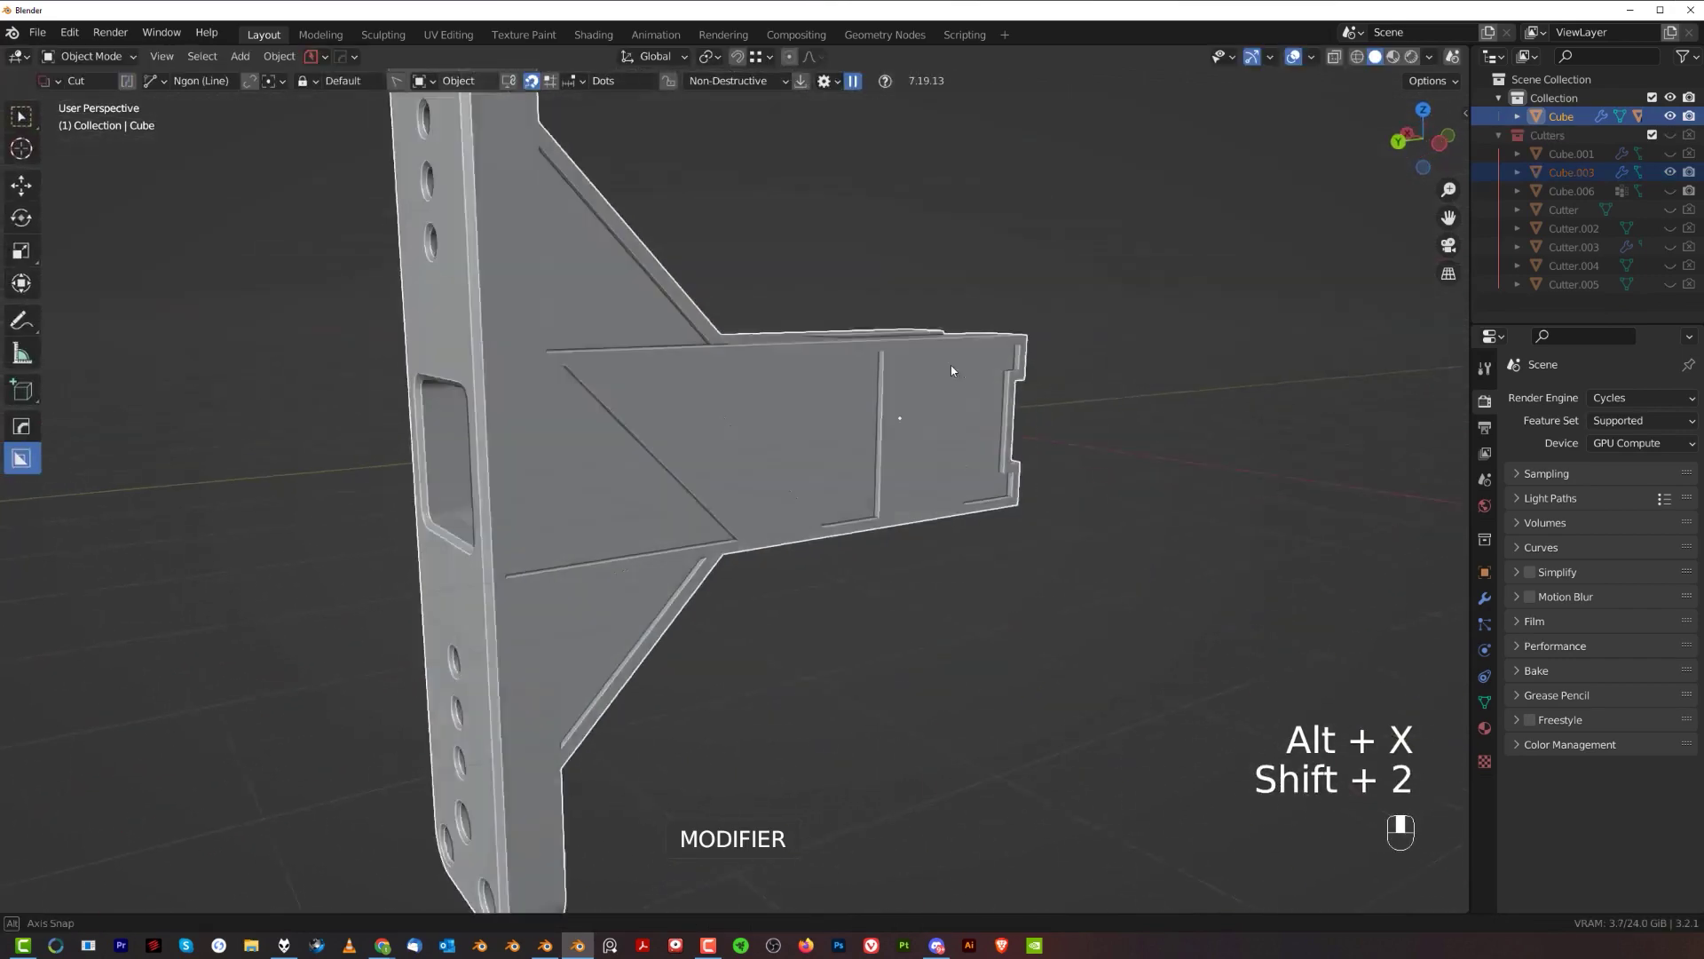